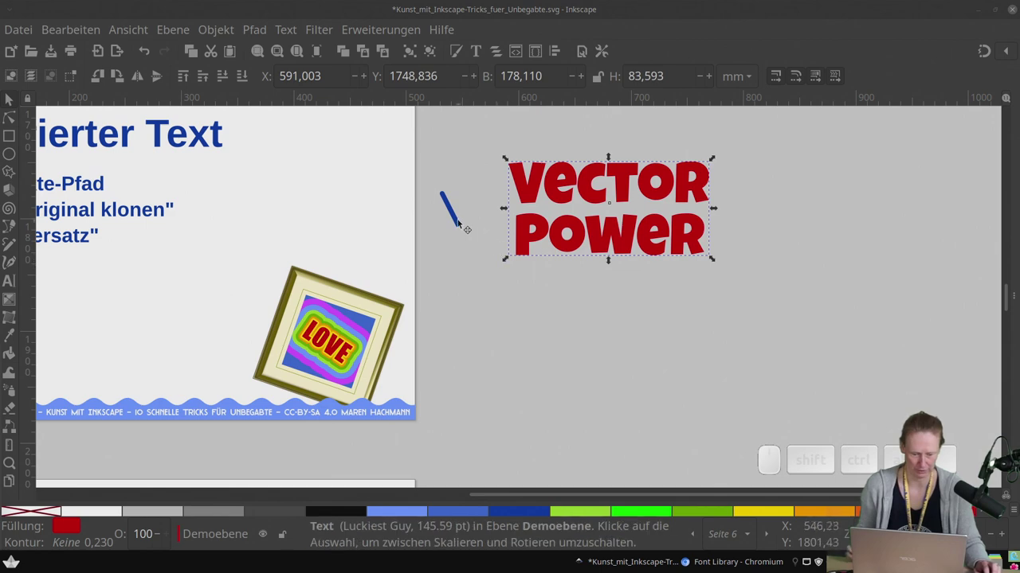
Select the short blue stroke beside VECTOR POWER and show the Path Effects dialog
key(ctrl+c)
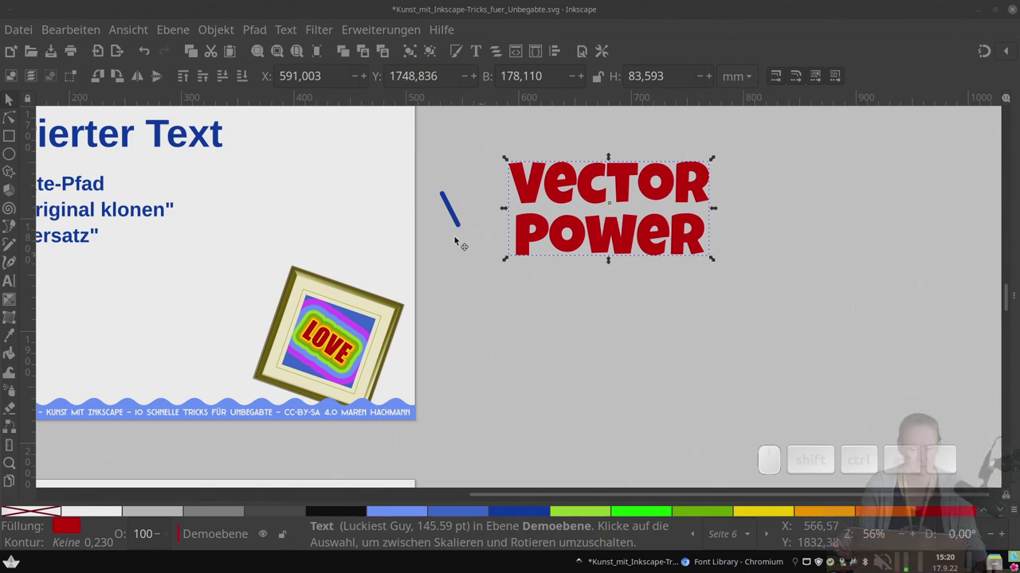
click(451, 201)
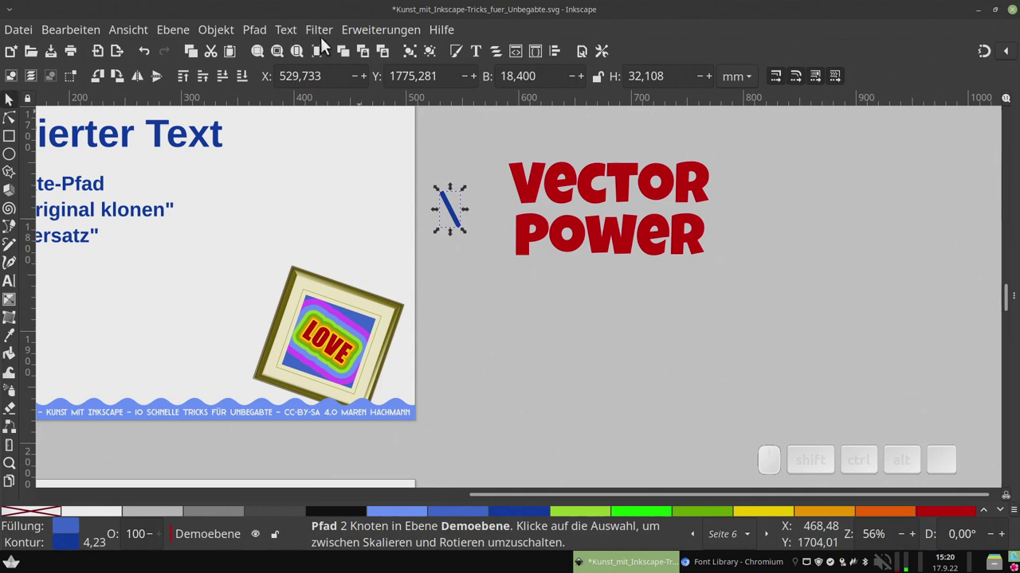
click(257, 37)
click(277, 452)
drag(774, 466, 552, 458)
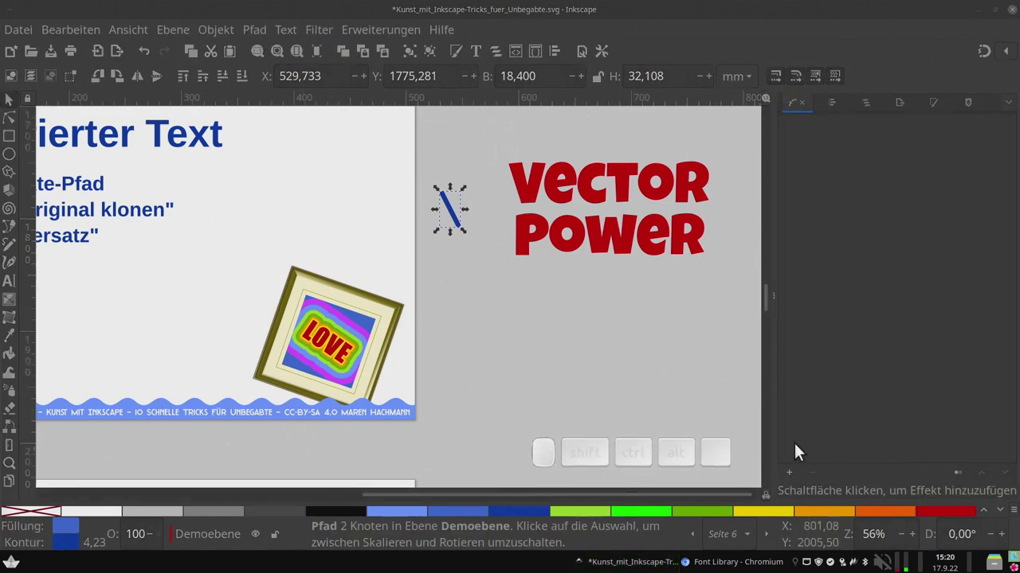
Add the Clone original effect to the blue stroke via the effect chooser search
click(797, 486)
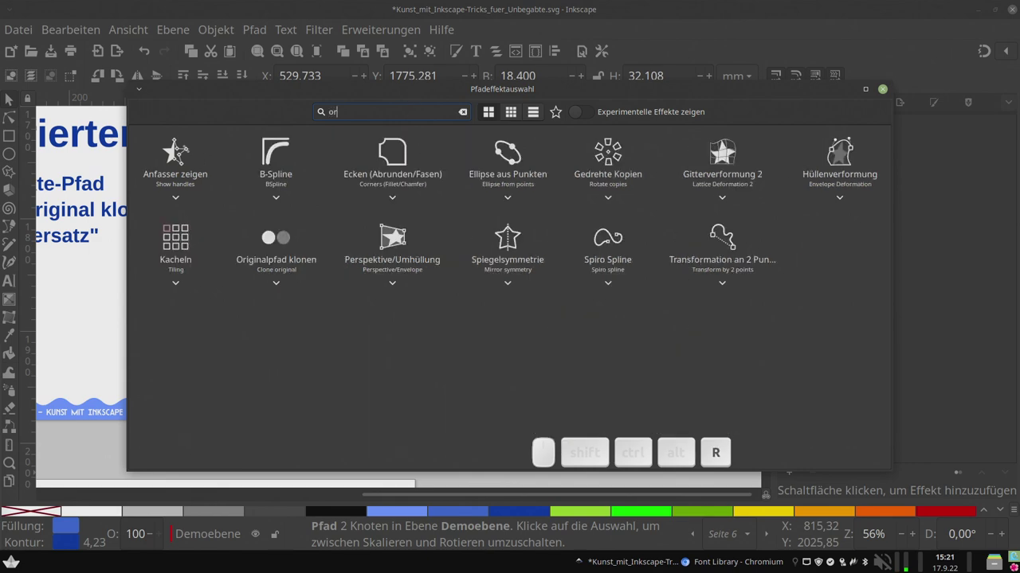
key(i)
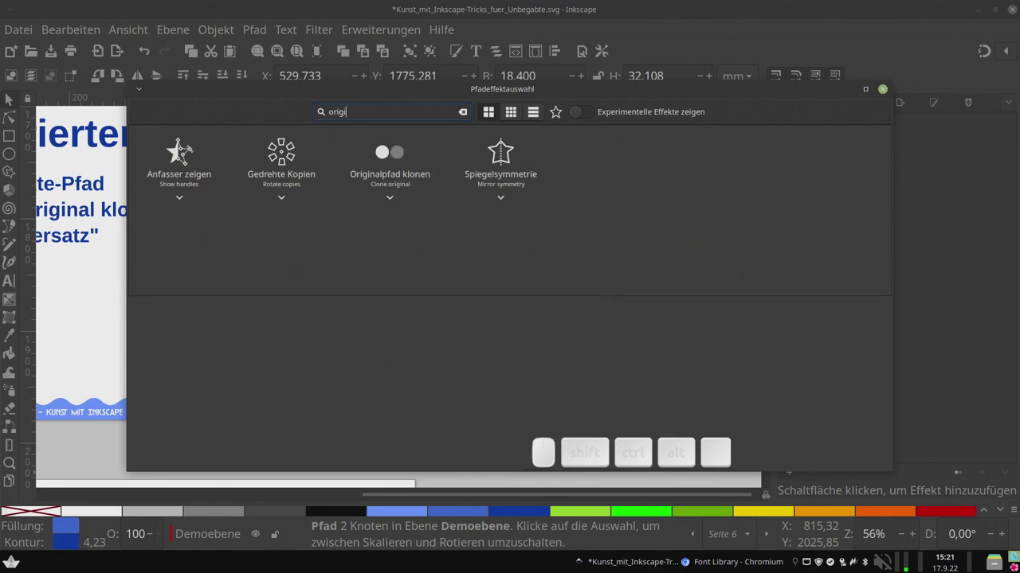
click(399, 162)
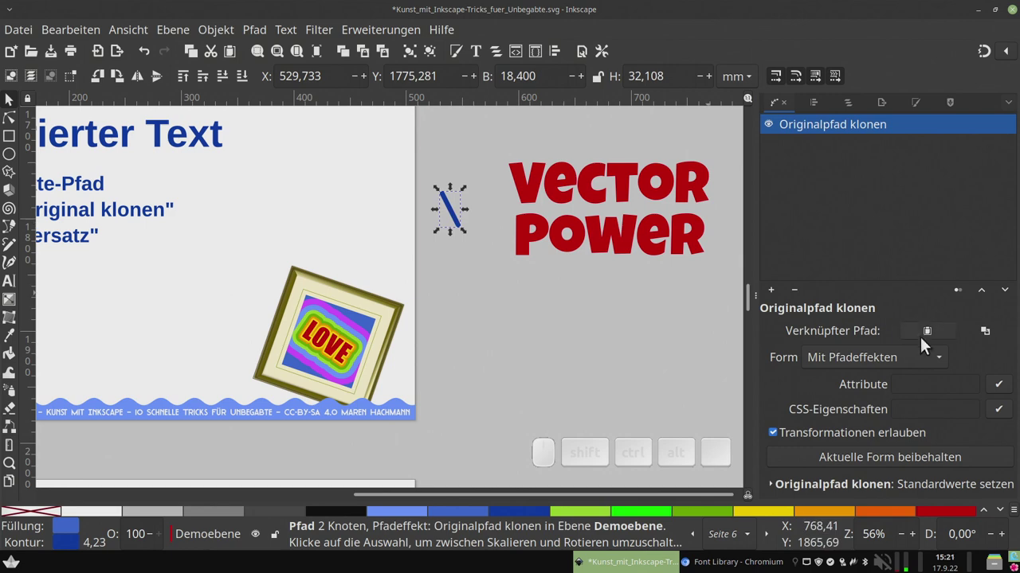
Copy the red VECTOR POWER lettering and reselect the blue stroke for linking
click(935, 341)
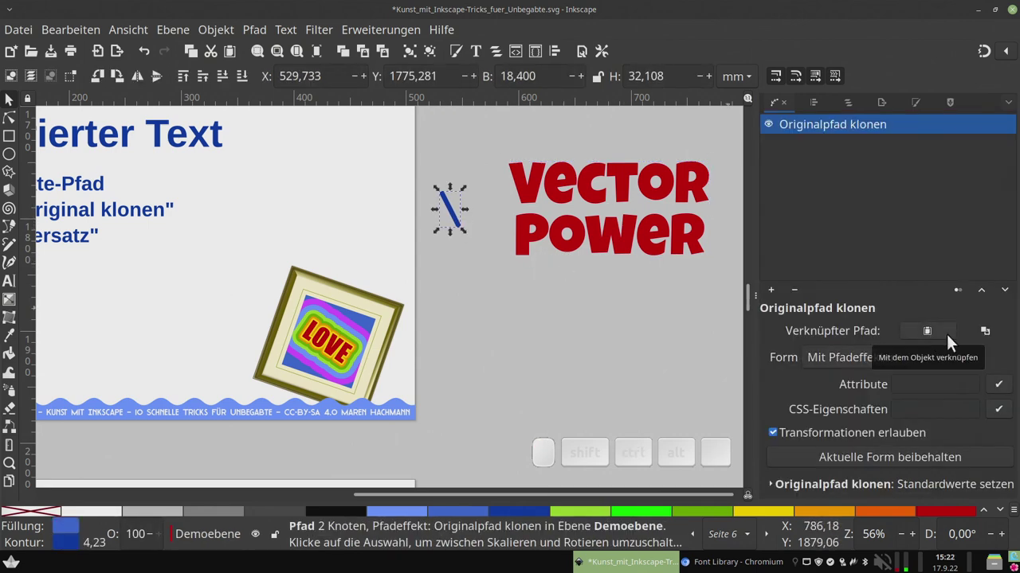
click(931, 338)
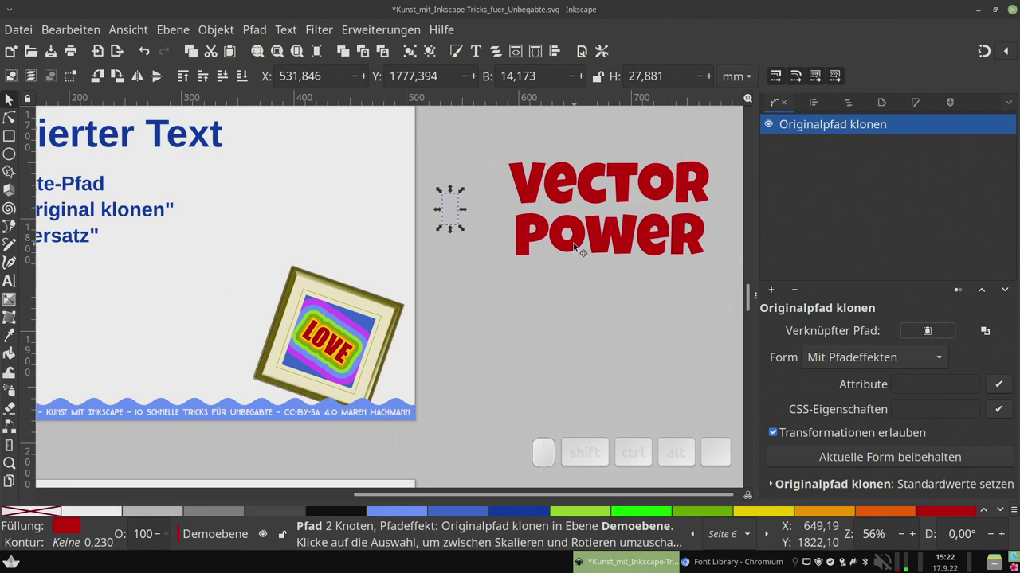
click(571, 277)
drag(579, 240, 578, 273)
click(152, 61)
click(589, 298)
click(626, 182)
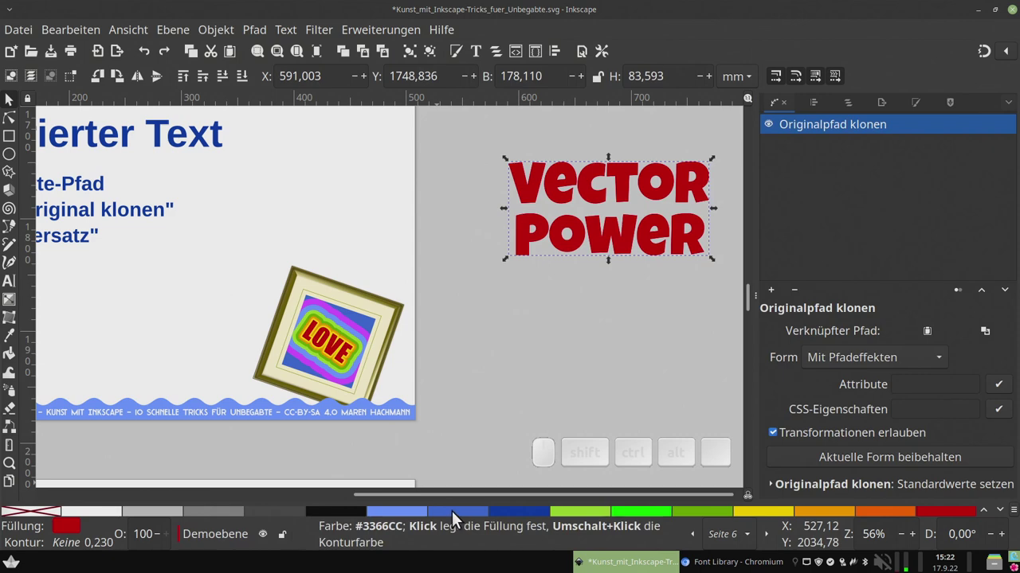
Link the clone to the lettering and lower the blue copy to the bottom
click(470, 521)
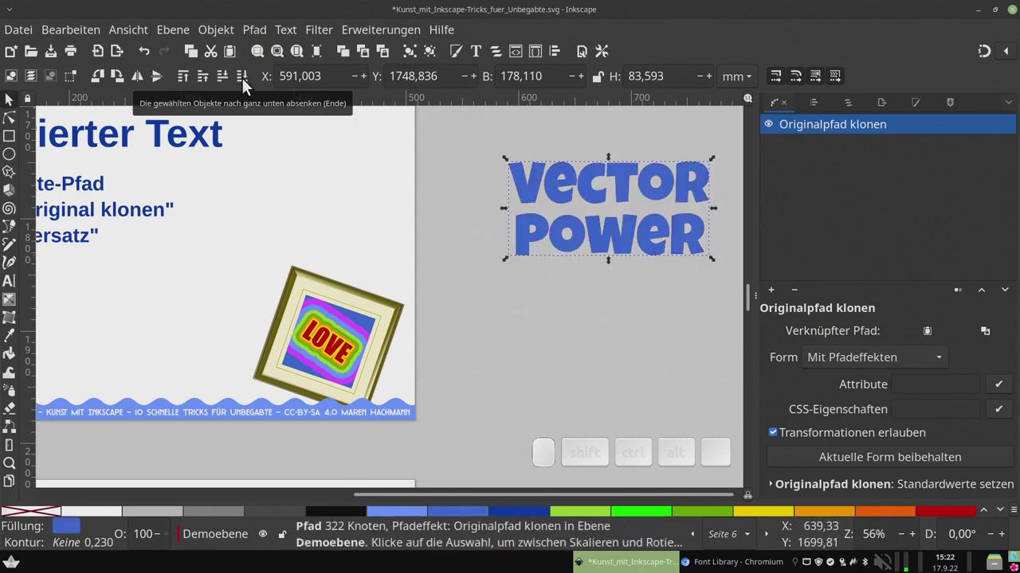
click(248, 85)
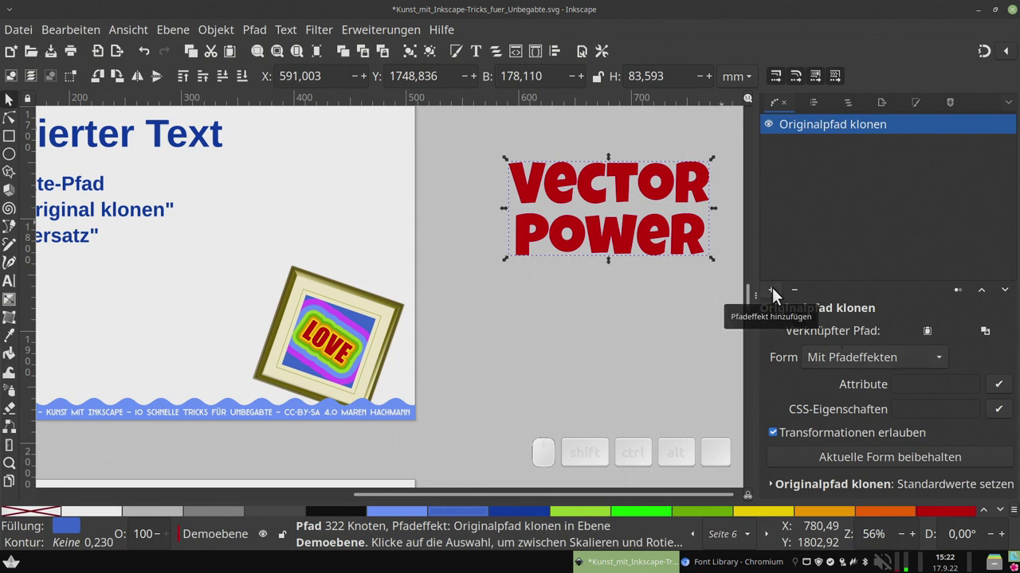
Add an Offset effect and drag its knot outward into a thick blue outline border
click(776, 294)
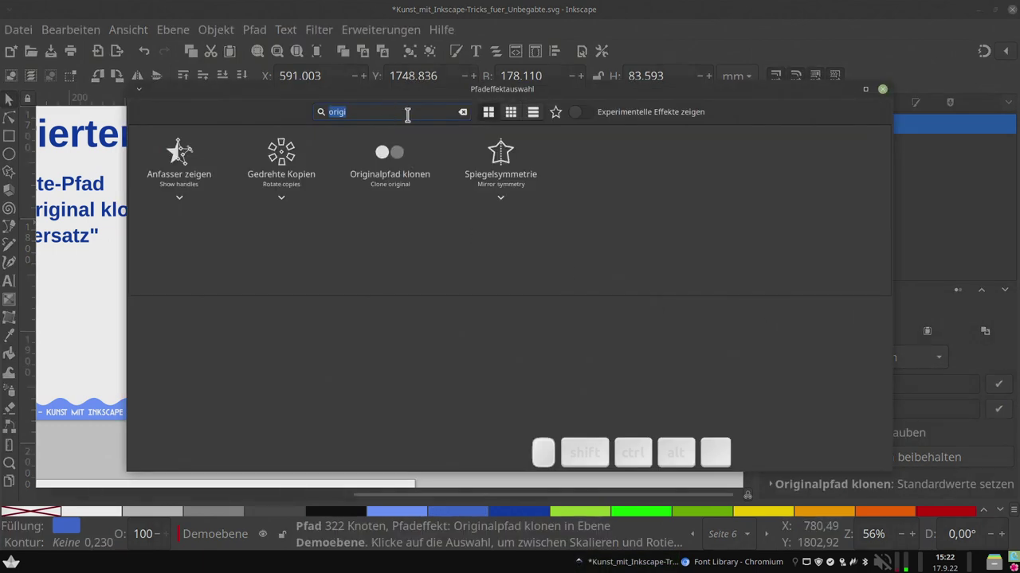
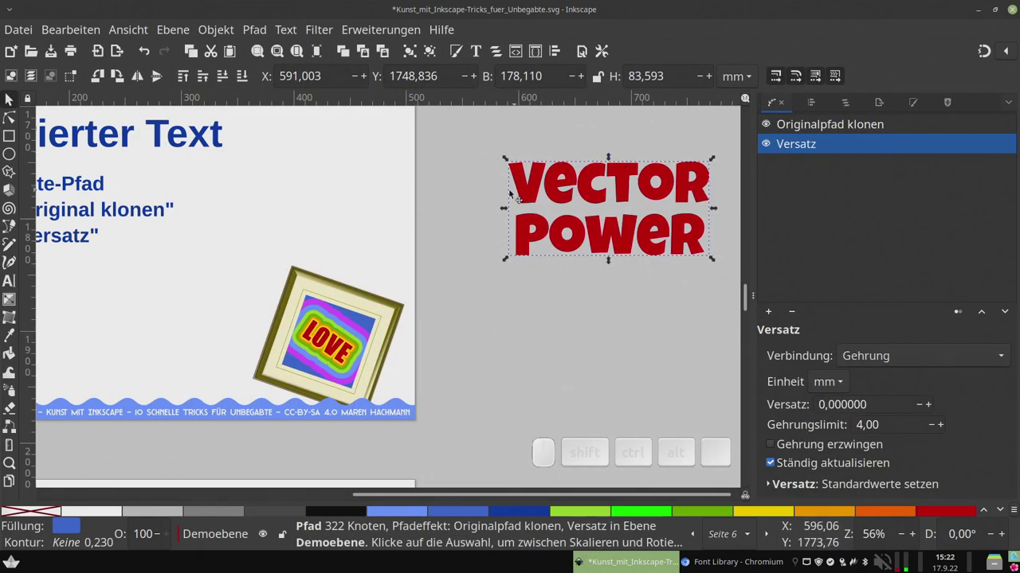
click(16, 122)
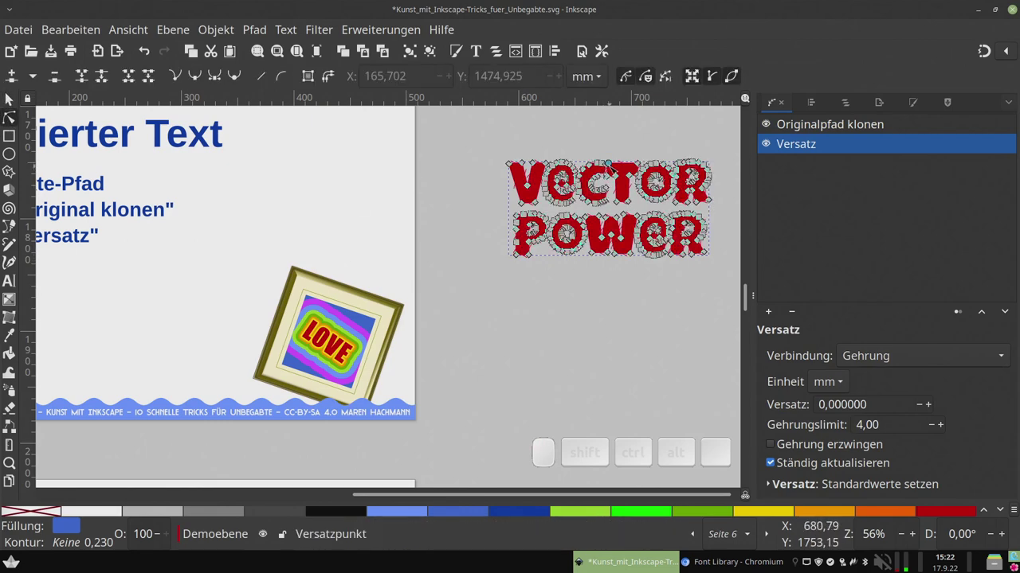
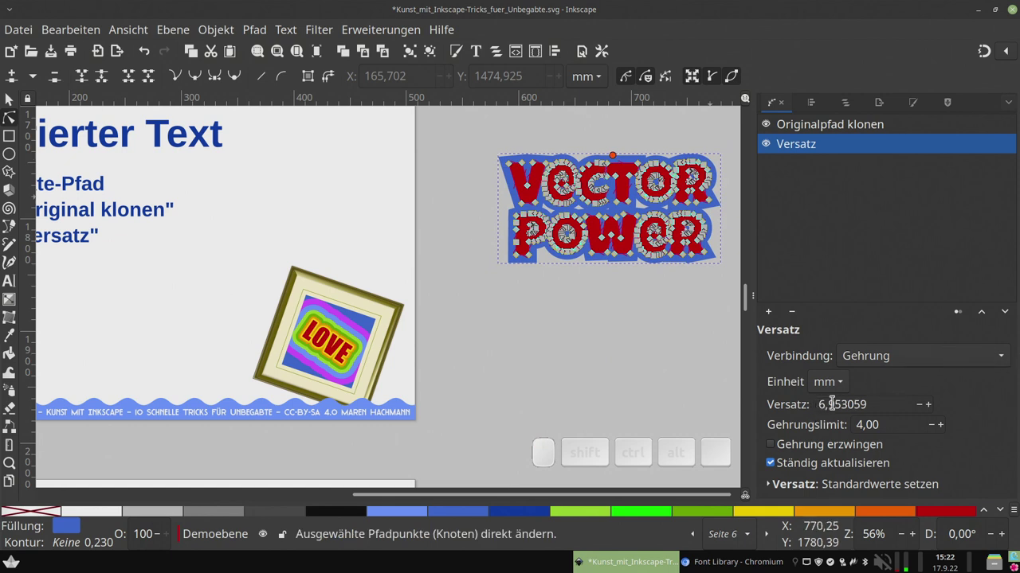
click(848, 393)
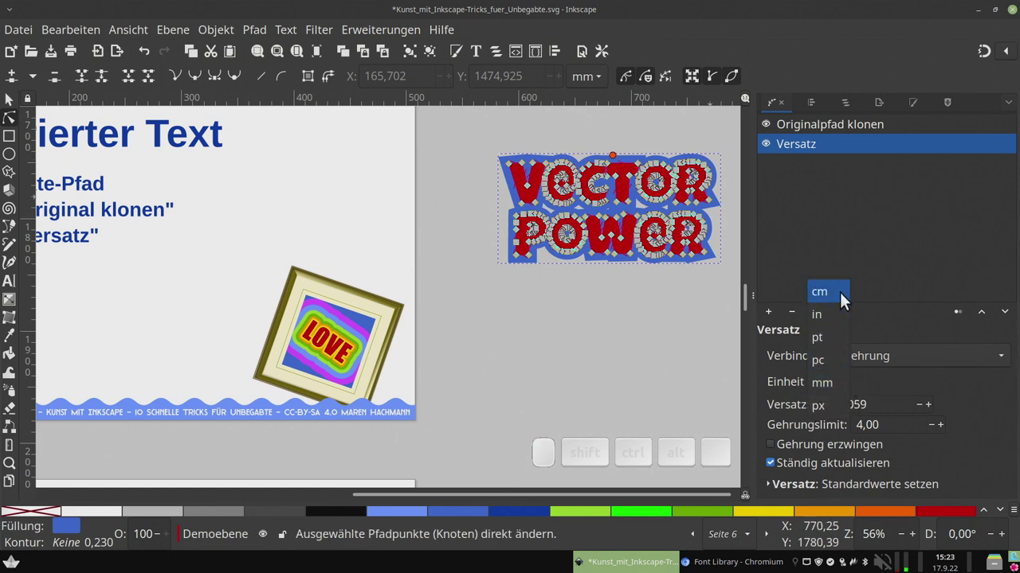
click(845, 389)
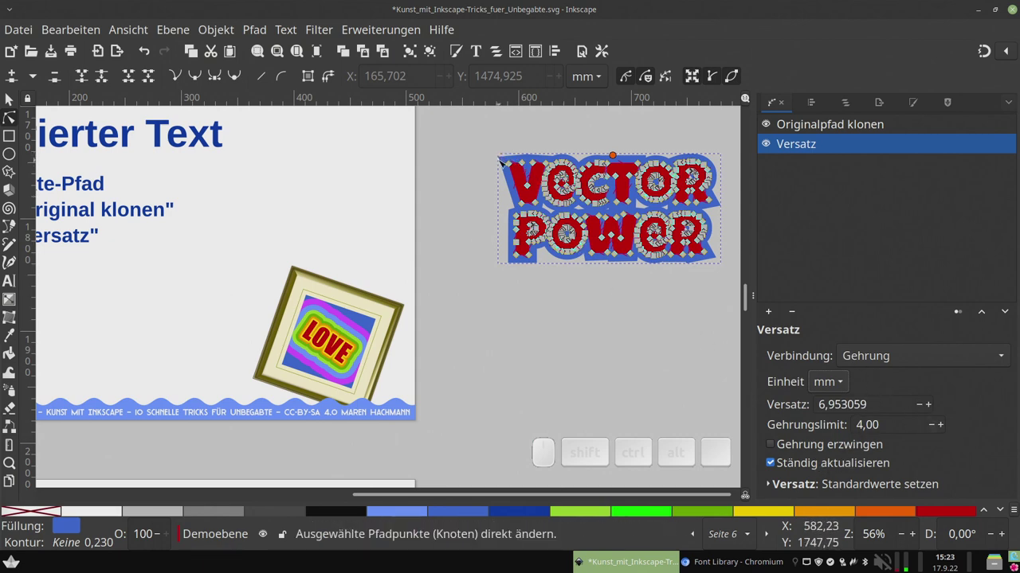
click(893, 360)
click(899, 317)
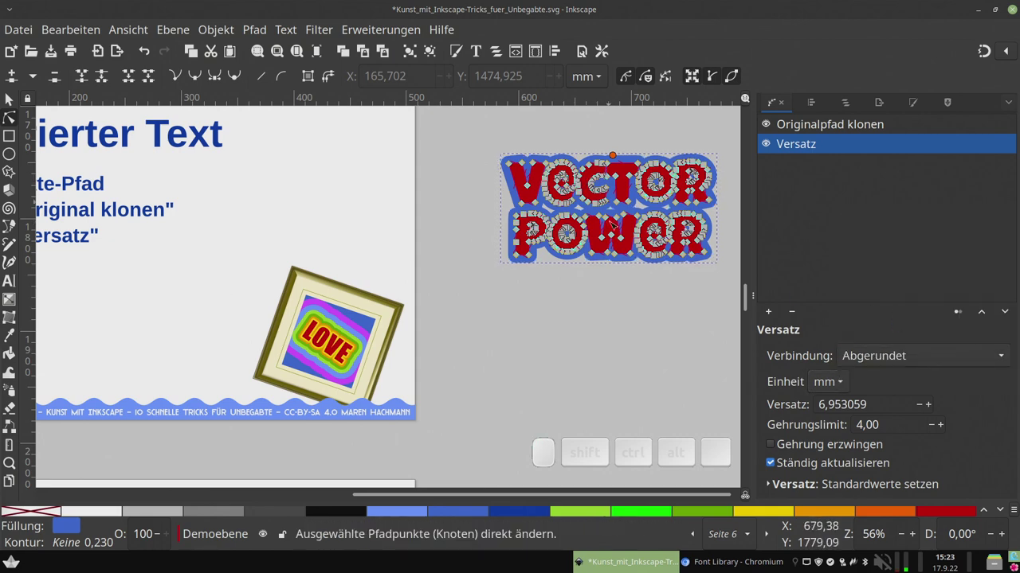
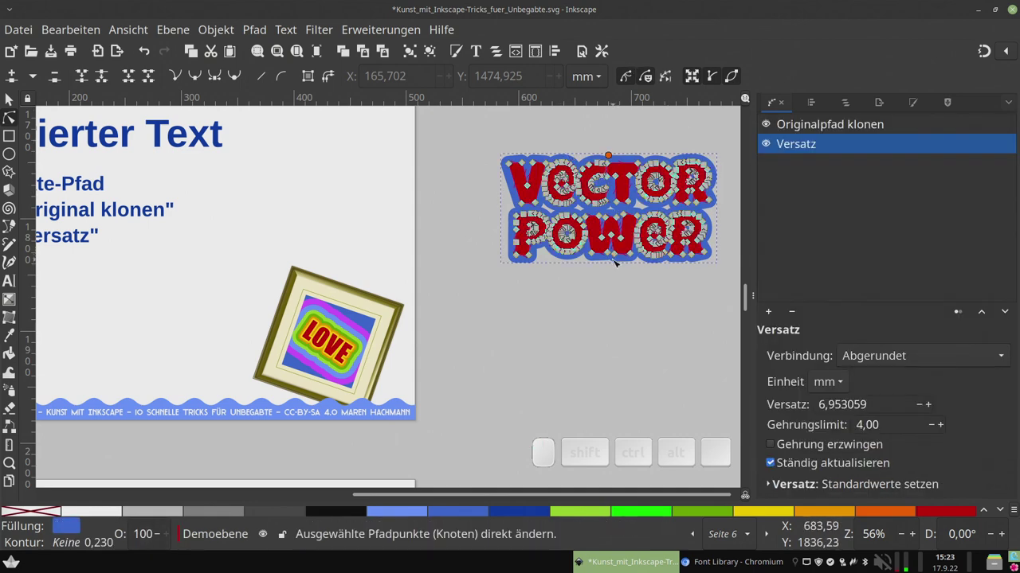
click(15, 105)
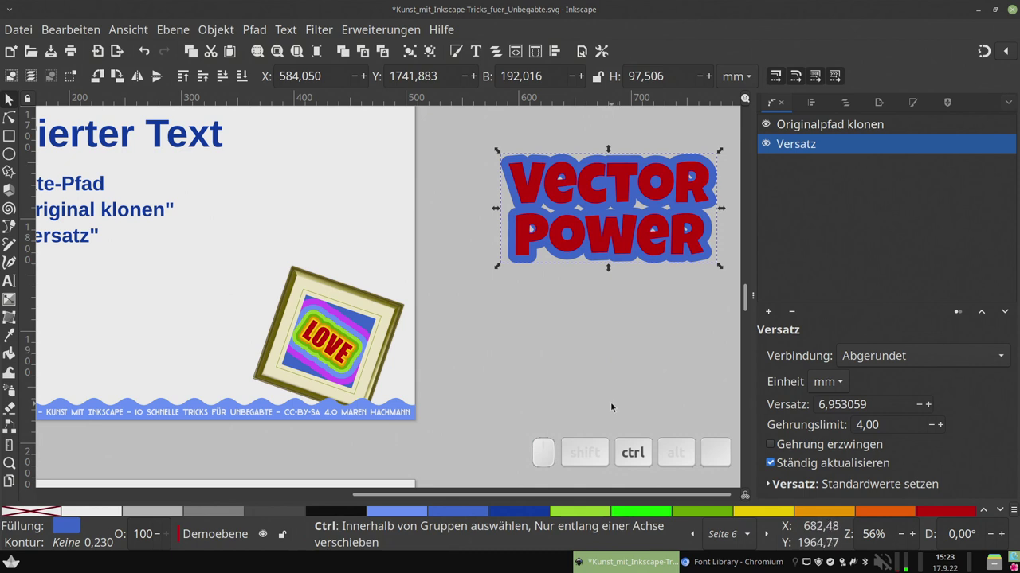
Duplicate the outline twice as yellow and green layers at the bottom, widening the green offset
key(ctrl+d)
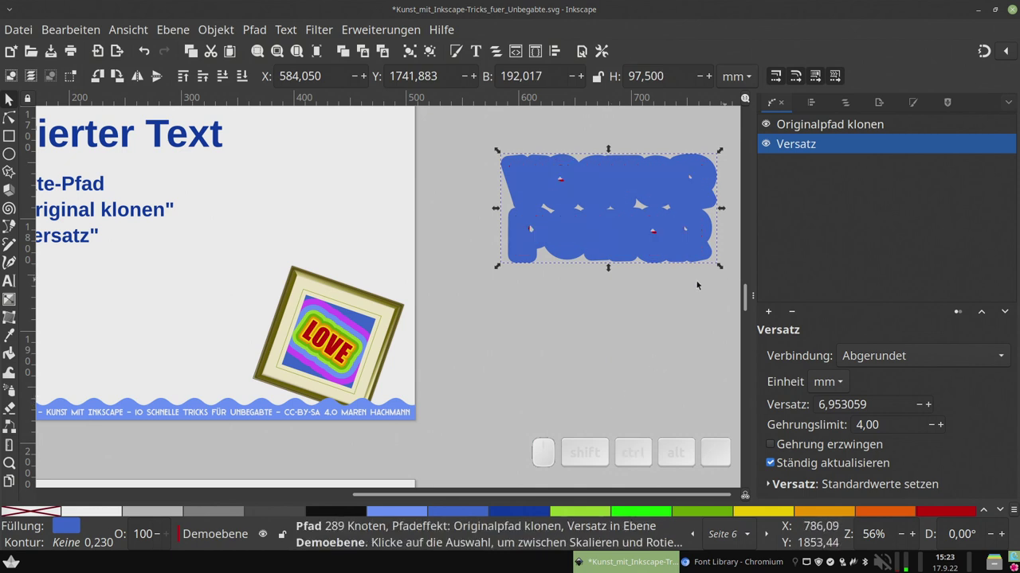
click(249, 84)
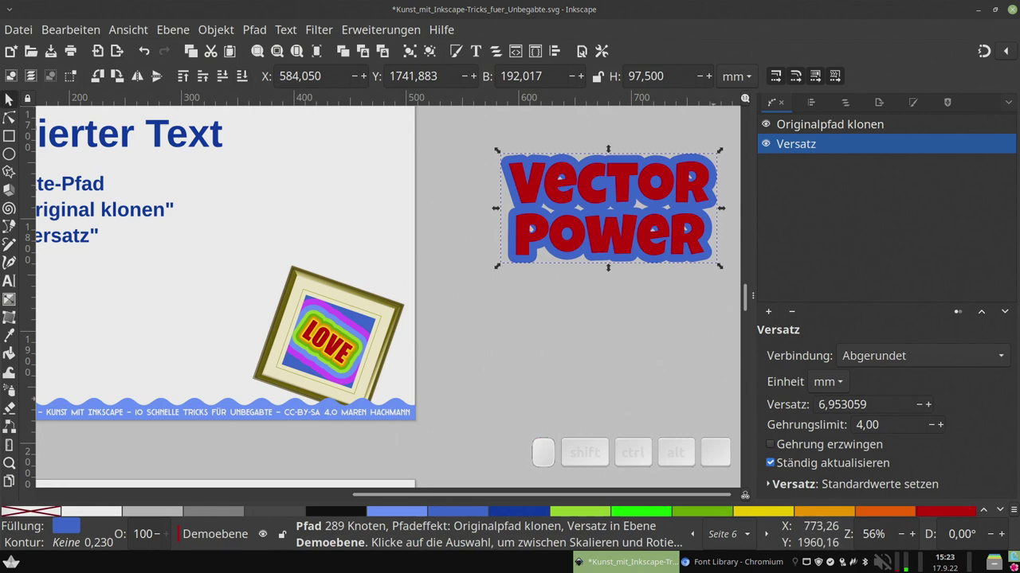
click(772, 518)
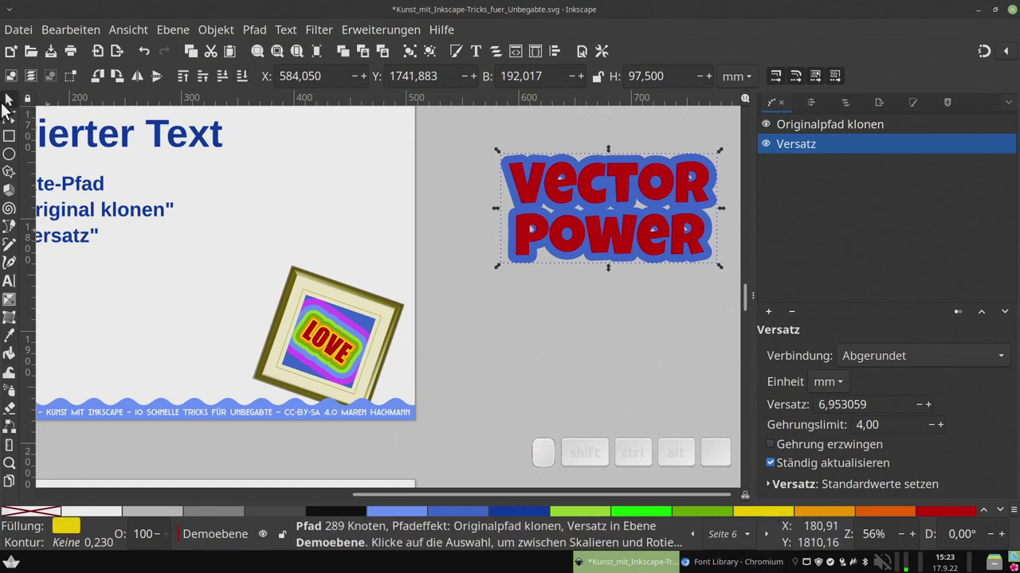
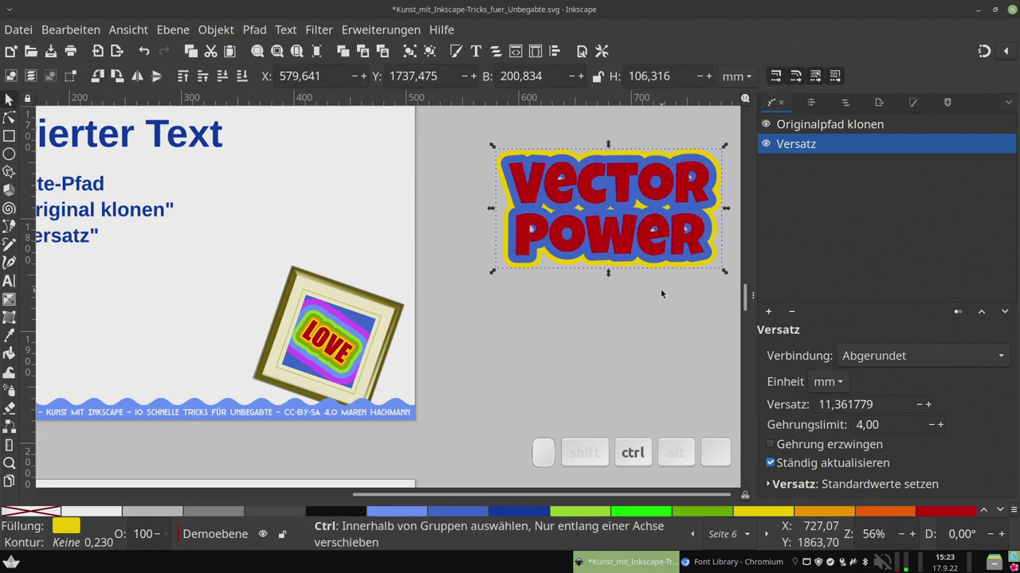
key(ctrl+d)
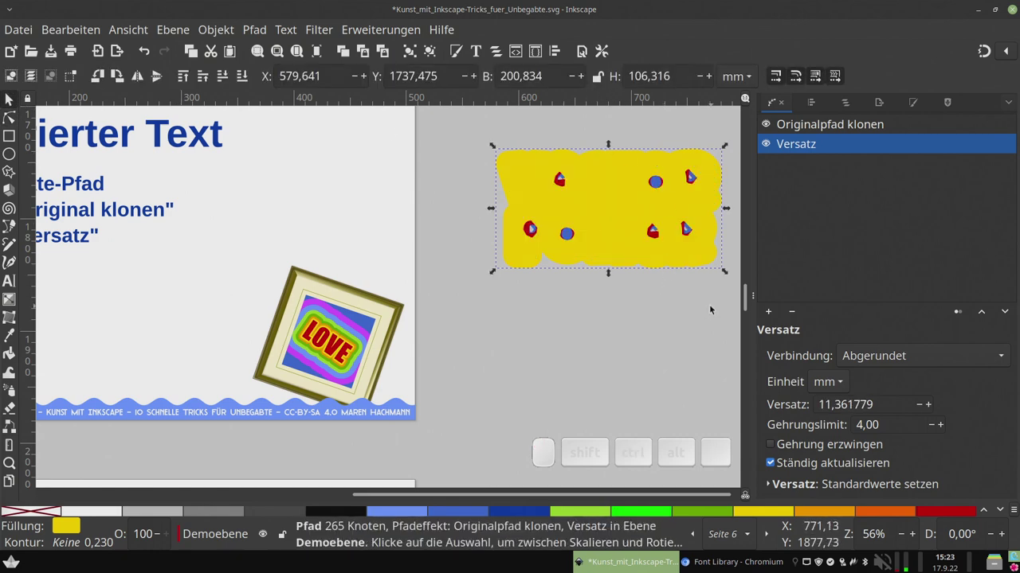
click(641, 519)
click(251, 85)
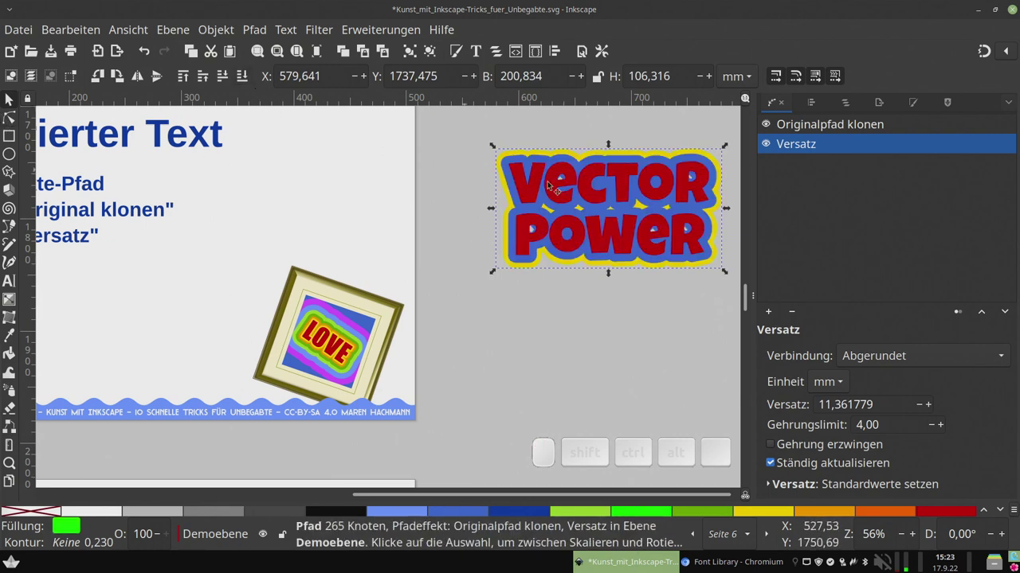
click(10, 127)
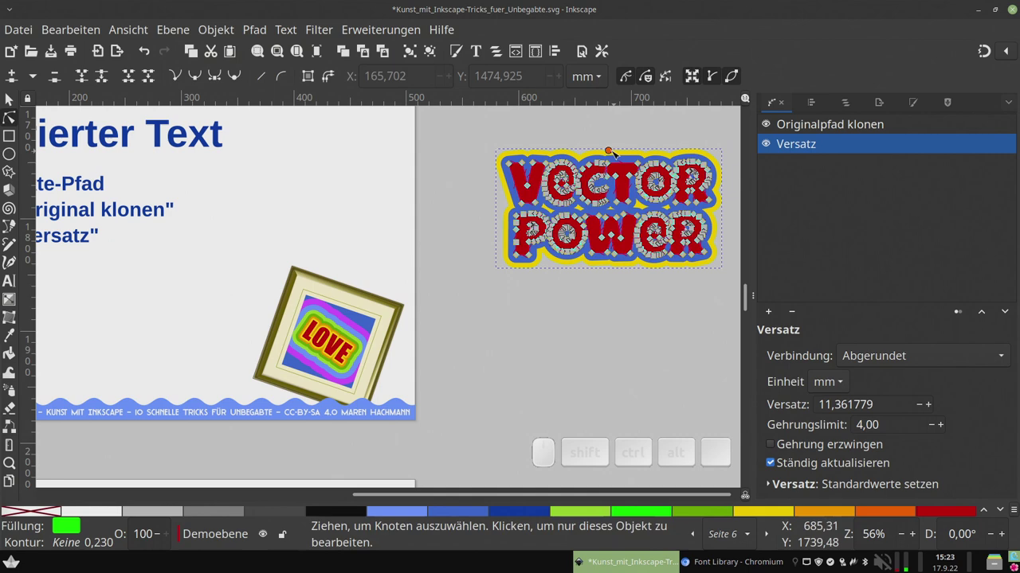
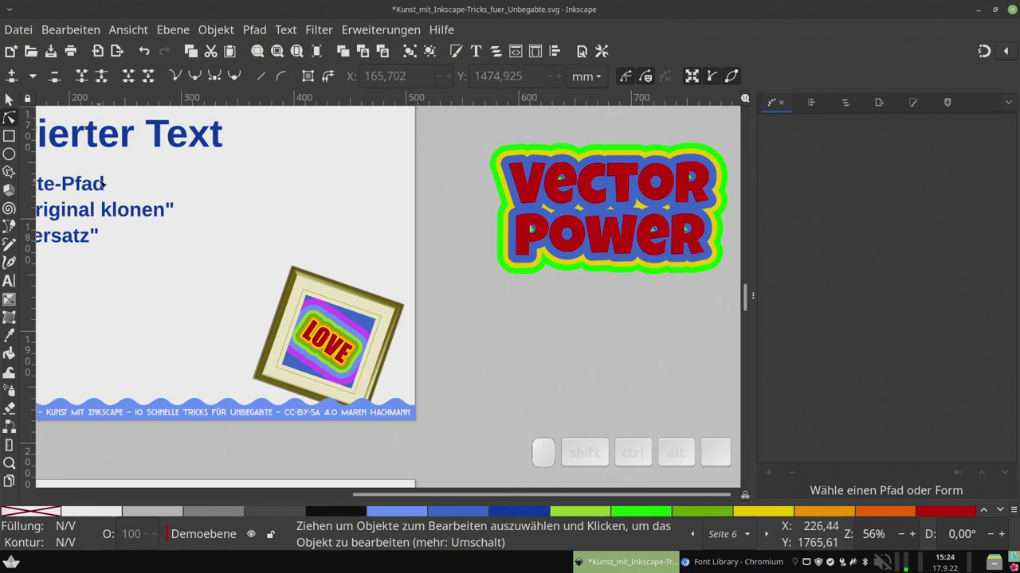
Retype the second word so the lettering reads VECTOR FLOWER
click(15, 288)
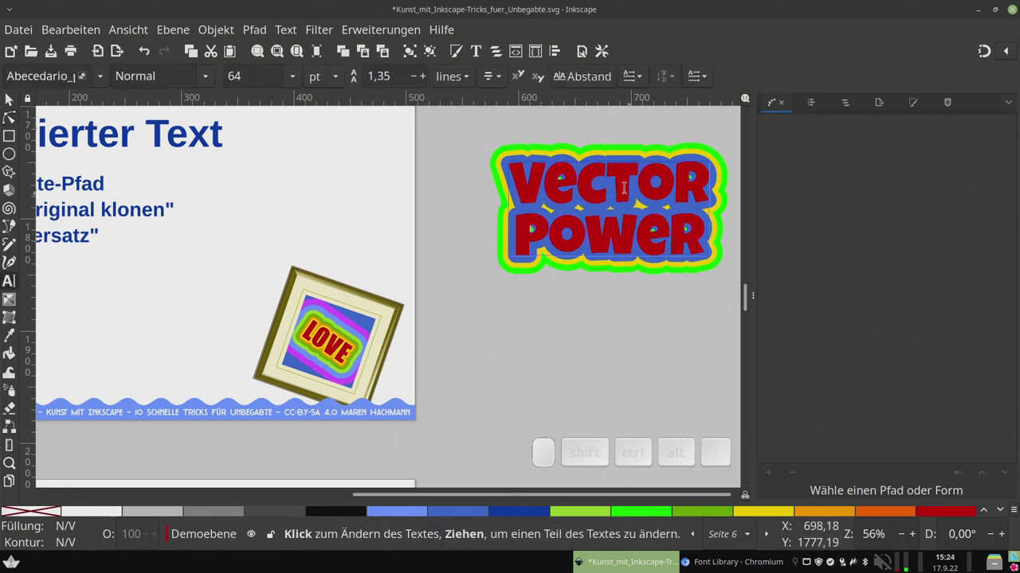
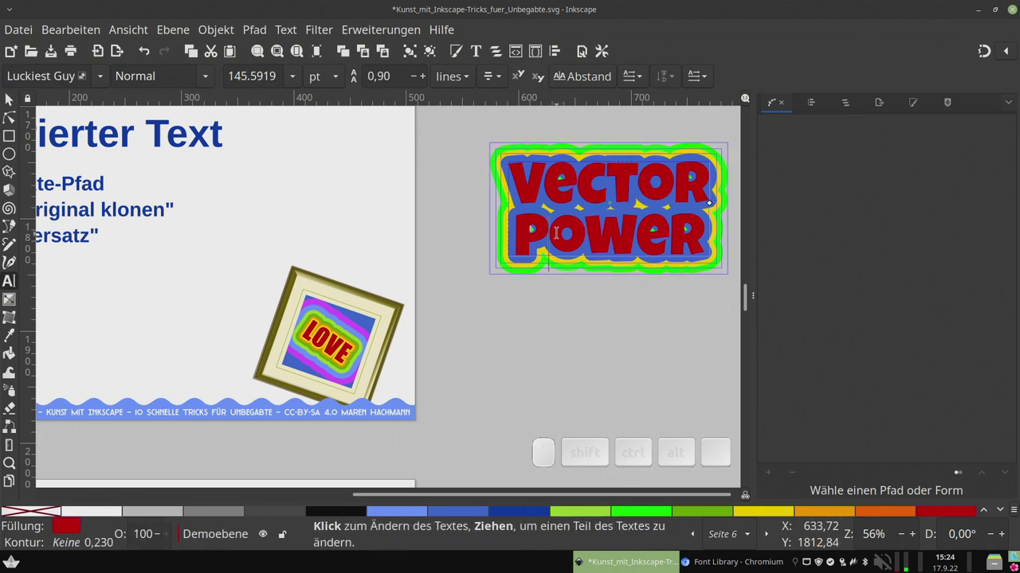
key(BackSpace)
key(shift+f)
key(l)
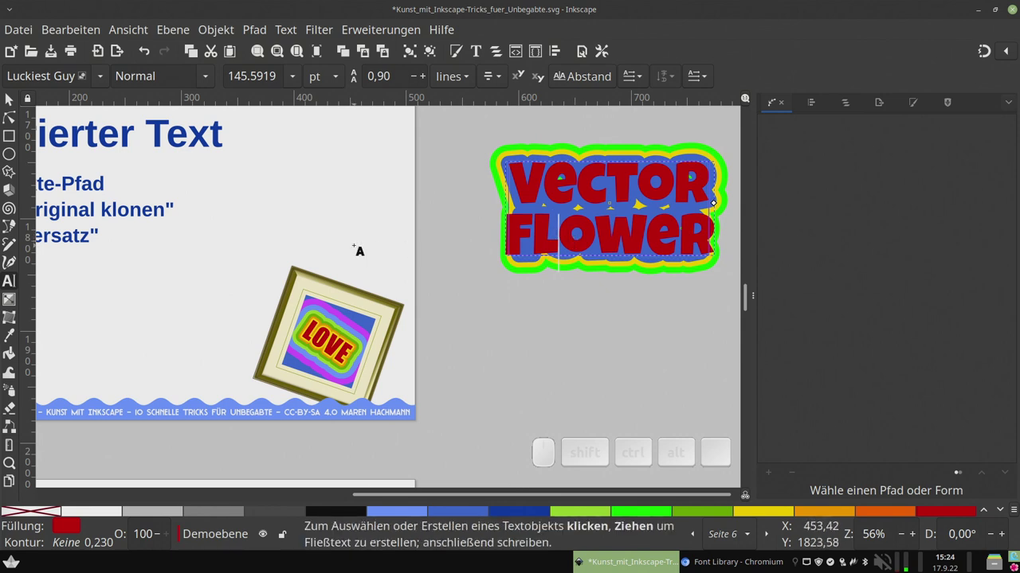
Select the word-art with its colourful outlines as one object
click(8, 105)
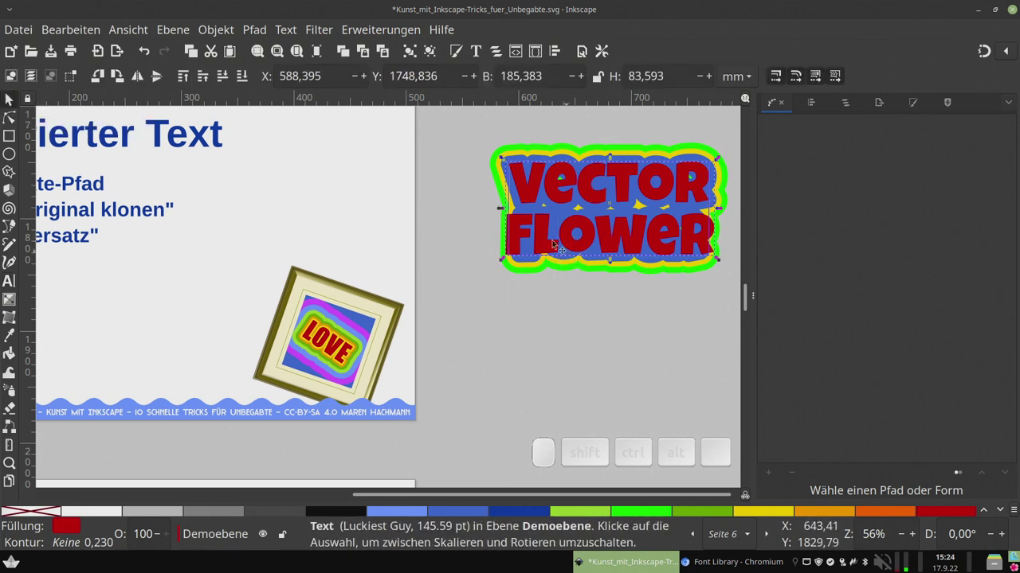
drag(520, 238, 129, 100)
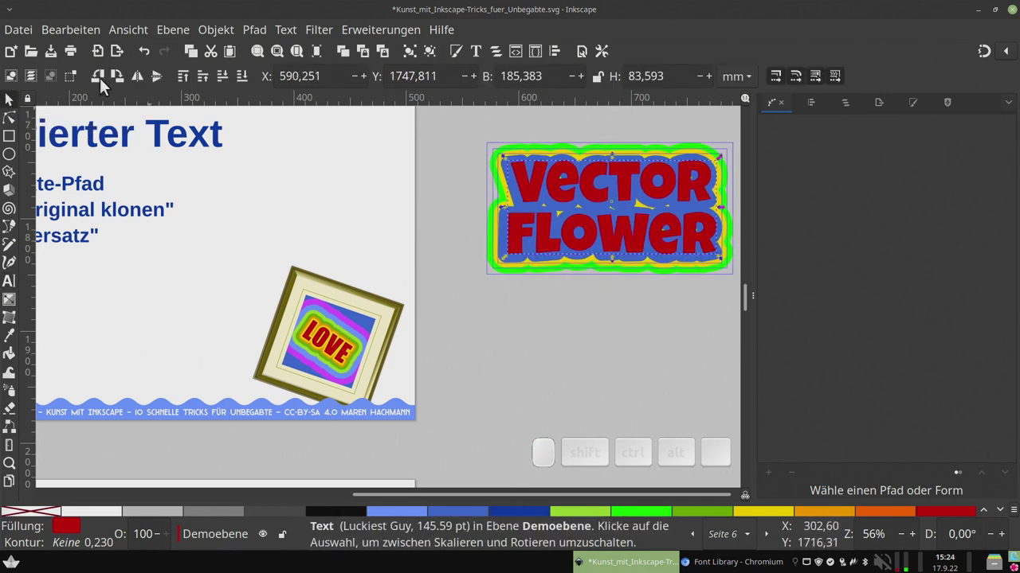
click(147, 55)
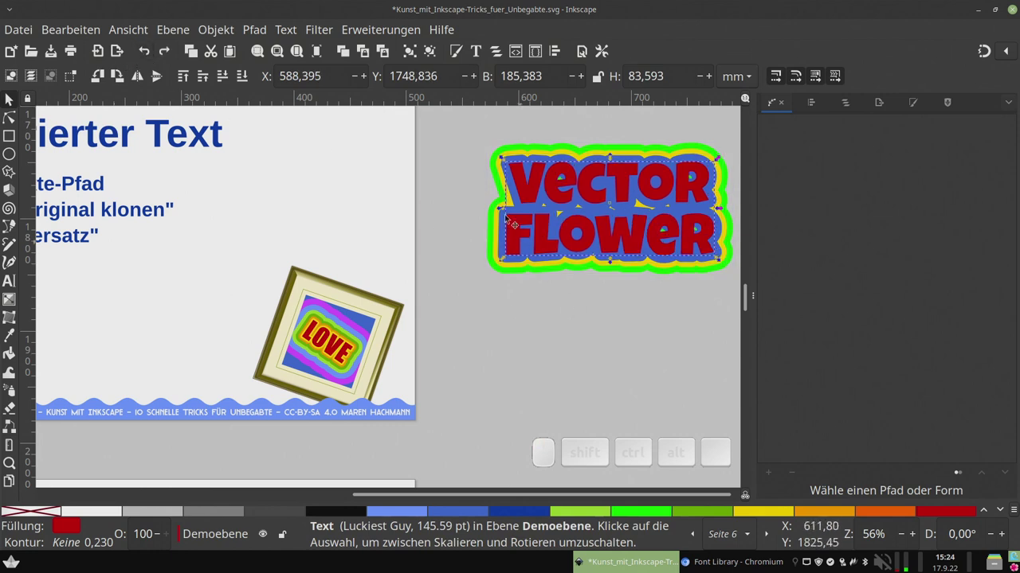
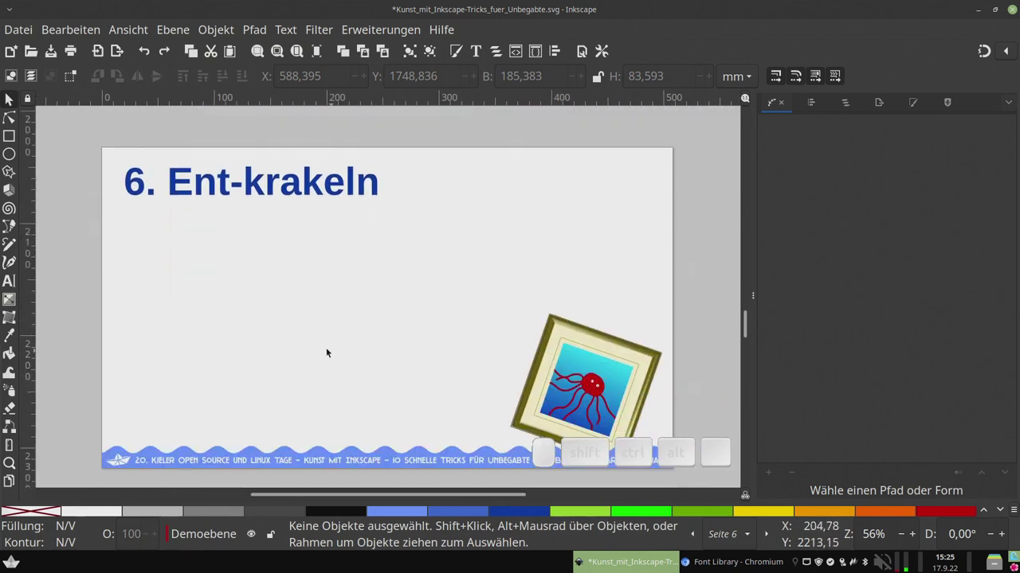
With the Pencil tool, pan and zoom to the 6. Ent-krakeln slide beside the red octopus
drag(321, 345, 251, 330)
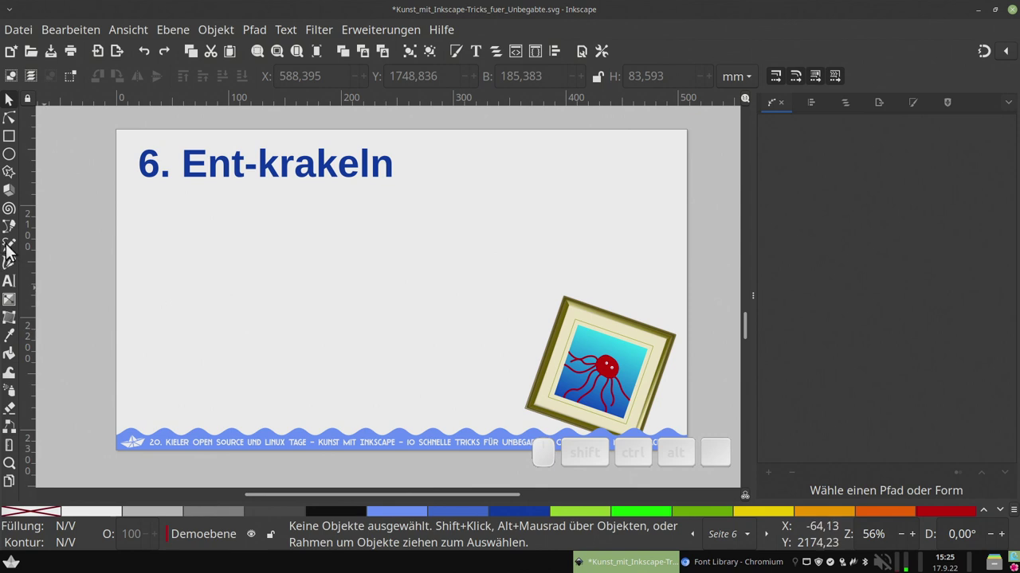
click(11, 254)
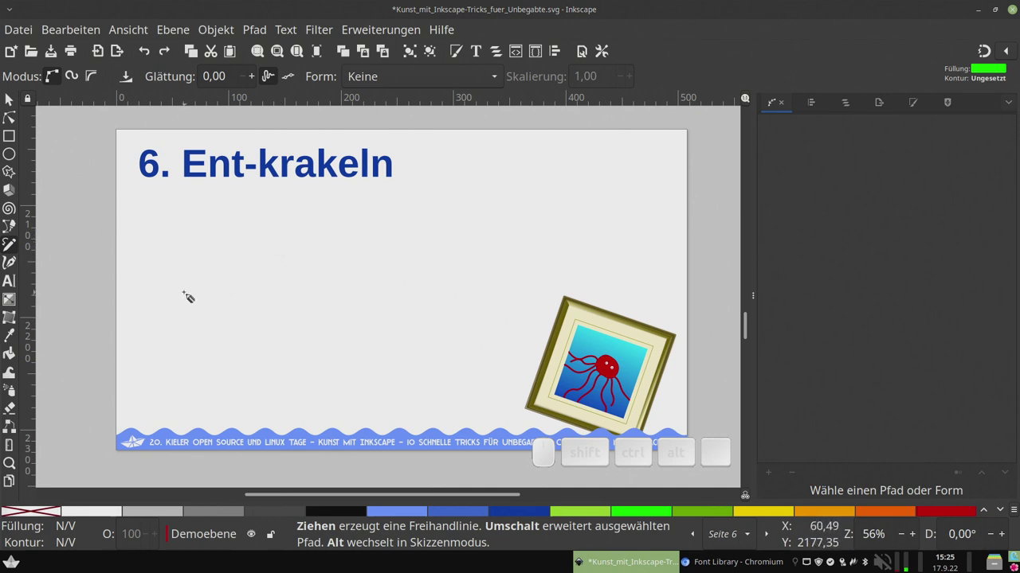
click(17, 106)
drag(110, 266, 291, 292)
middle_click(319, 304)
scroll(up, 3)
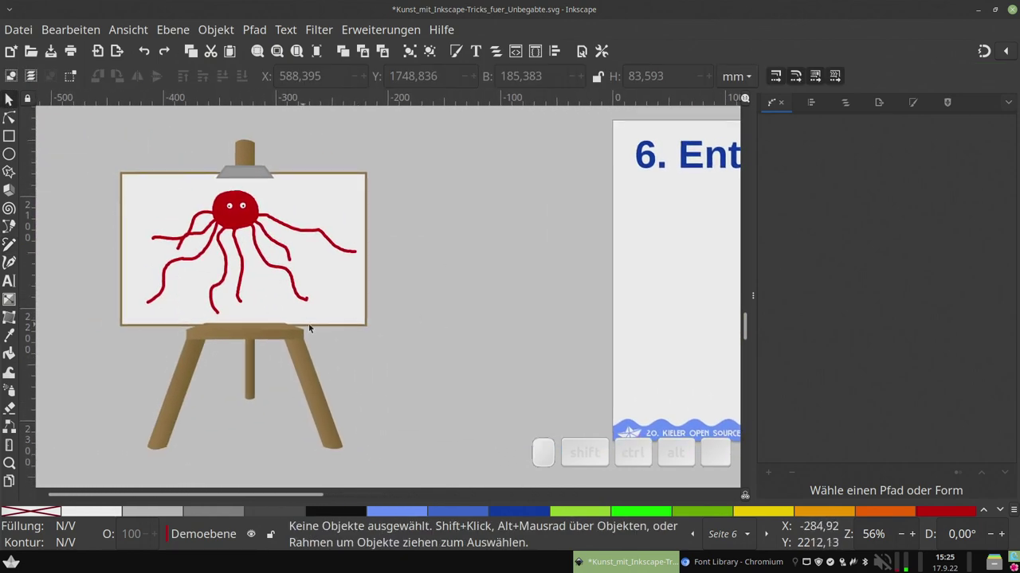
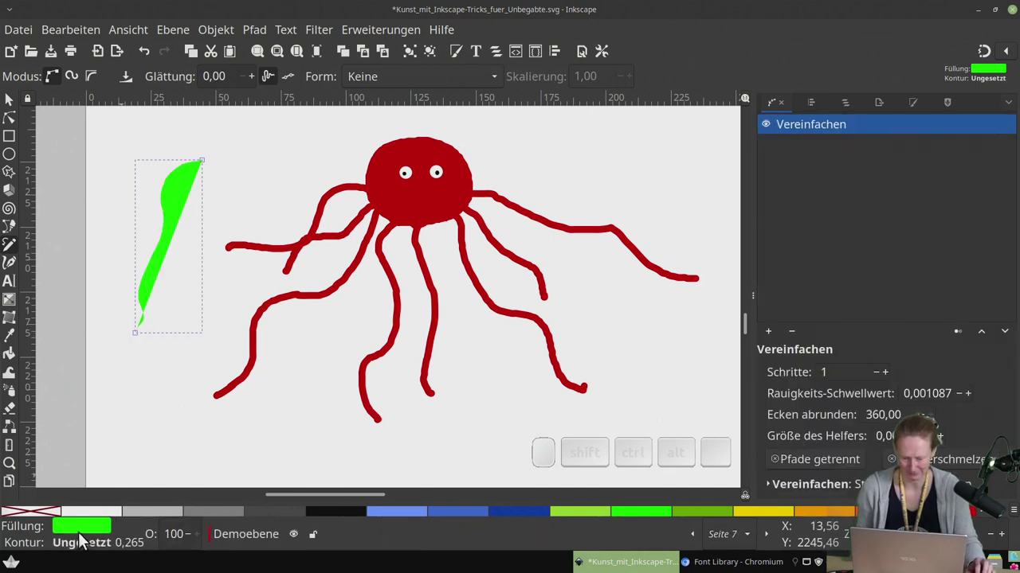
Swap fill and stroke, unset the fill and widen the green line, checking its nodes
right_click(86, 531)
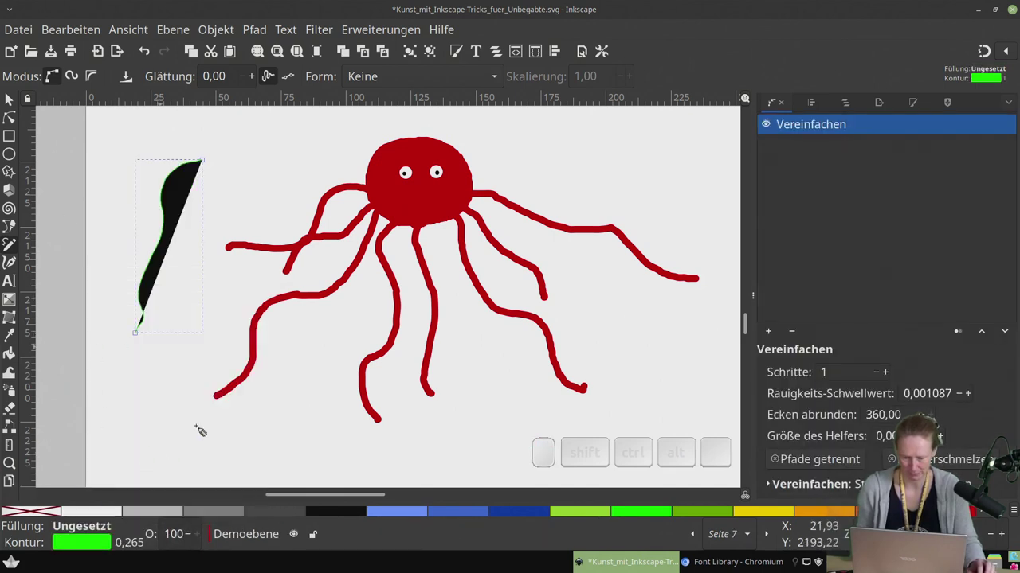
right_click(105, 550)
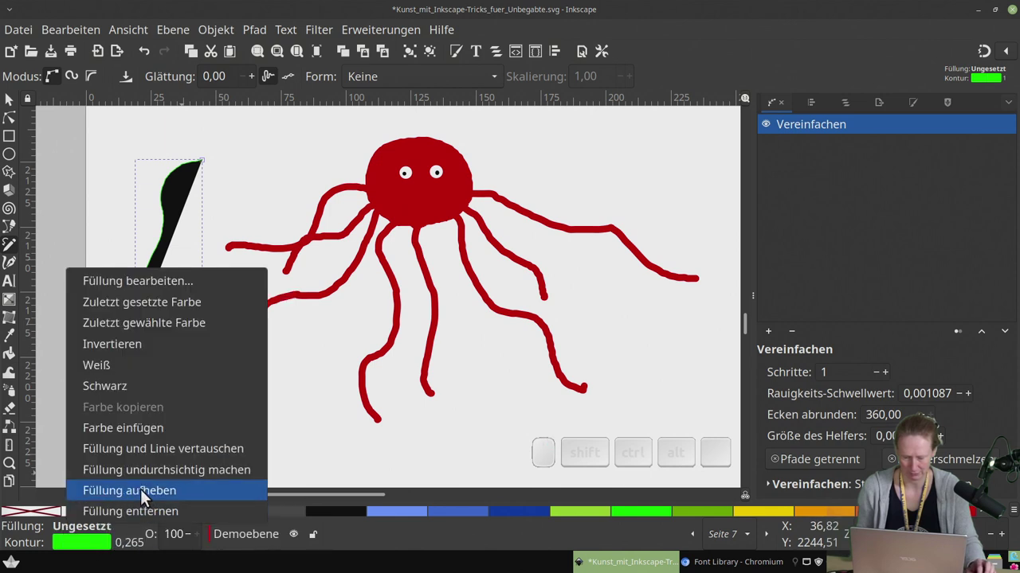
click(139, 517)
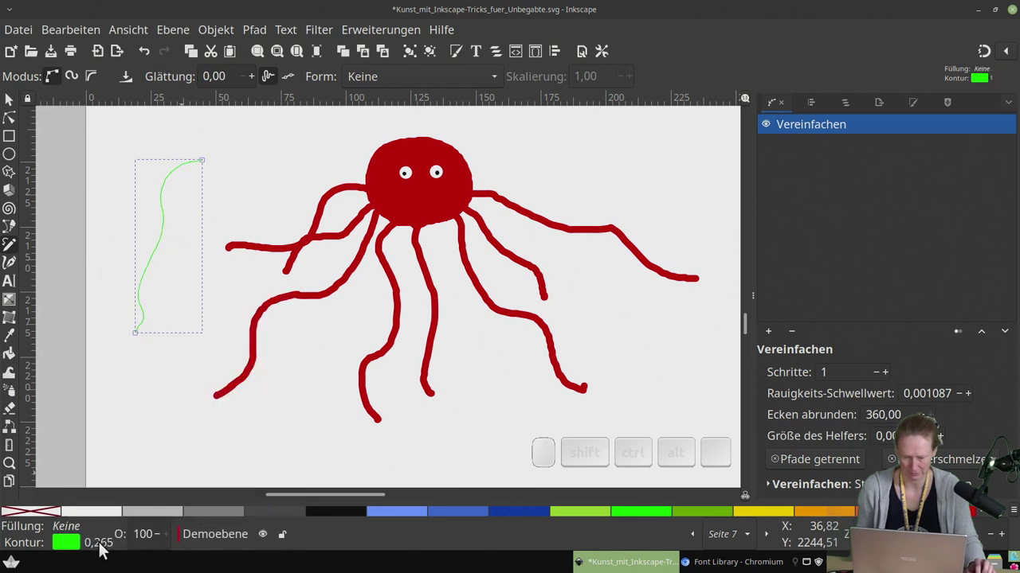
scroll(up, 3)
scroll(down, 3)
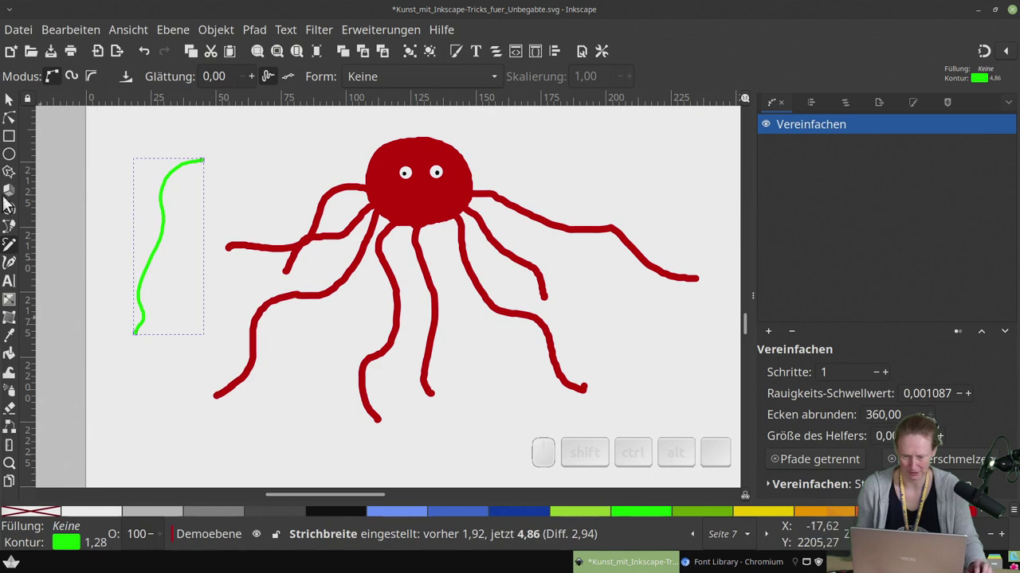
click(20, 116)
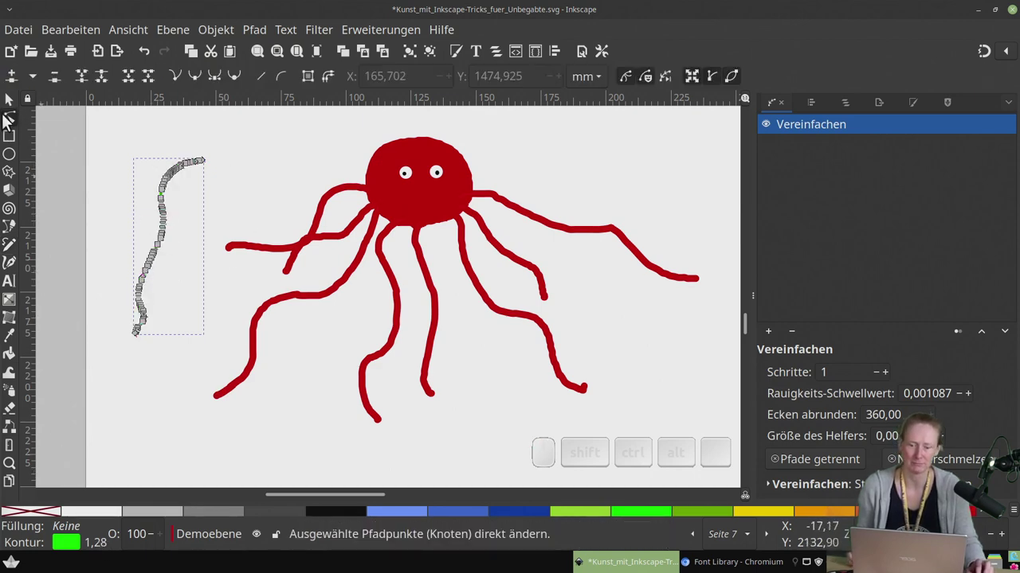
click(13, 107)
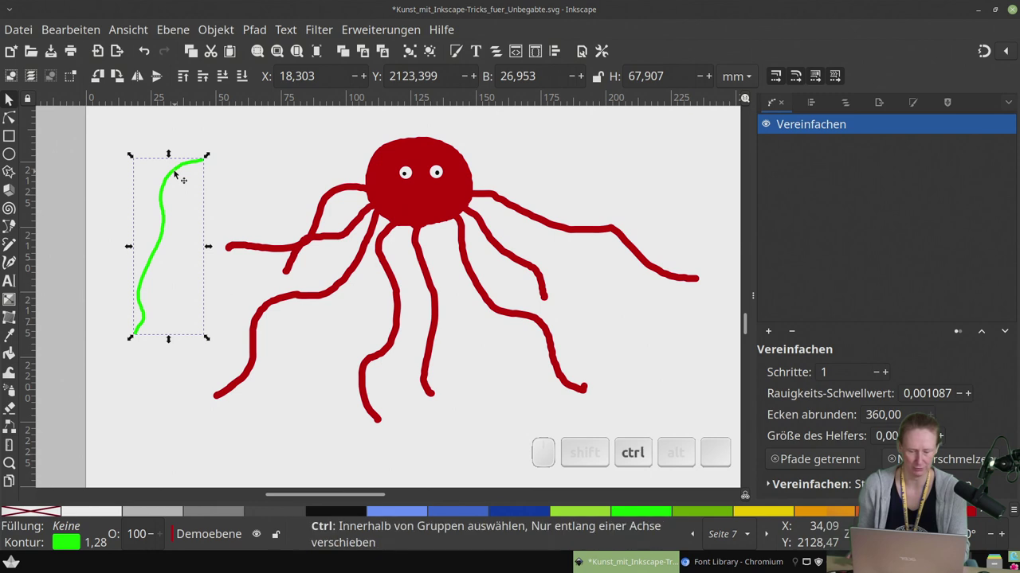
Simplify the green line repeatedly with Ctrl+L, then undo back to mild smoothing
key(ctrl+l)
key(ctrl+l)
key(ctrl+l)
key(ctrl+l)
key(ctrl+l)
key(ctrl+l)
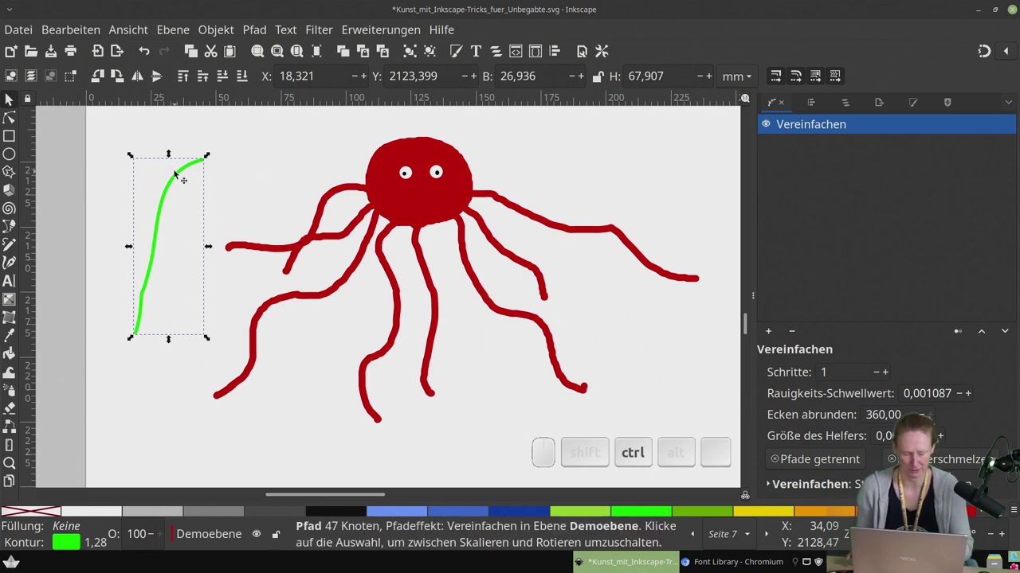
key(ctrl+z)
key(ctrl+z)
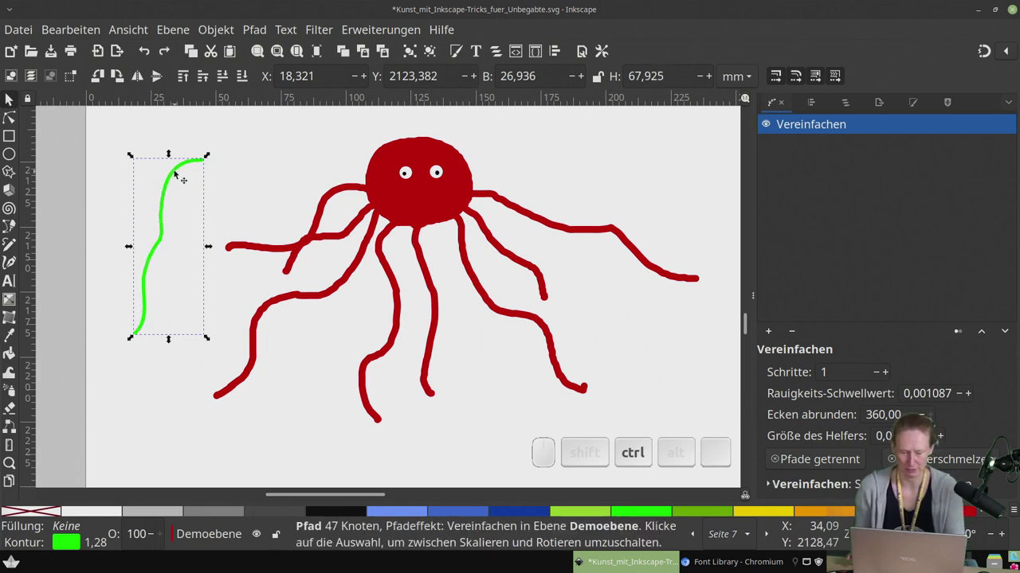
key(ctrl+z)
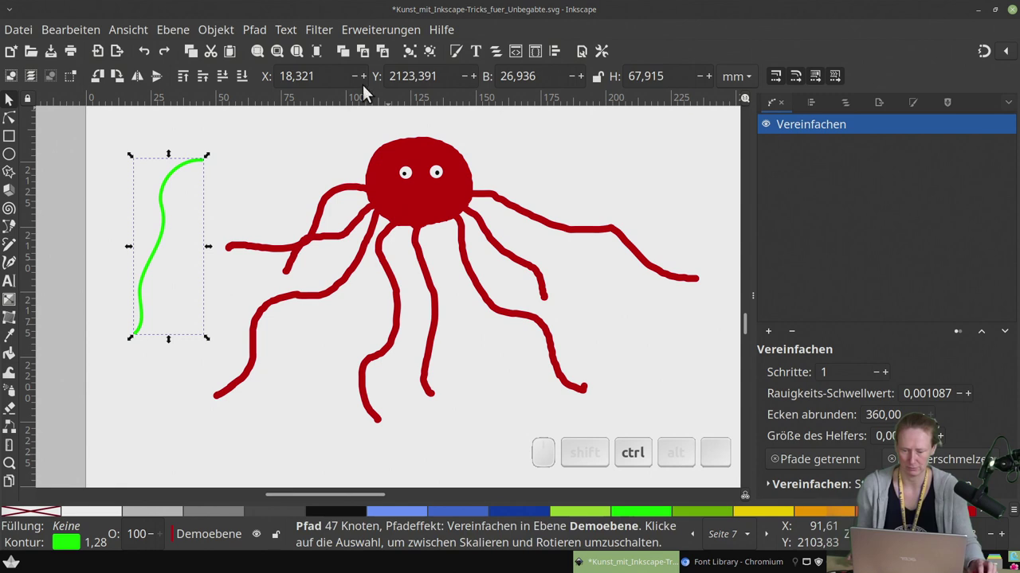
Simplify the red octopus tentacles so they keep far fewer nodes
click(14, 122)
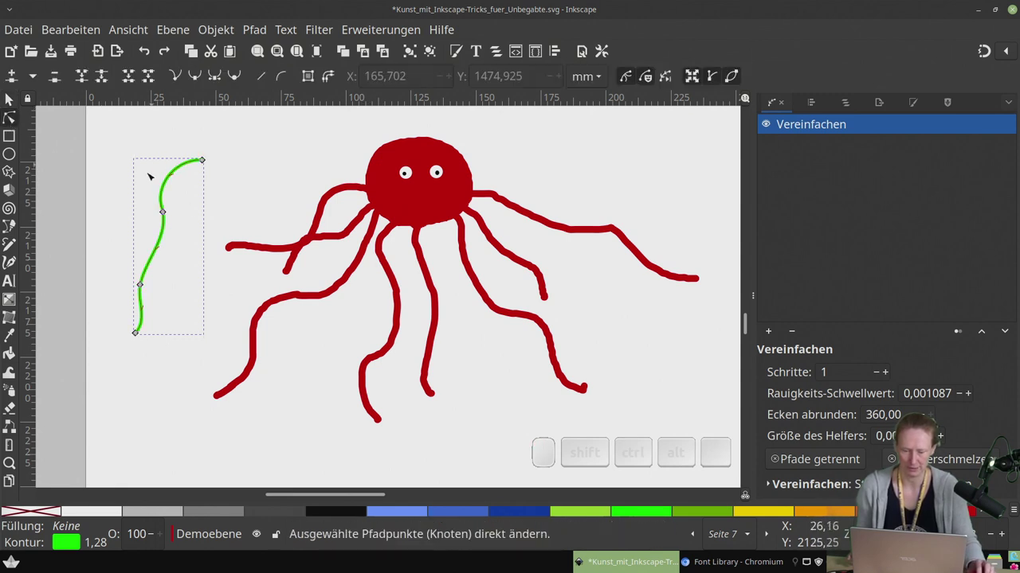
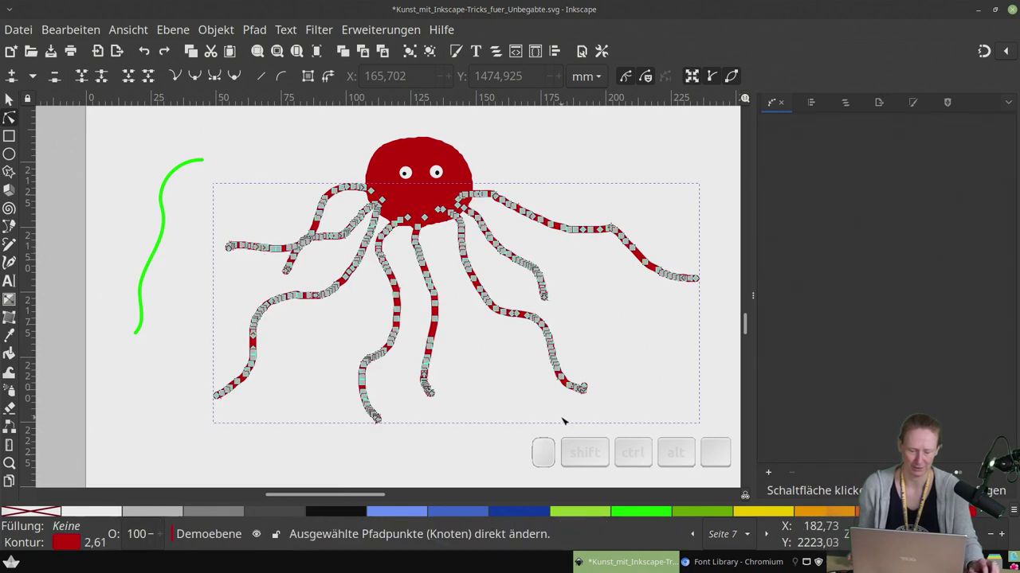
key(ctrl+l)
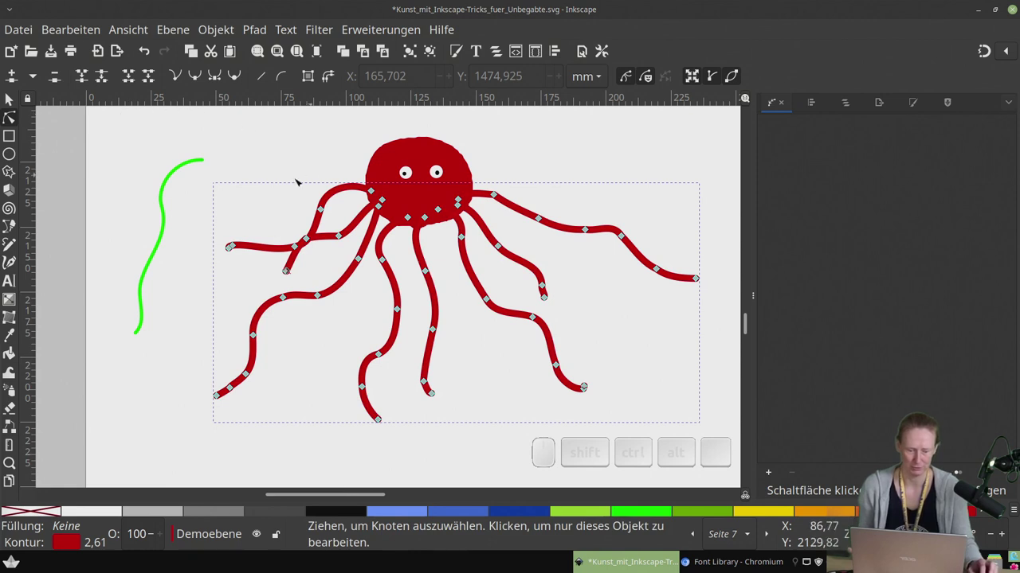
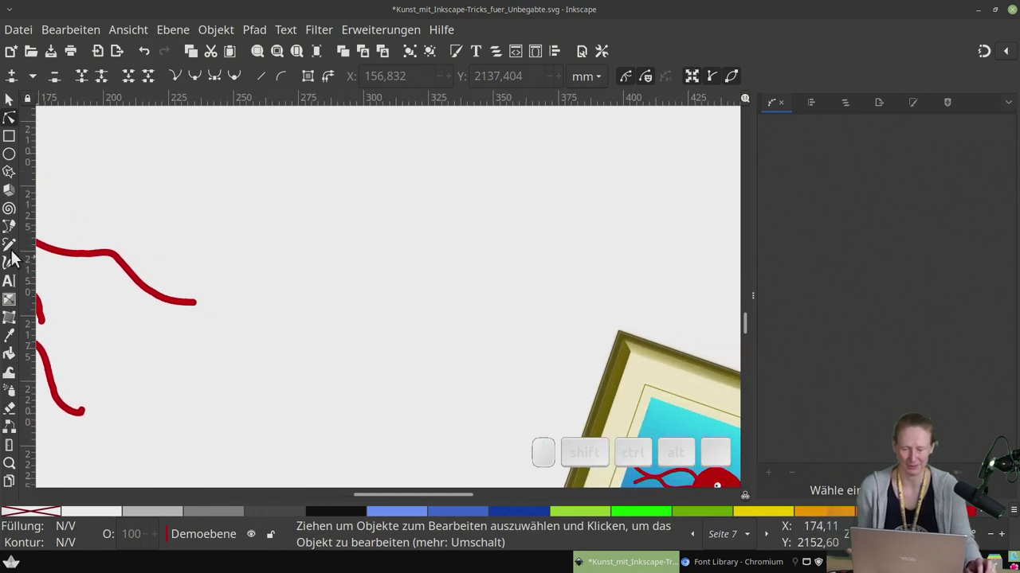
Set Pencil smoothing (Glättung) to 50 so new green strokes get few nodes
click(17, 253)
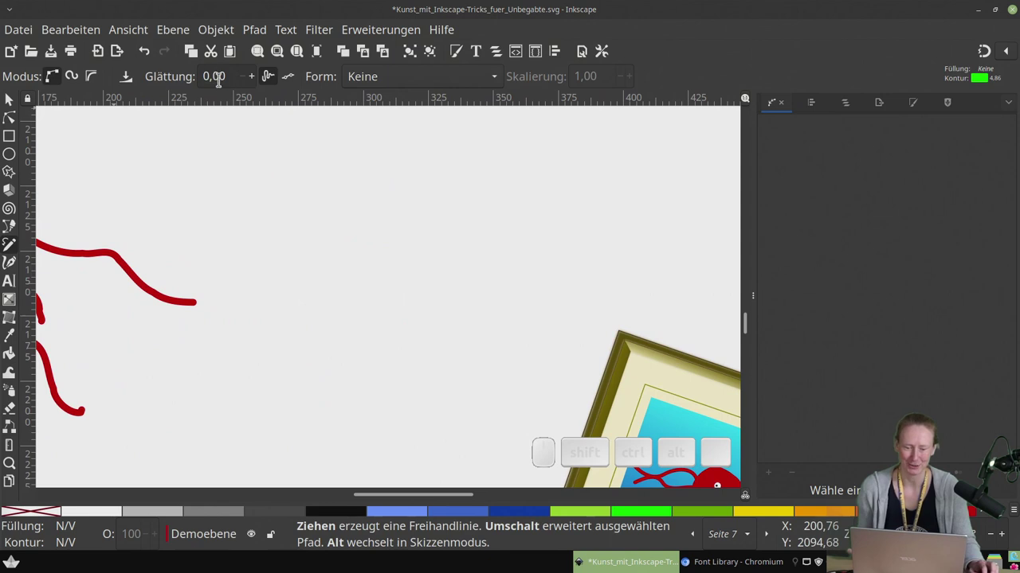
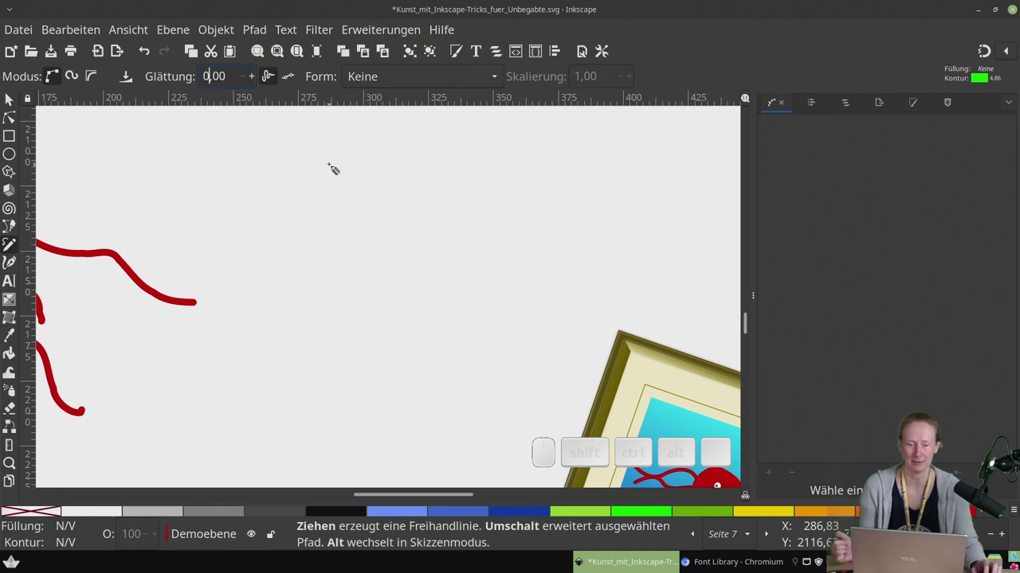
key(BackSpace)
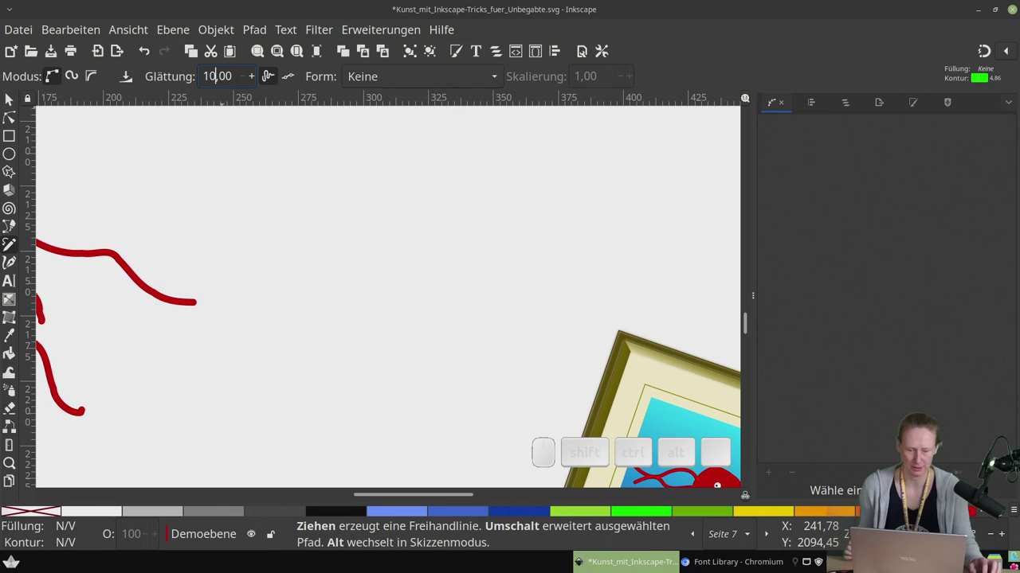
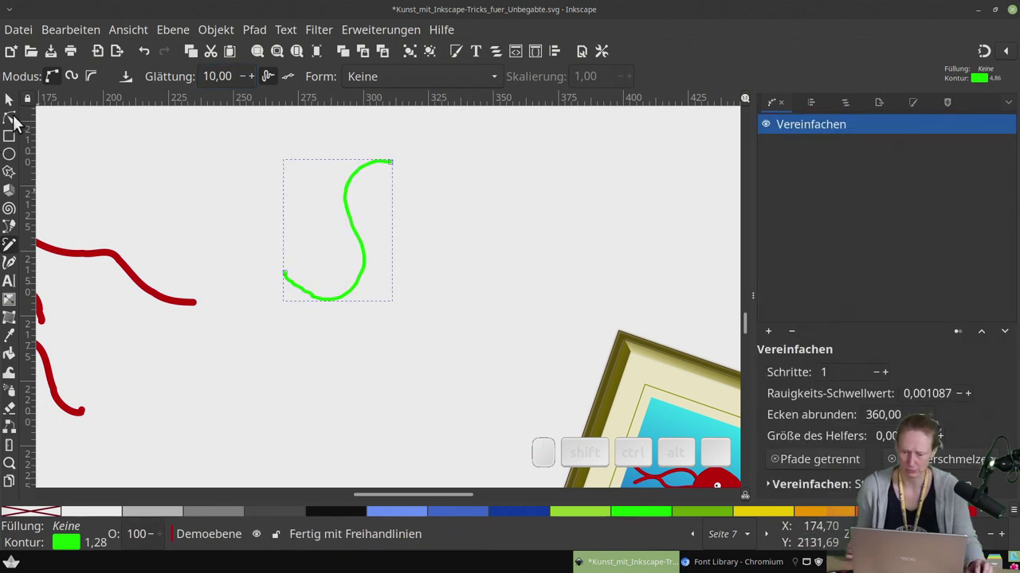
click(15, 120)
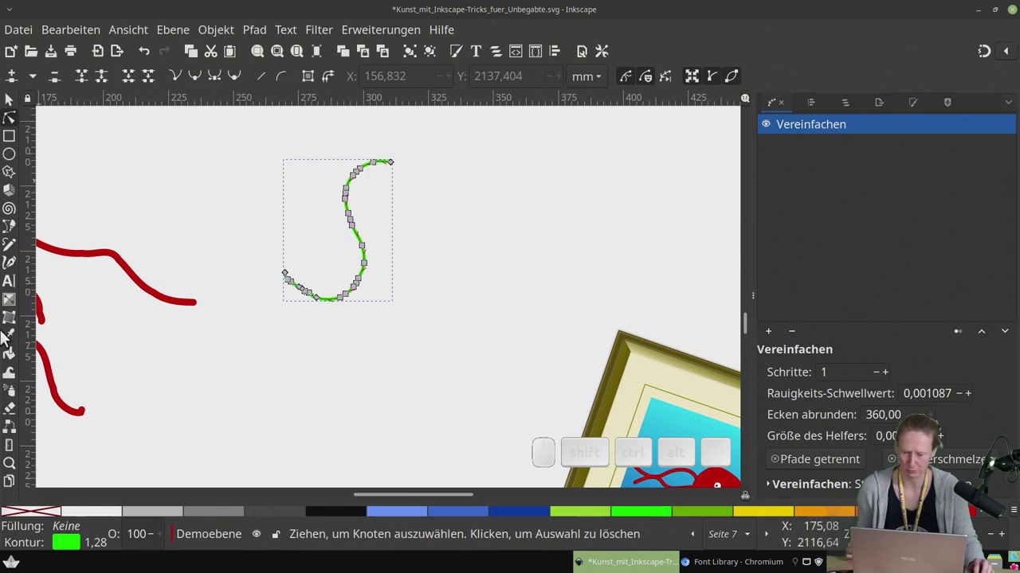
click(12, 250)
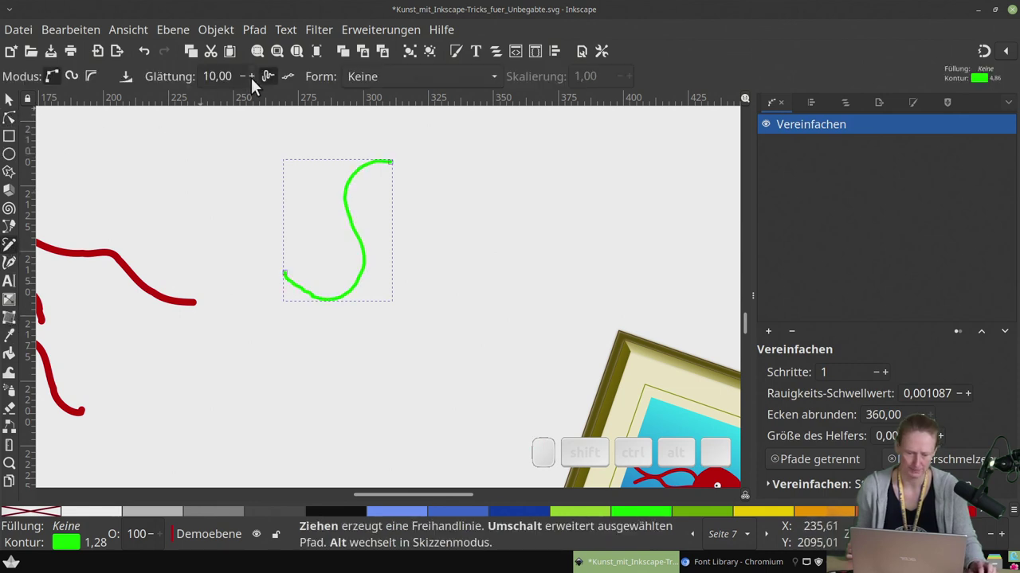
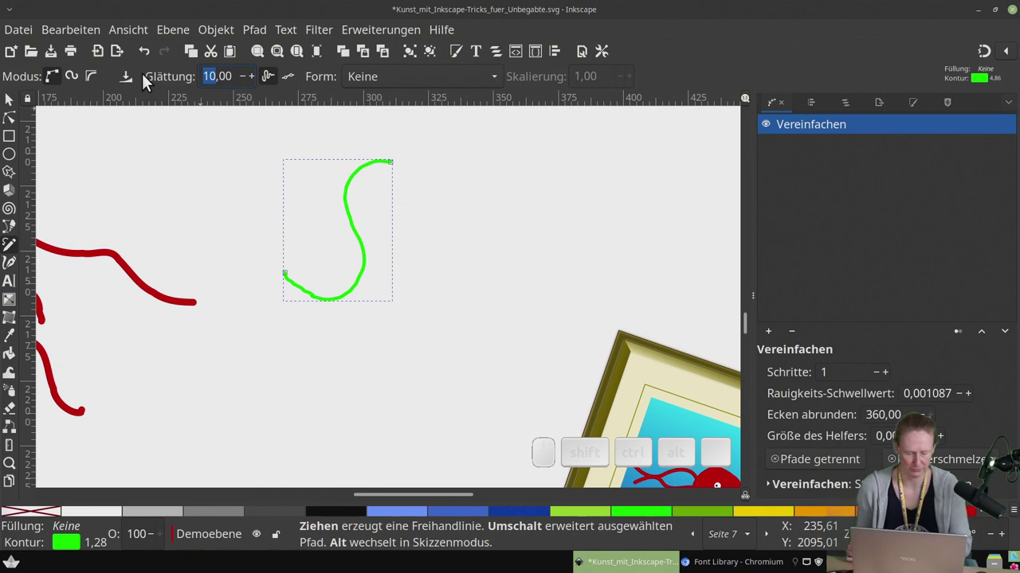
key(5)
key(0)
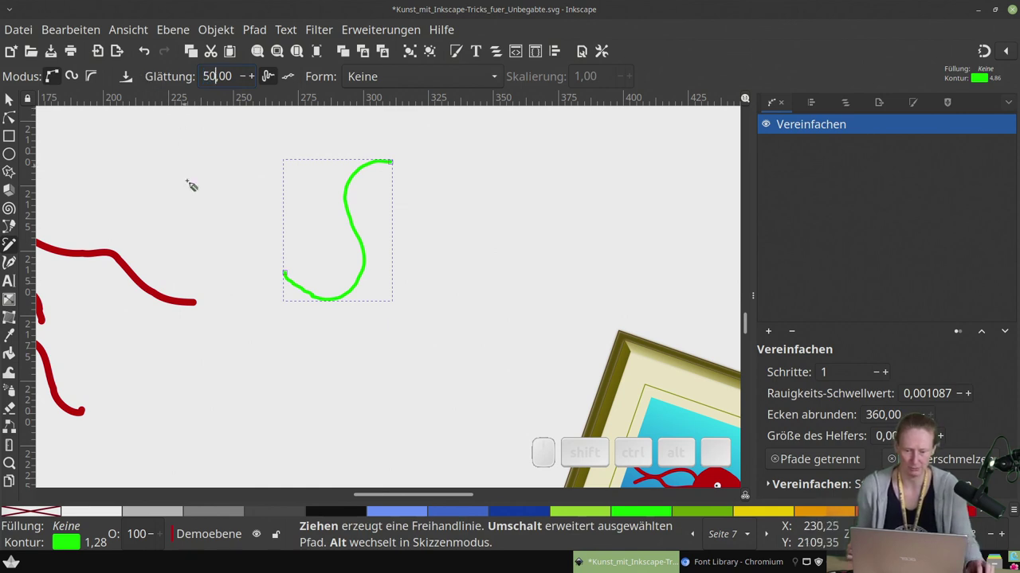
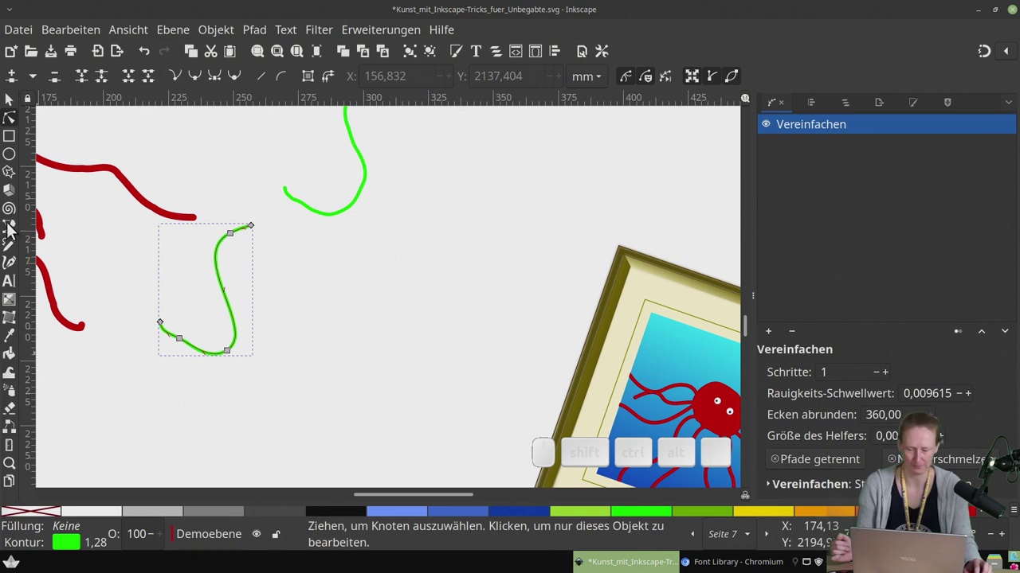
click(14, 259)
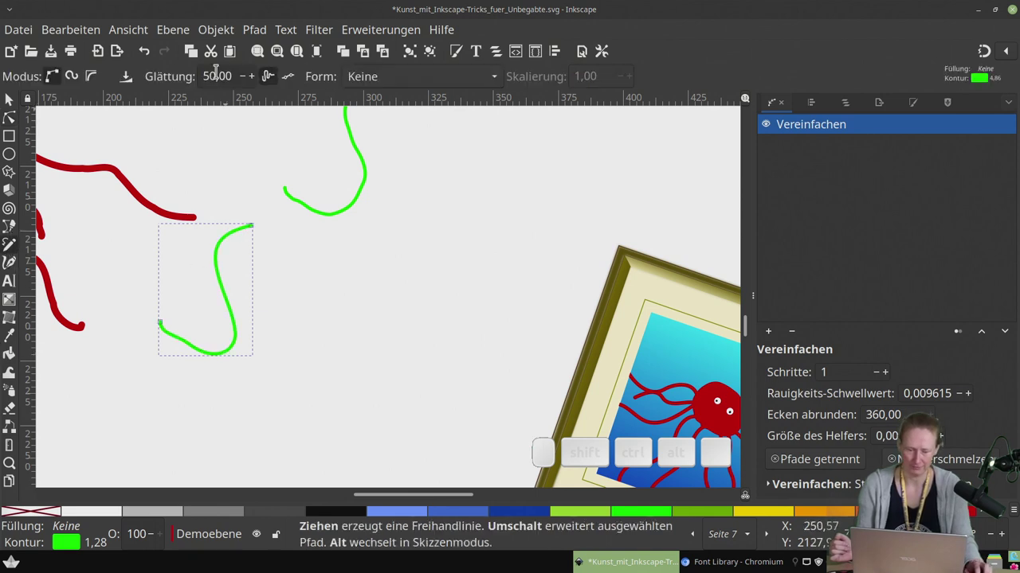
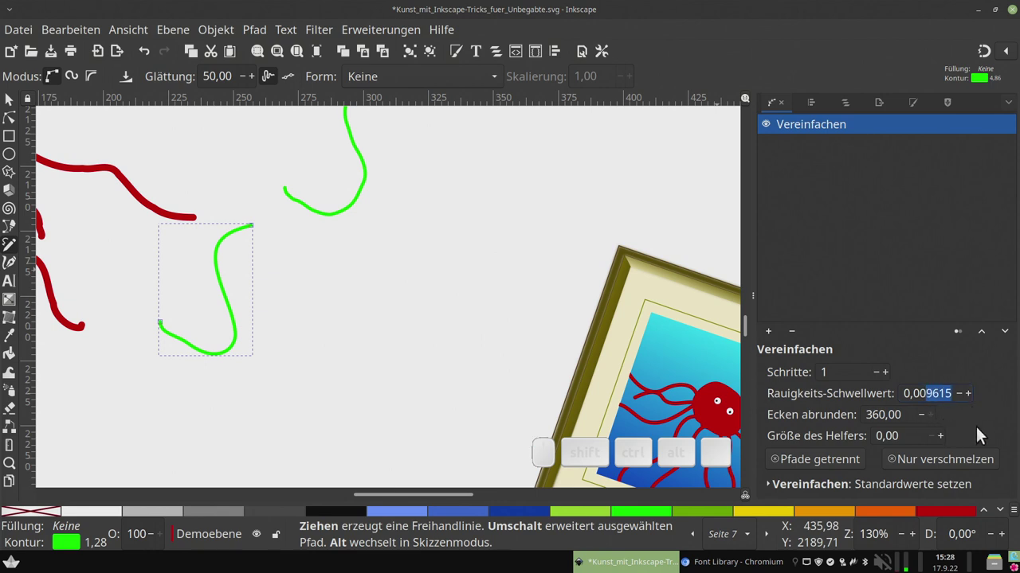
key(3)
key(Return)
click(17, 124)
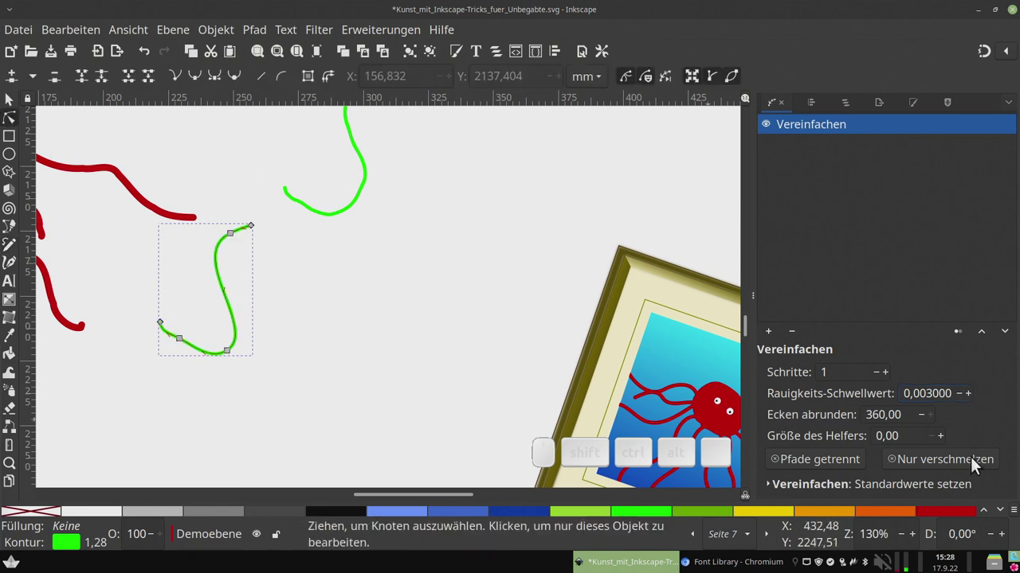
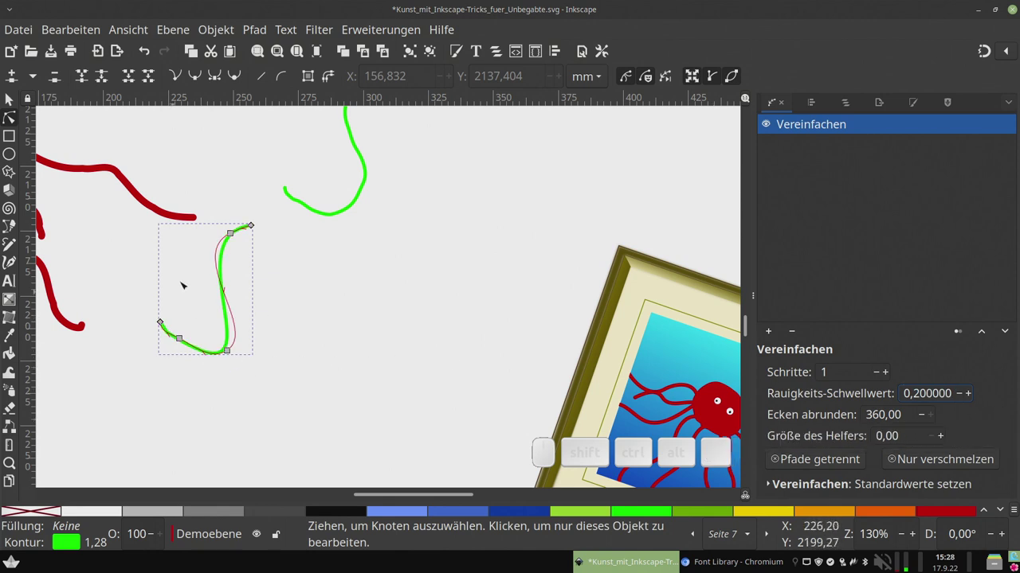
scroll(up, 3)
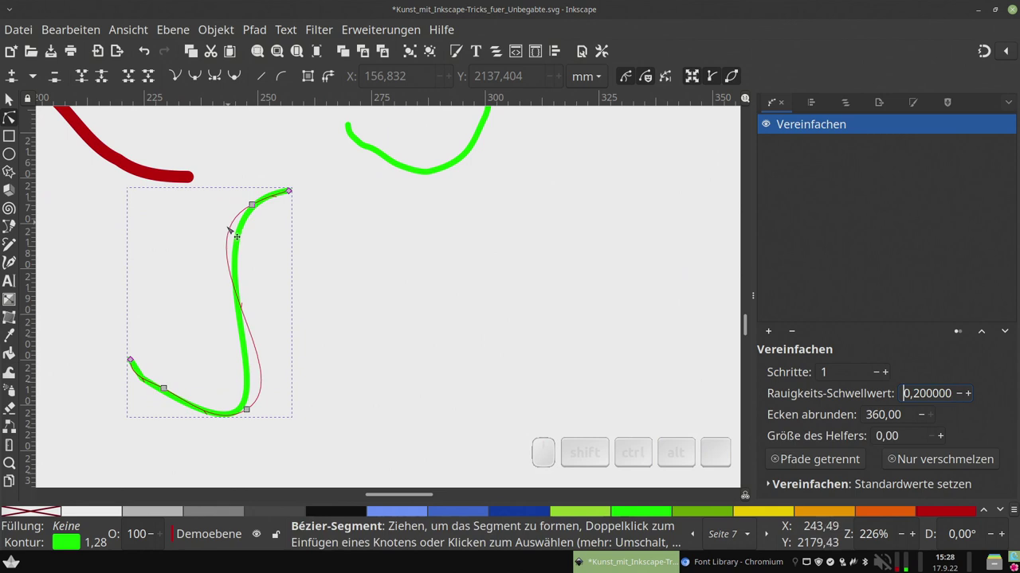
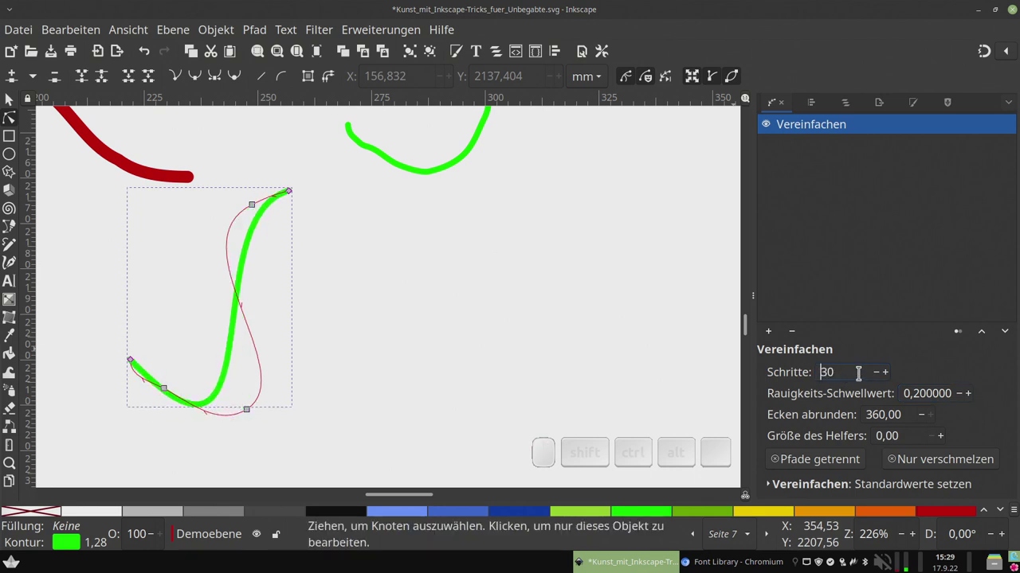
Zoom around the smoothed green curve to check its reshaped lower bend
scroll(down, 3)
scroll(up, 3)
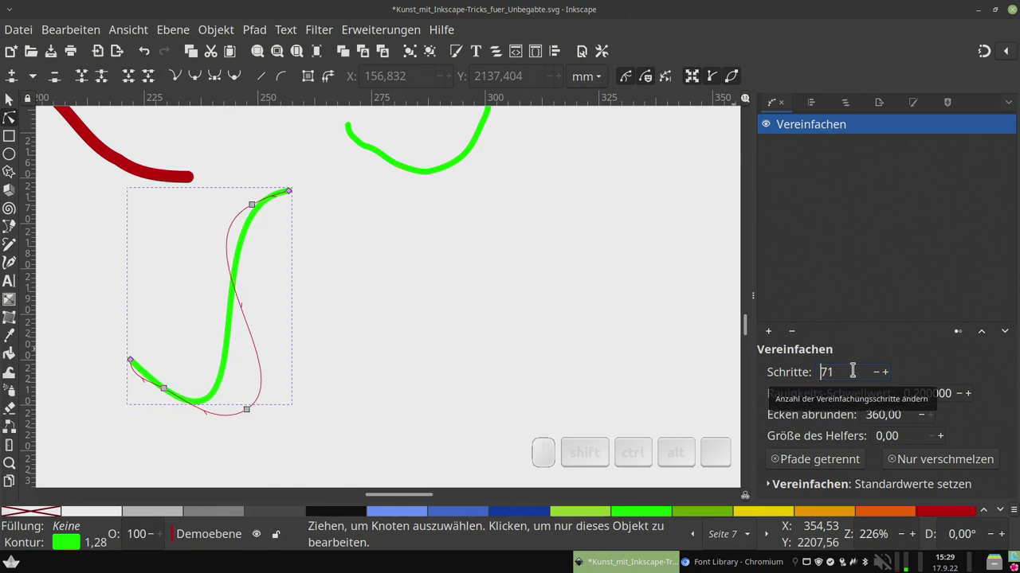
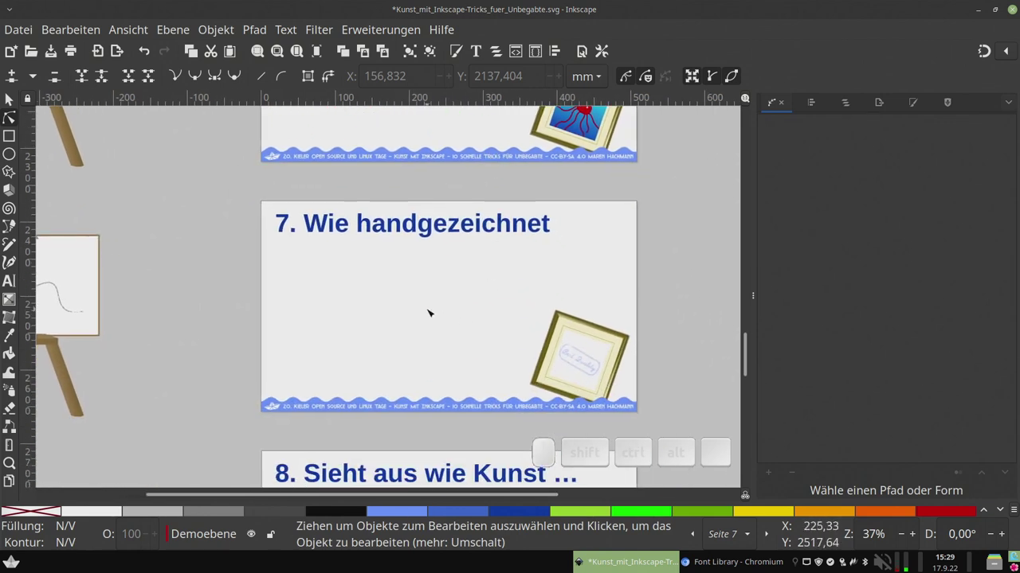
Pan and zoom across slide 7 to the tilted gold frame with the 'Best Quality' label
middle_click(425, 320)
scroll(up, 3)
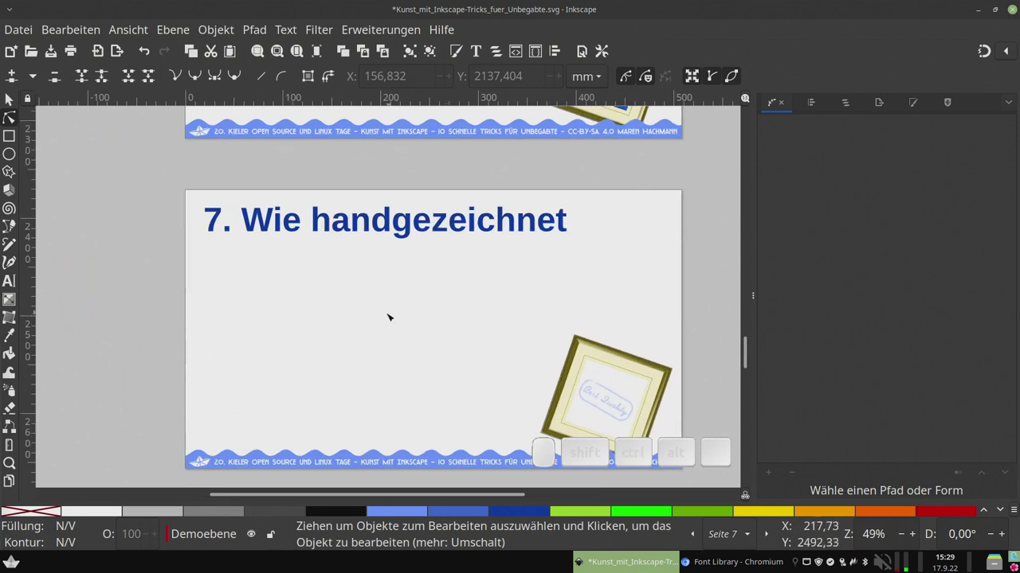
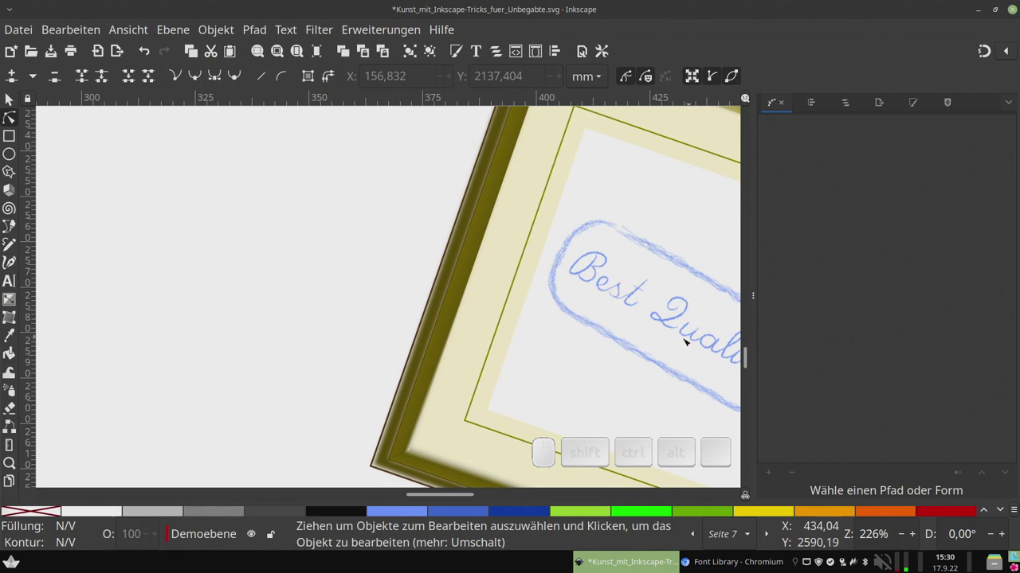
click(677, 322)
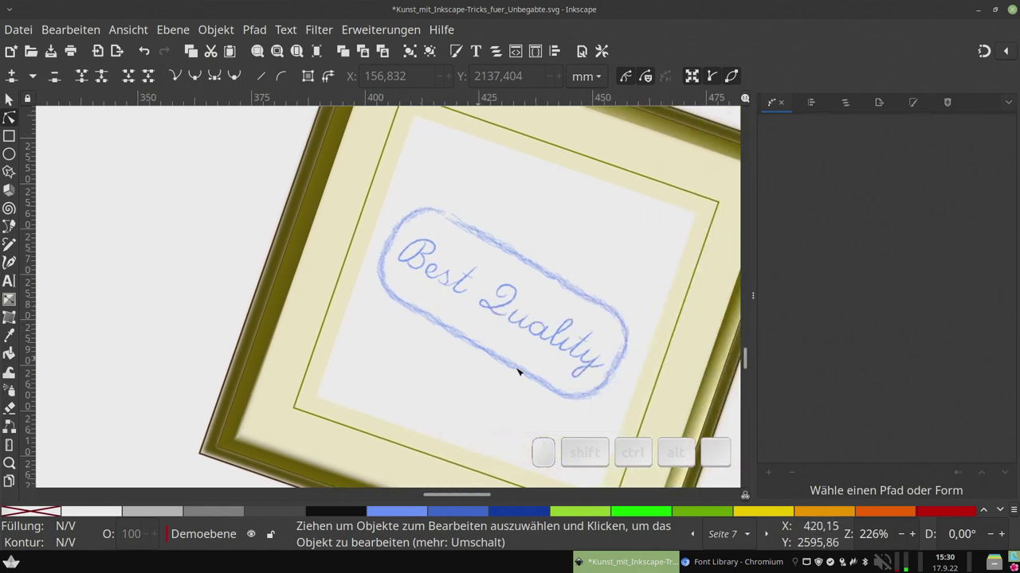
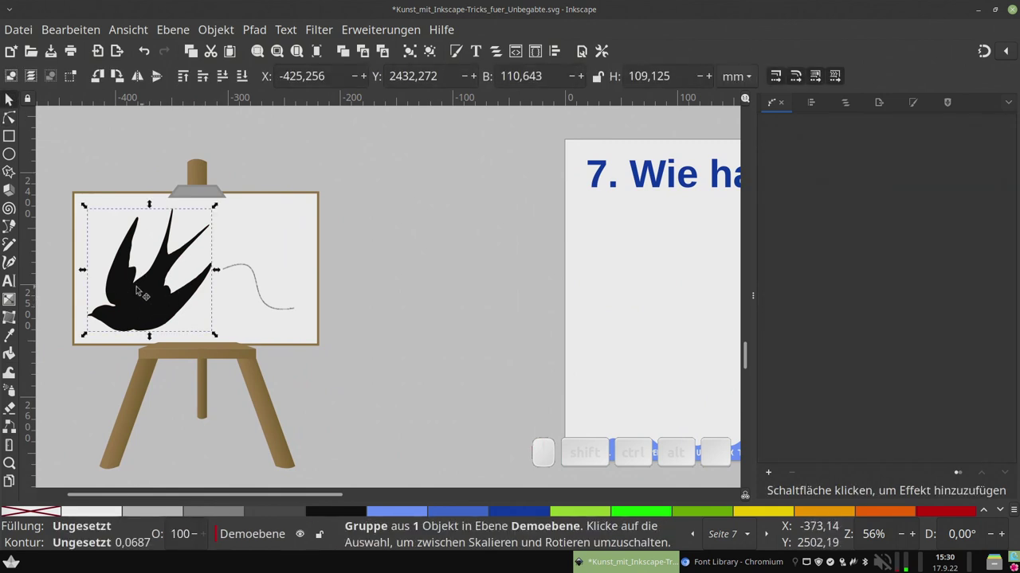
Select on the easel slide and bring up the Datei menu for importing an image
click(260, 292)
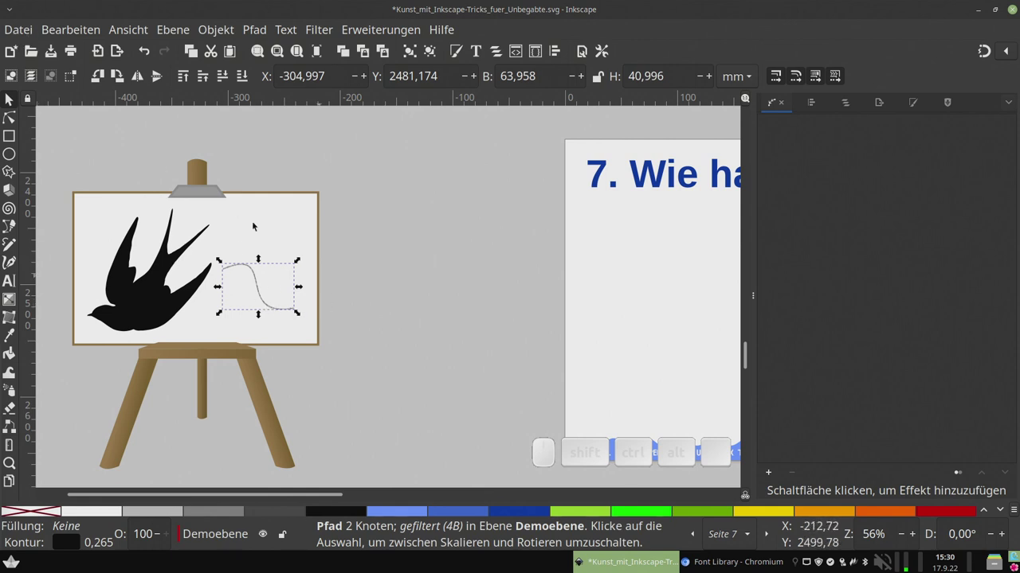
click(23, 36)
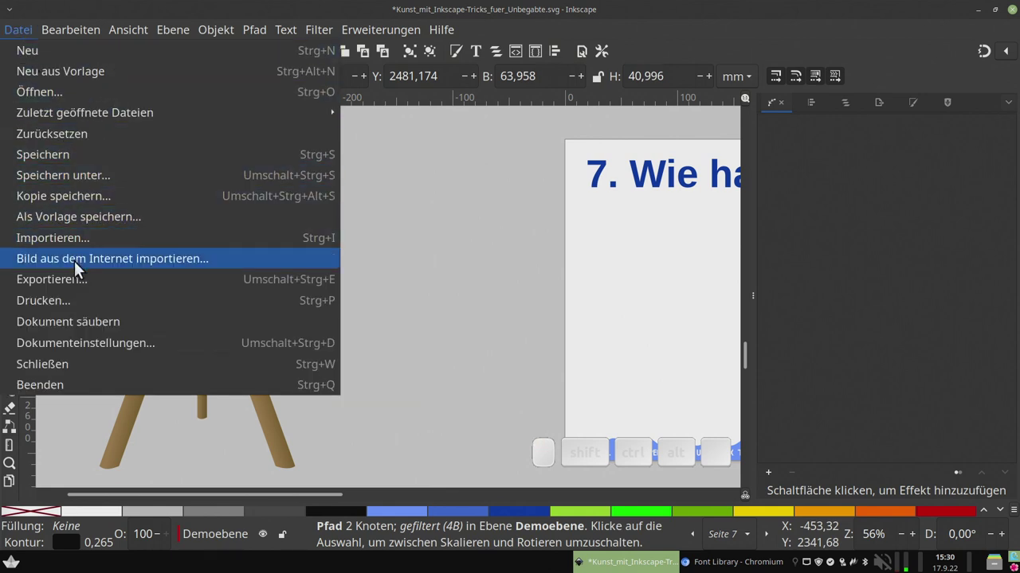
click(119, 267)
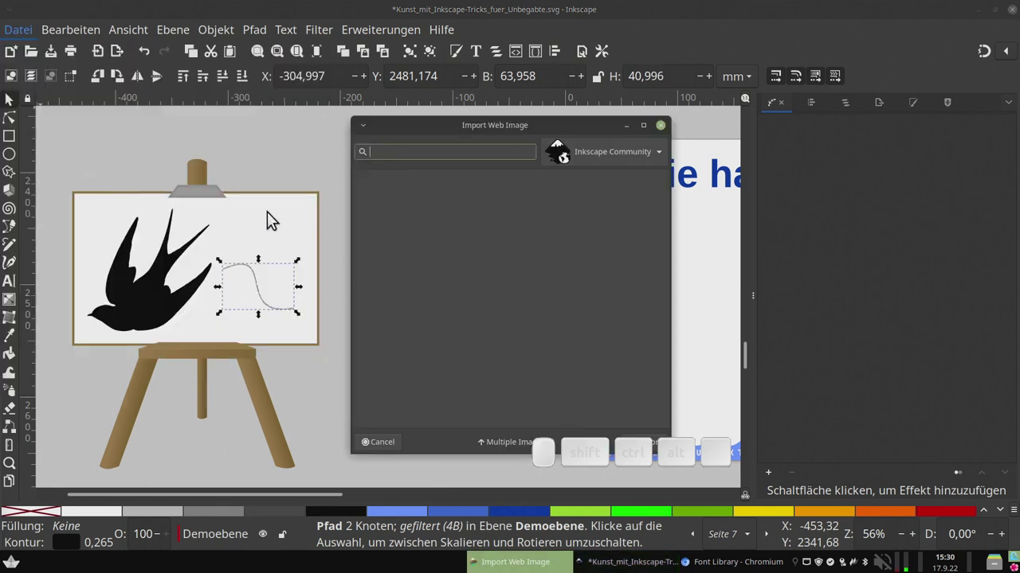
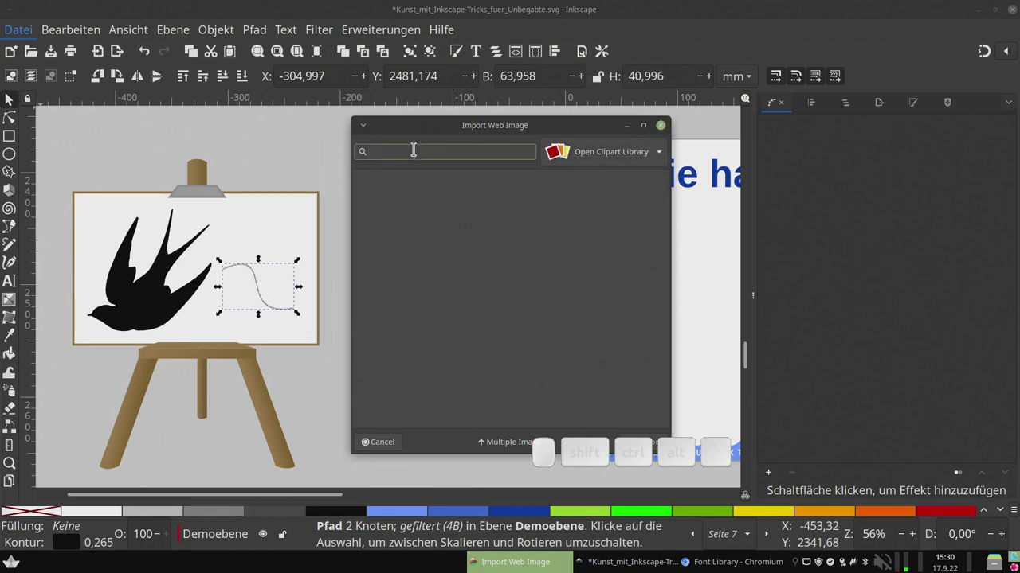
key(p)
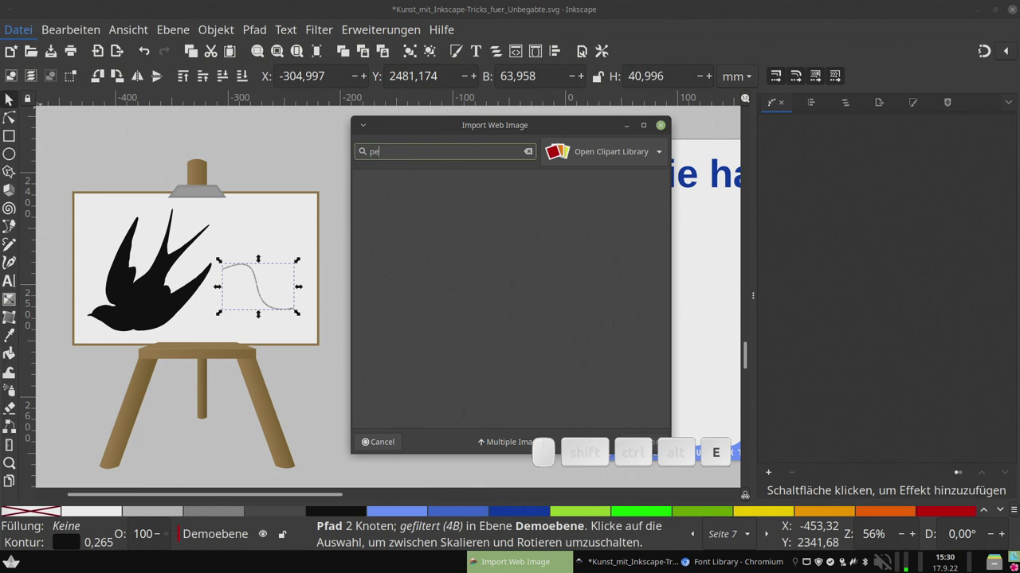
key(space)
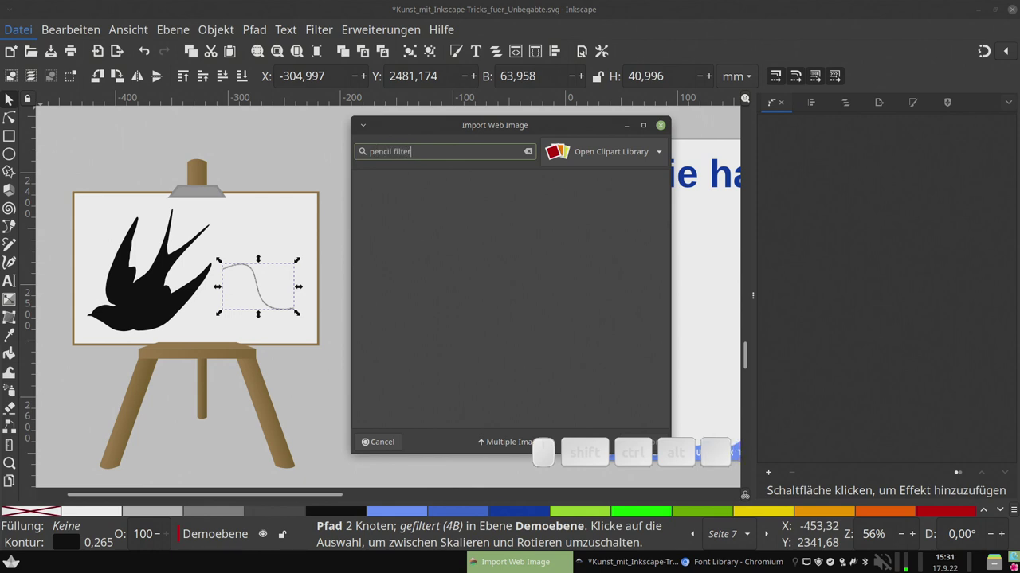
key(Return)
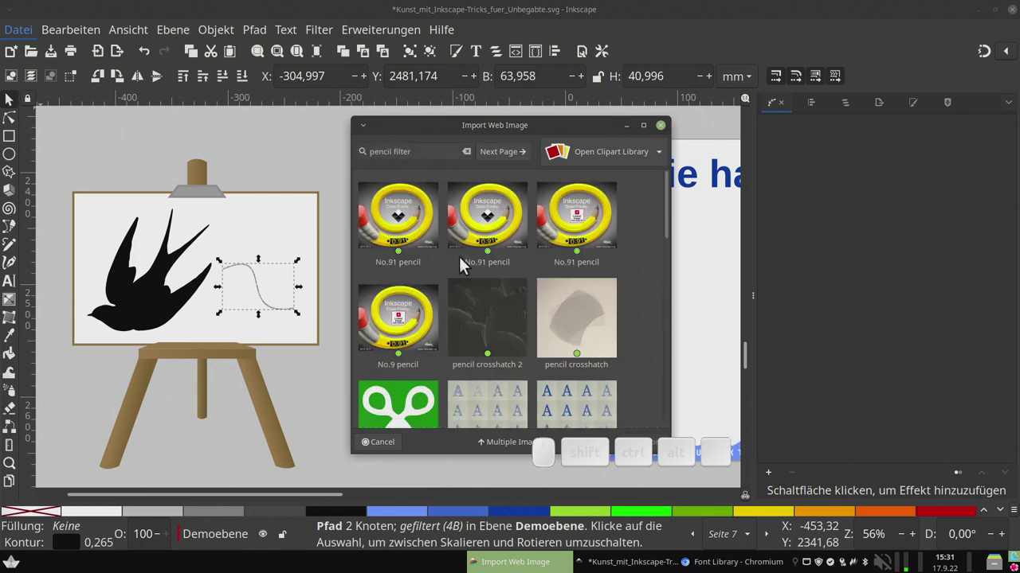
drag(670, 226, 687, 359)
scroll(down, 3)
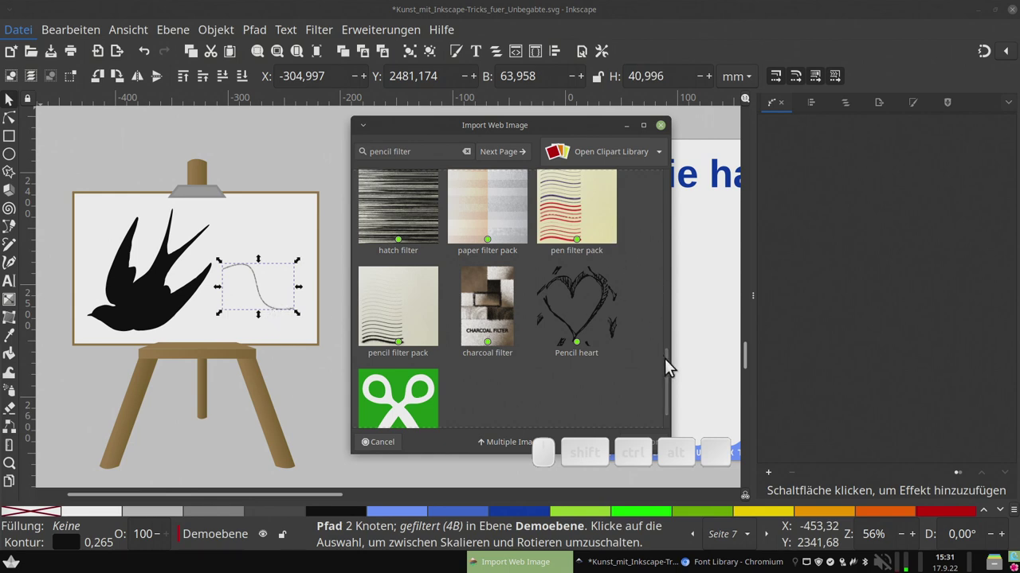
click(670, 360)
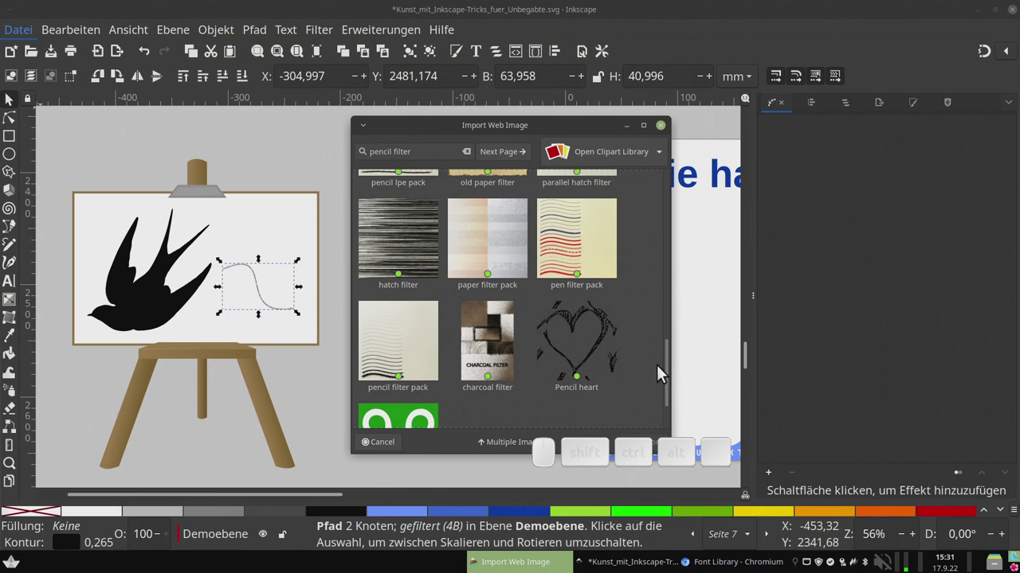
drag(669, 374, 473, 350)
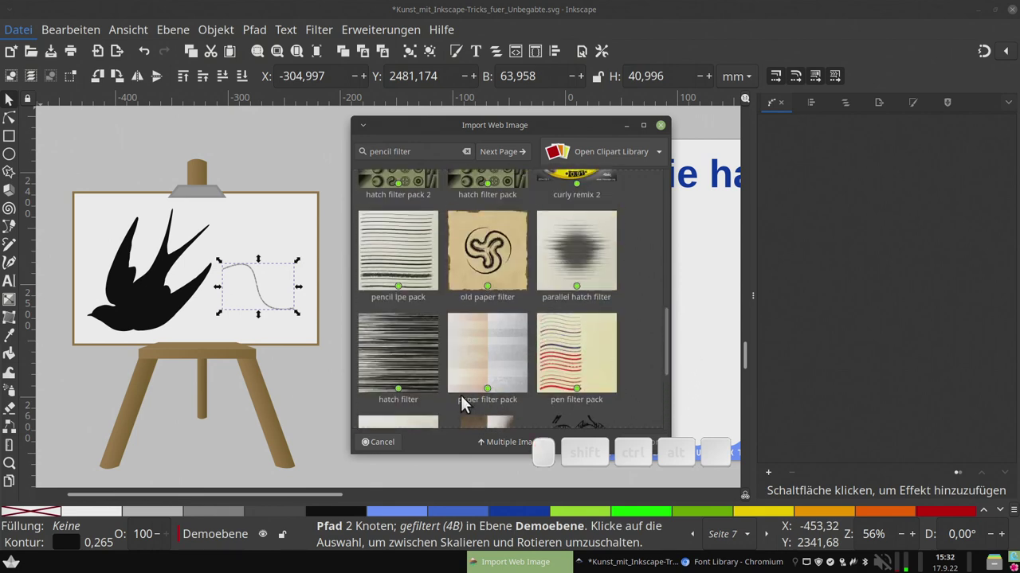
drag(672, 350, 641, 350)
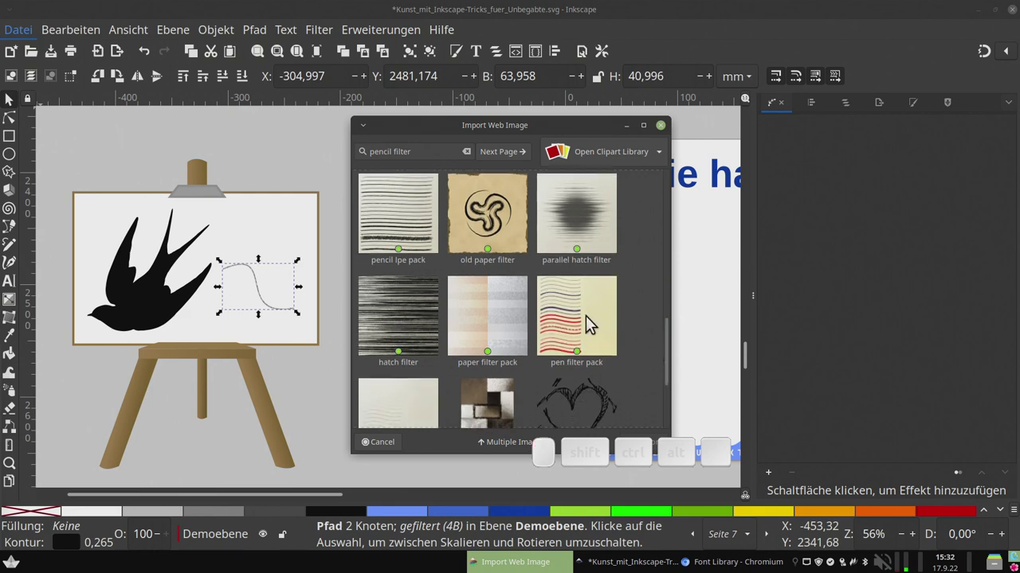
click(665, 140)
click(493, 421)
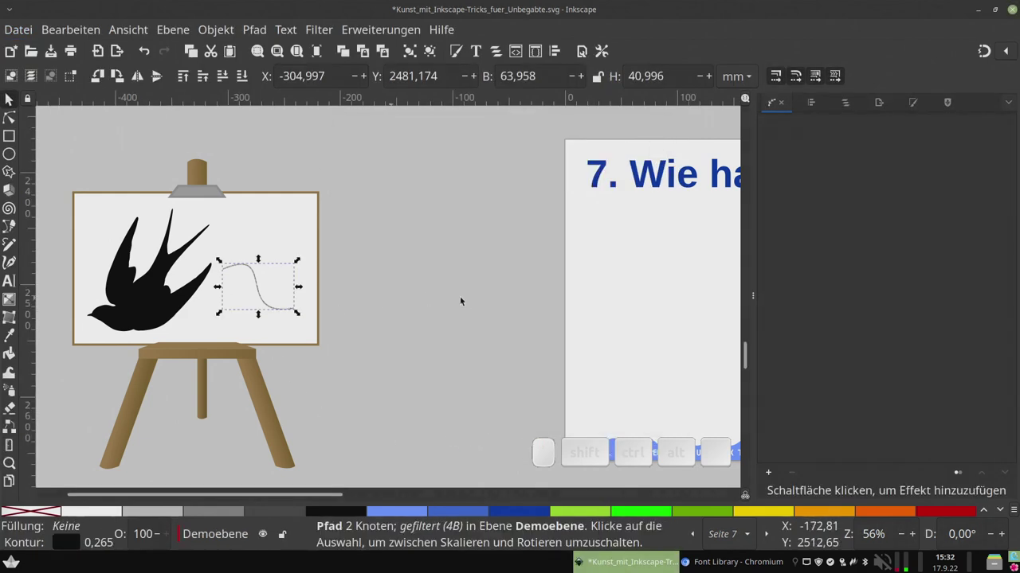
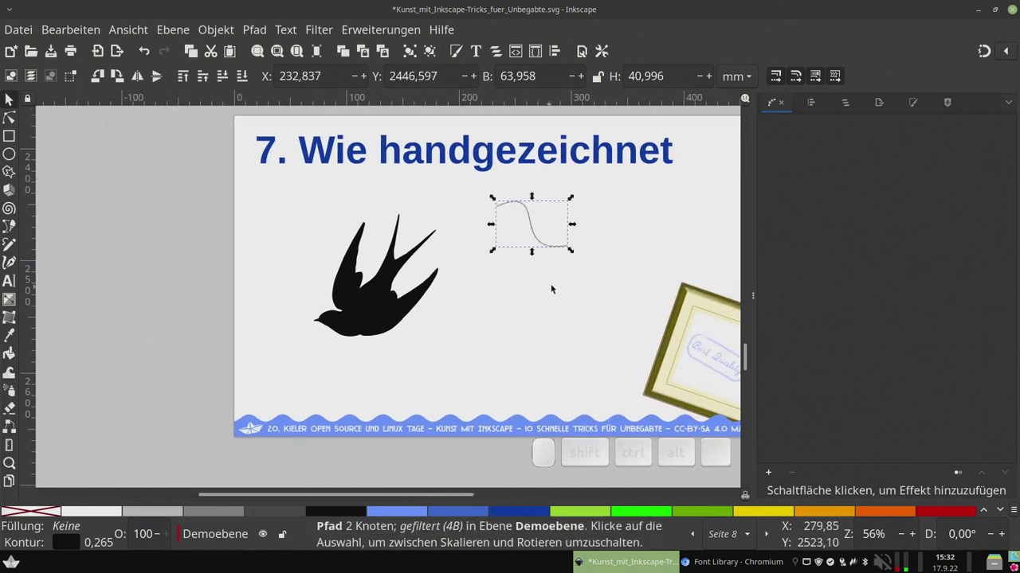
Move the thin sketched curve a little lower beside the swallow on slide 7
scroll(up, 3)
scroll(up, 3)
drag(600, 243, 477, 376)
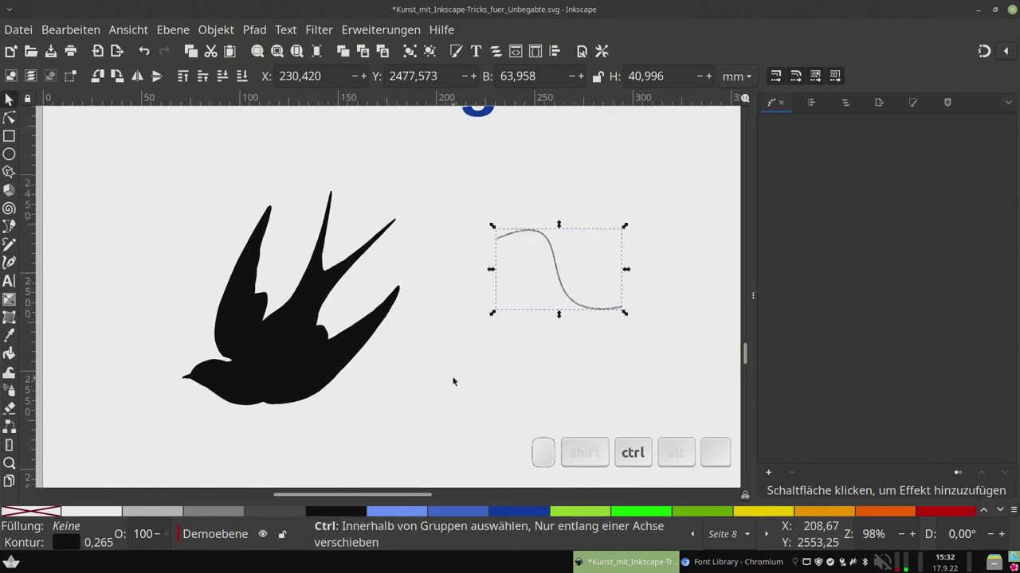
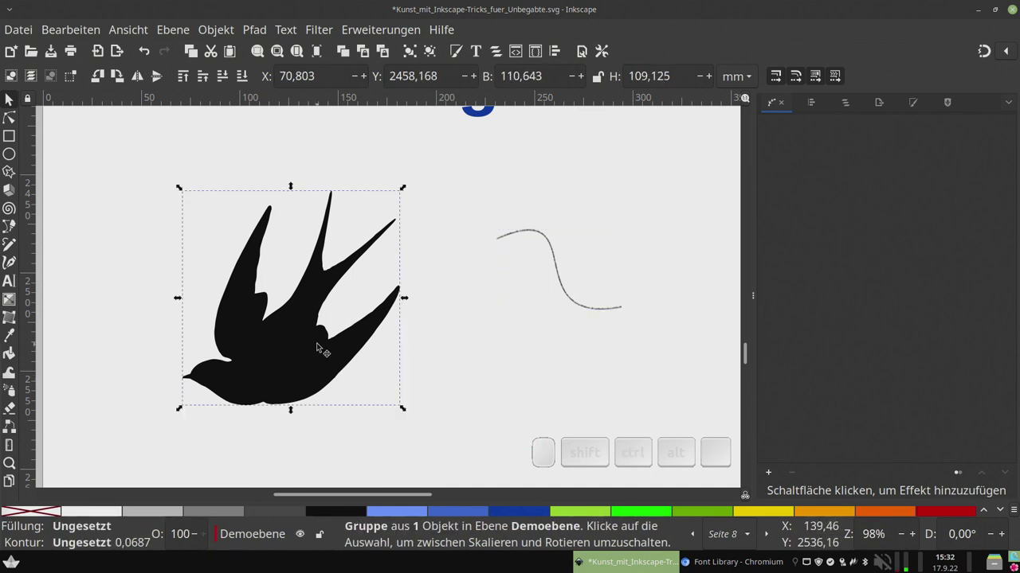
Paste the sketch path effect onto the swallow and set its flat stroke to medium grey, L about 47
key(ctrl+shift+v)
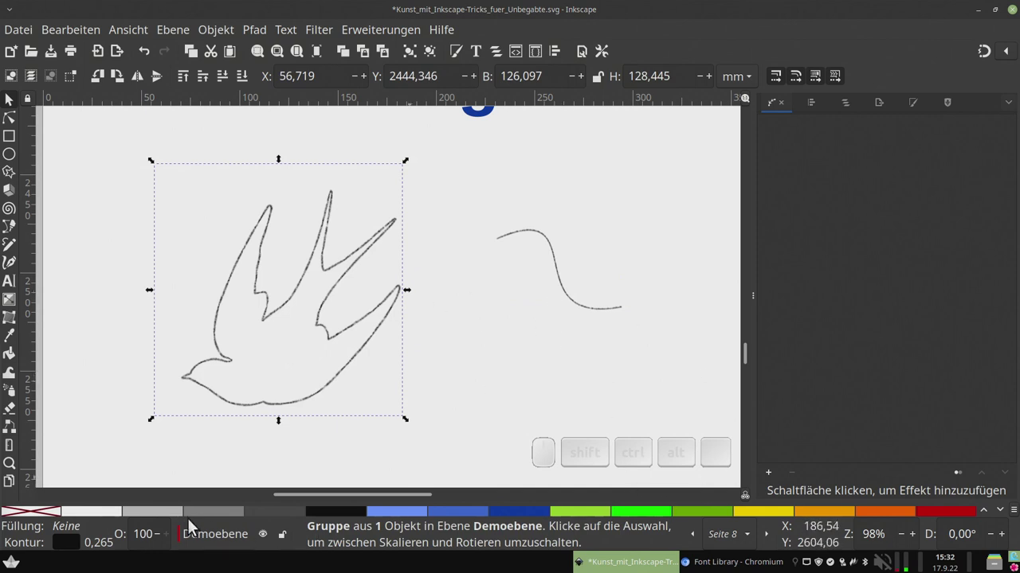
click(458, 61)
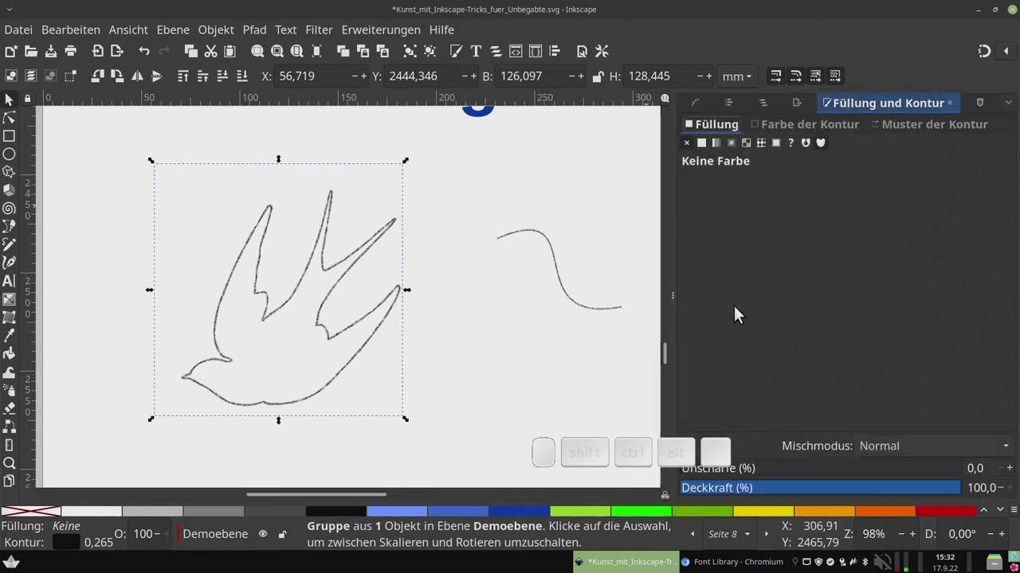
click(791, 131)
drag(713, 257, 809, 258)
click(812, 258)
click(852, 261)
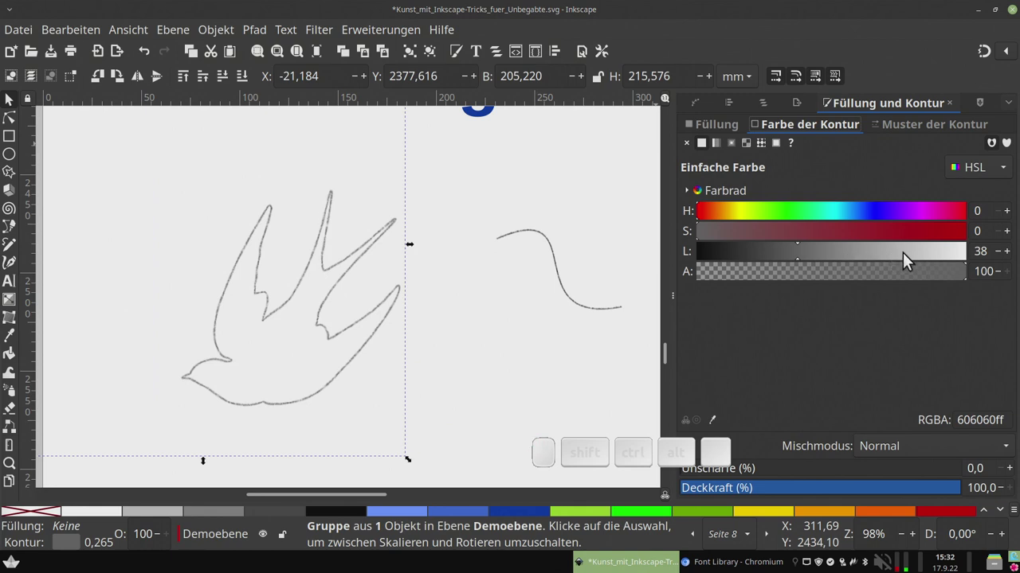
click(888, 258)
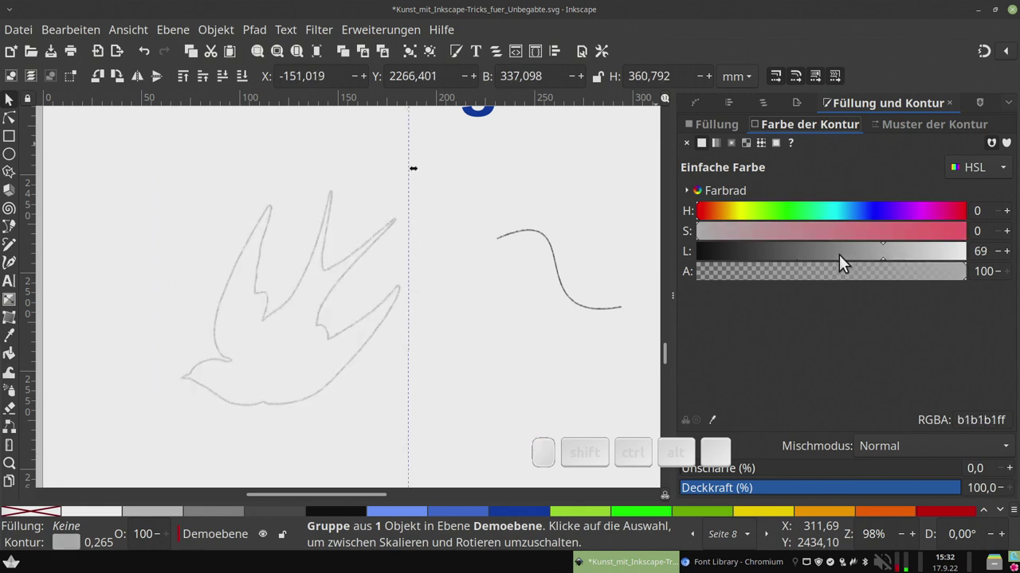
click(828, 261)
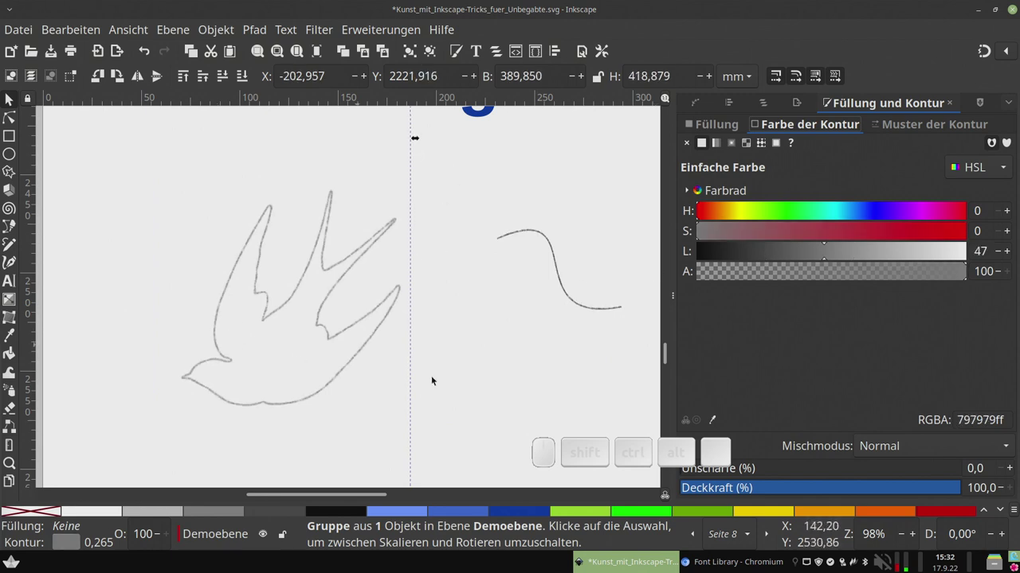
click(477, 368)
click(6, 114)
scroll(up, 3)
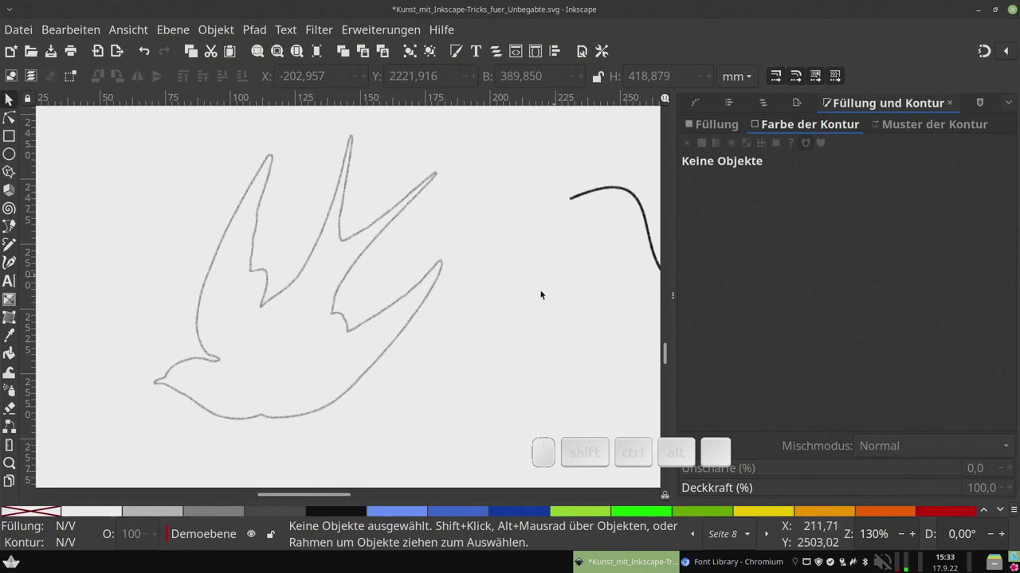
Zoom out and pan down to slide 8, 'Sieht aus wie Kunst … luftig-zarte Drahtgitter'
scroll(down, 3)
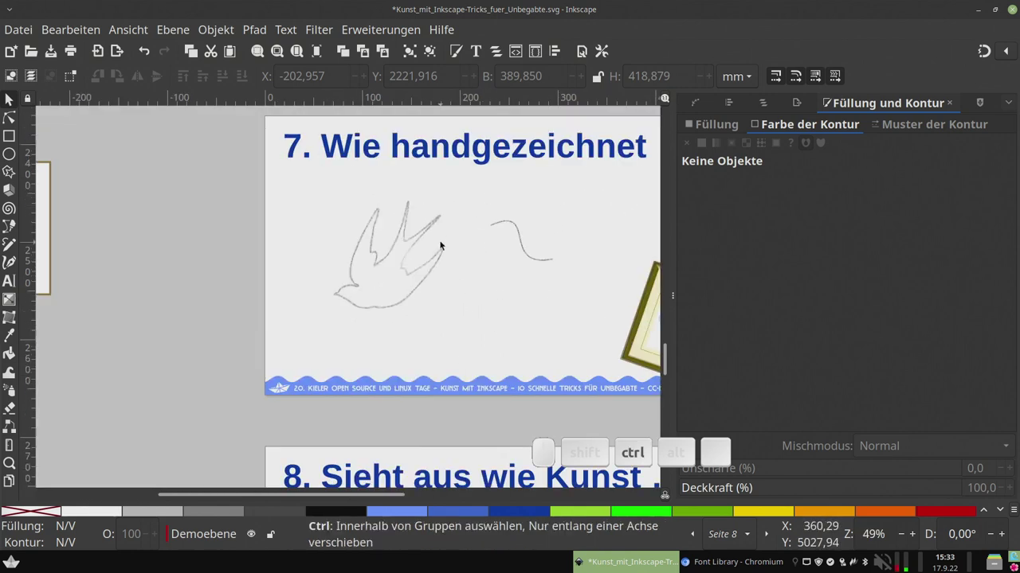
scroll(down, 3)
drag(506, 374, 421, 211)
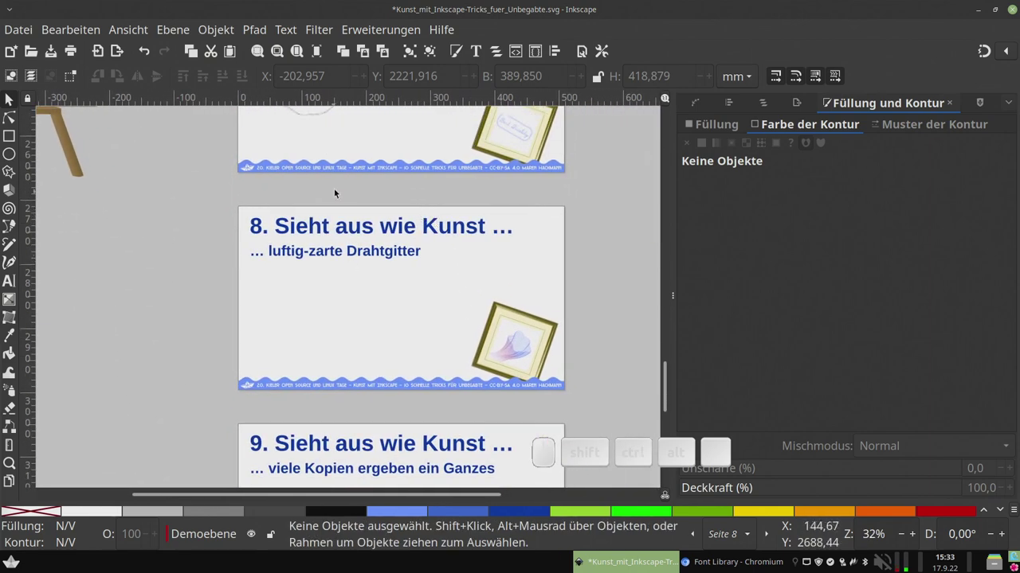
scroll(up, 3)
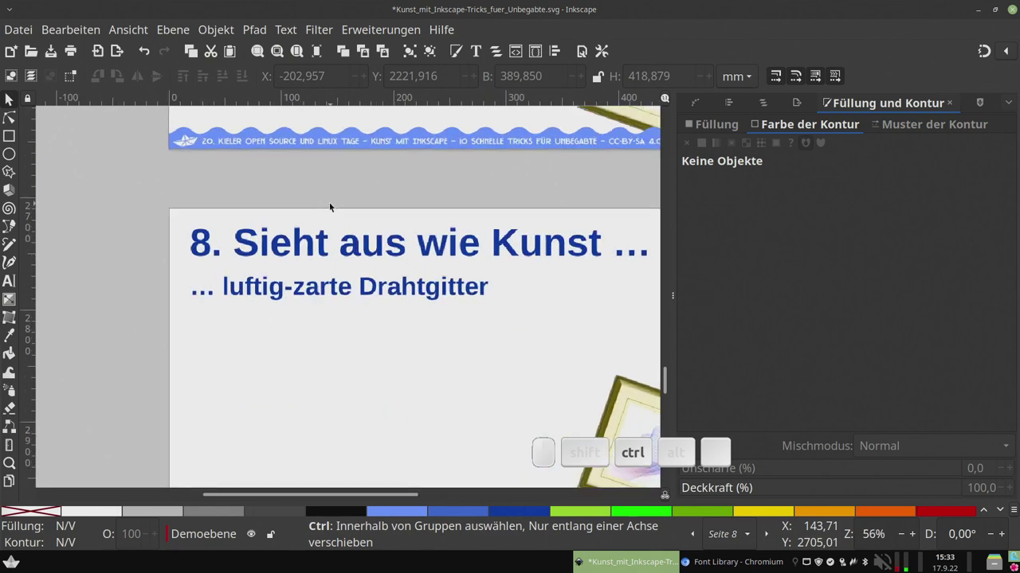
middle_click(485, 308)
click(395, 276)
Zoom into the framed purple-blue wireframe artwork, then back out to the whole slide
middle_click(382, 258)
click(394, 248)
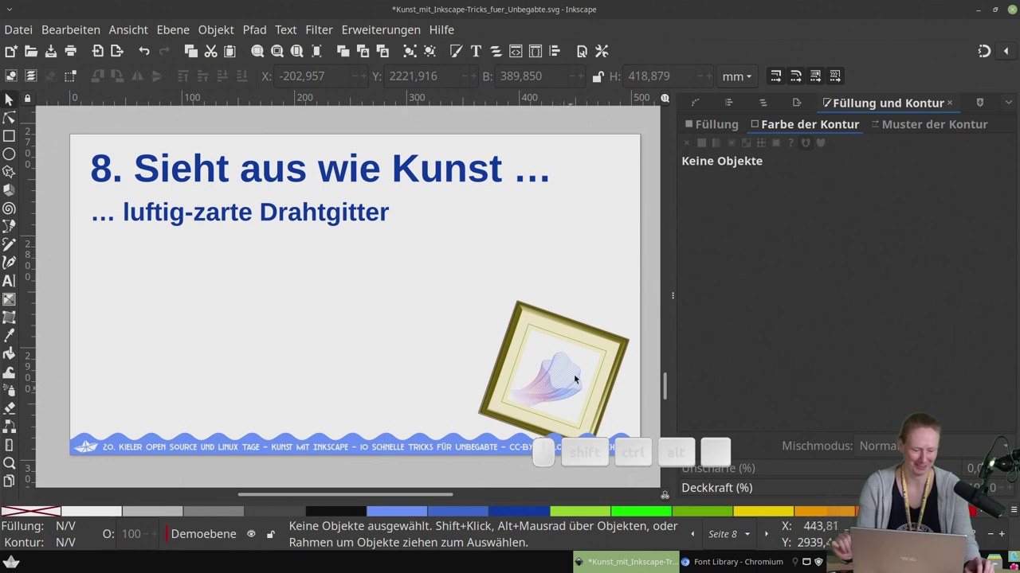
middle_click(533, 360)
scroll(up, 3)
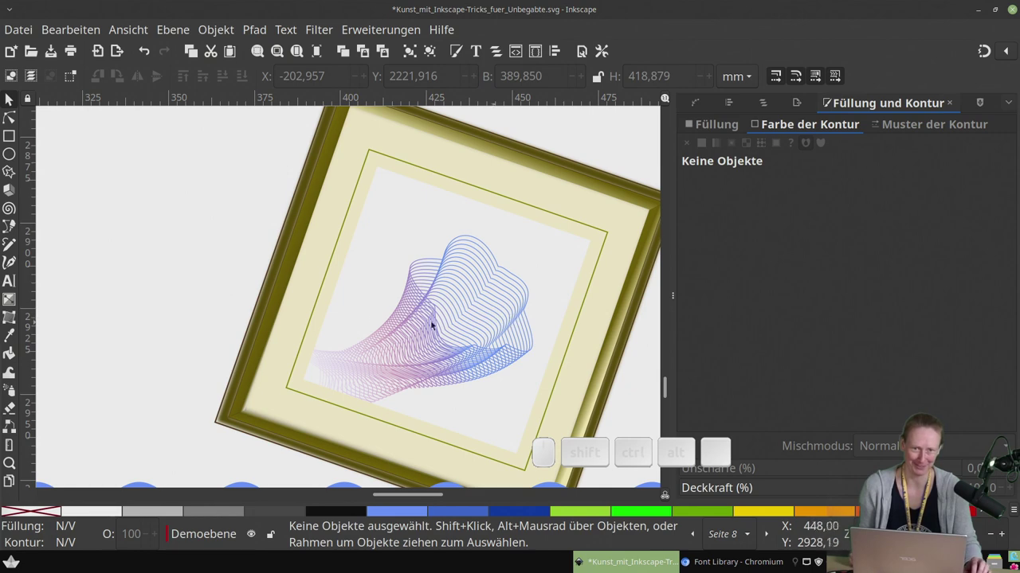
scroll(down, 3)
drag(428, 286, 413, 304)
scroll(up, 3)
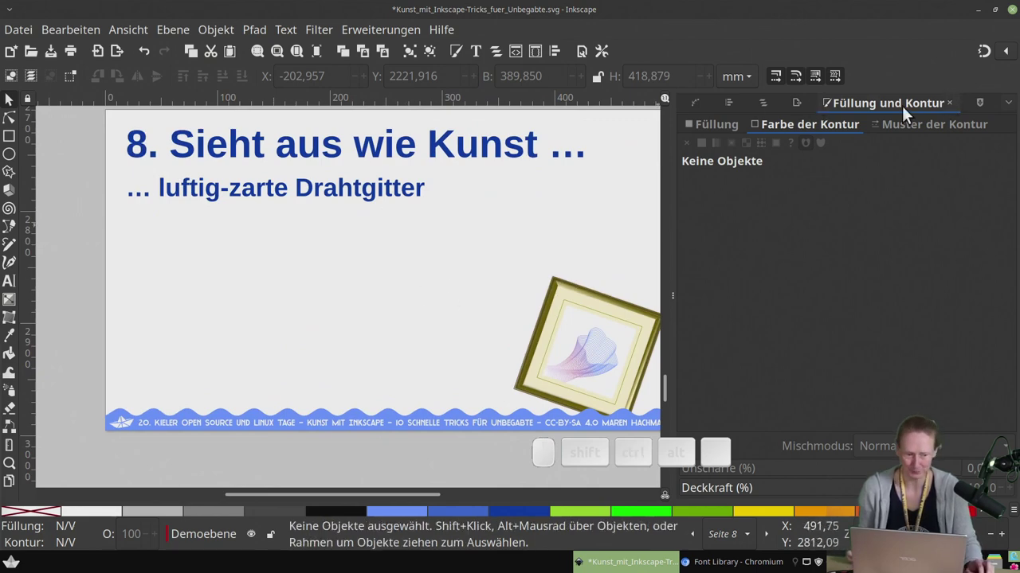
drag(278, 308, 480, 387)
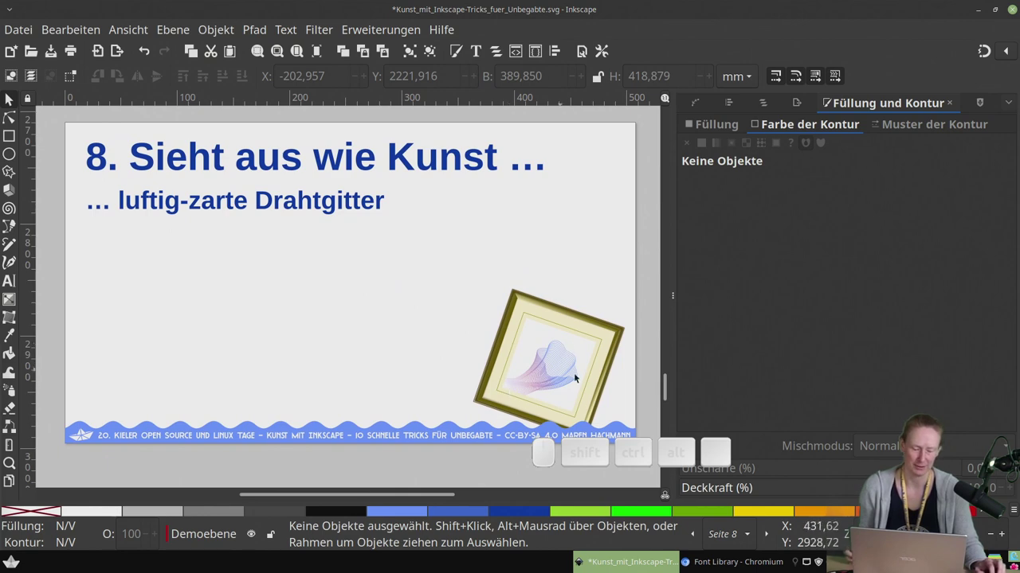
middle_click(541, 376)
scroll(up, 3)
click(483, 375)
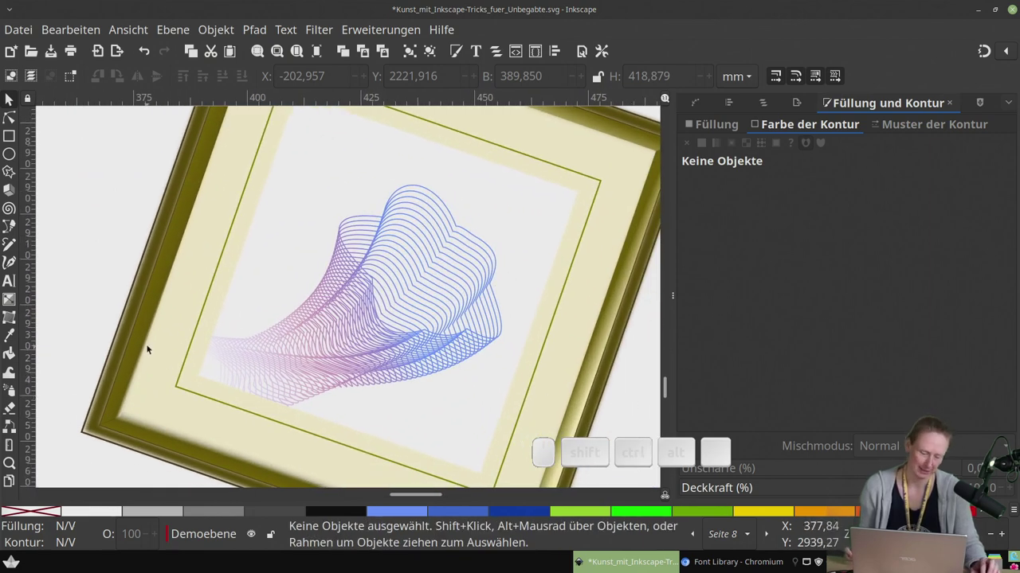
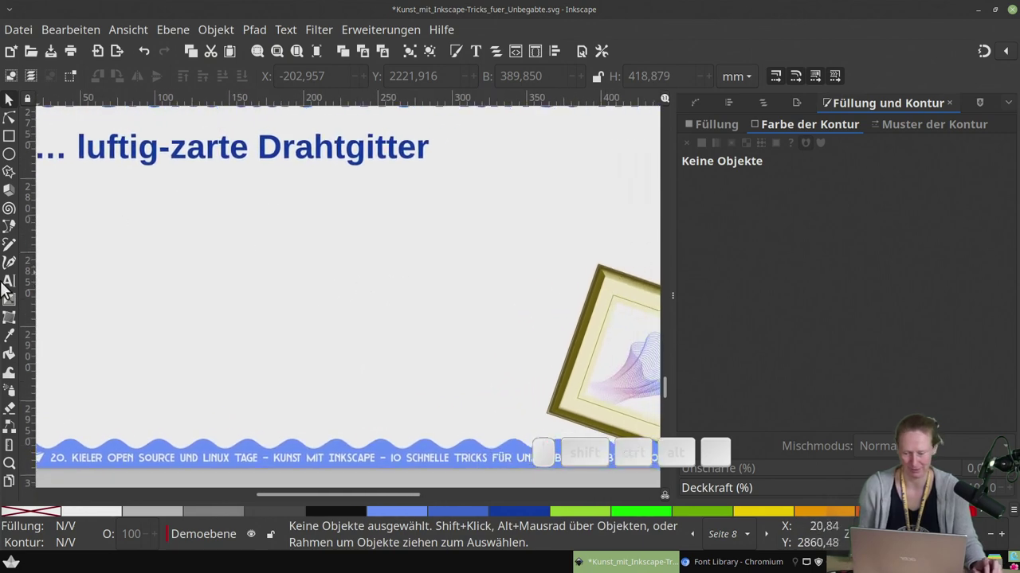
Draw two freehand Pencil curves below the subtitle and select both with Path Effects shown
click(10, 258)
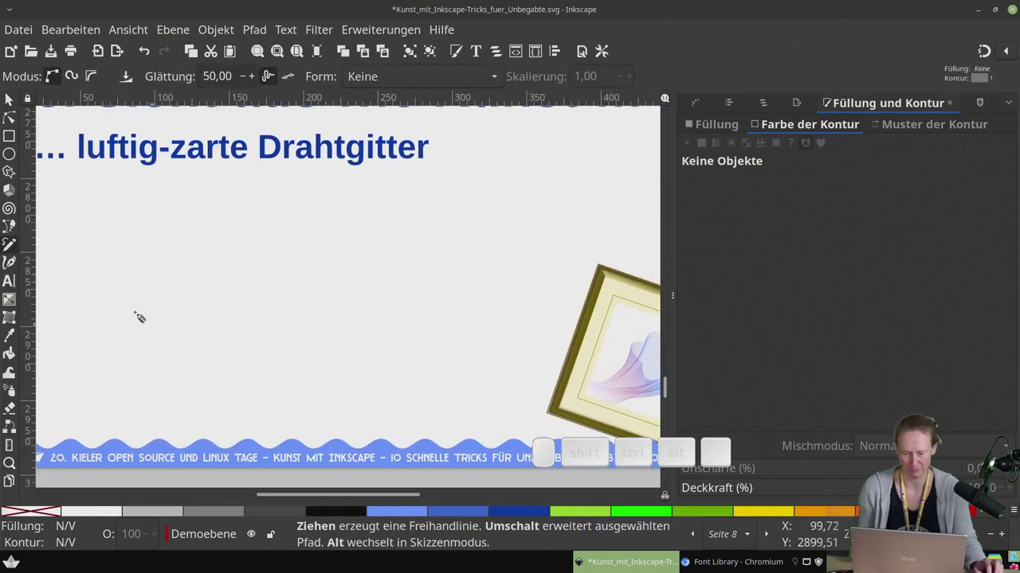
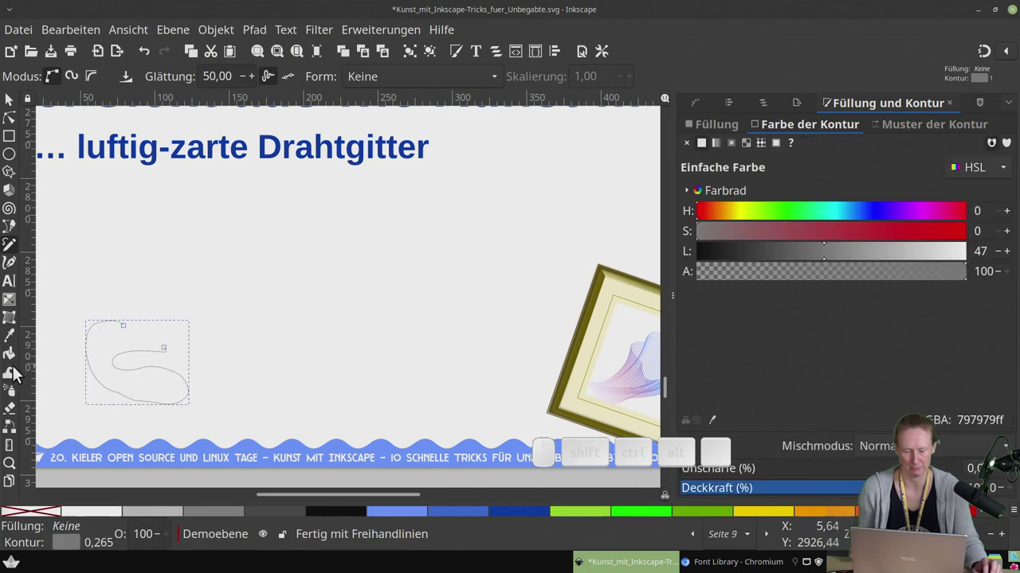
click(13, 127)
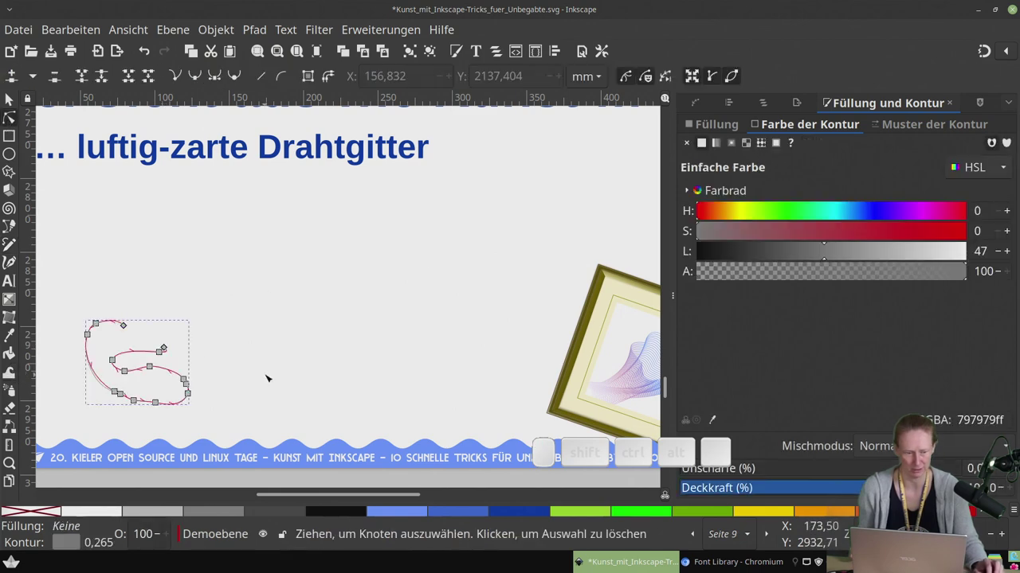
click(698, 106)
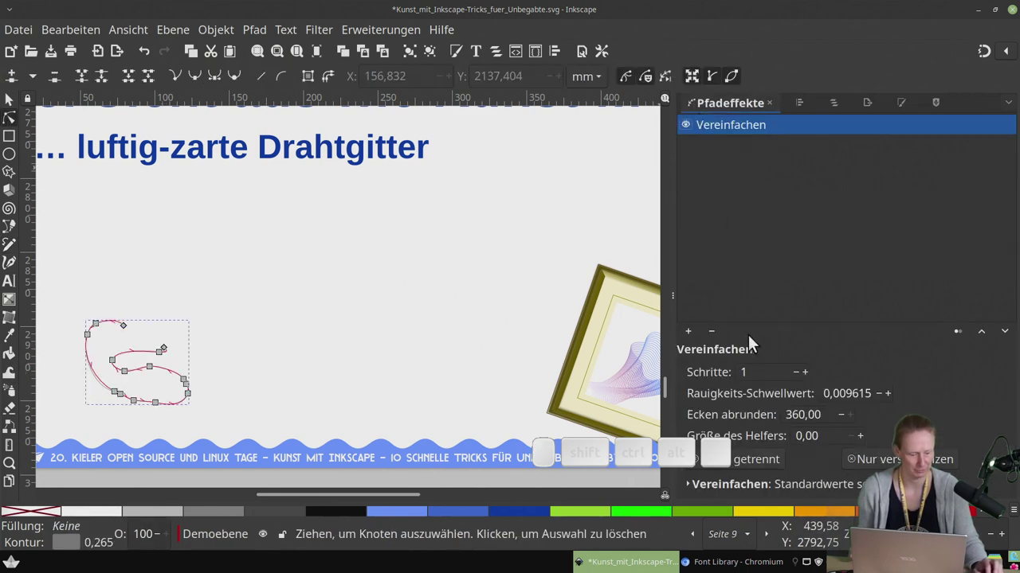
click(718, 342)
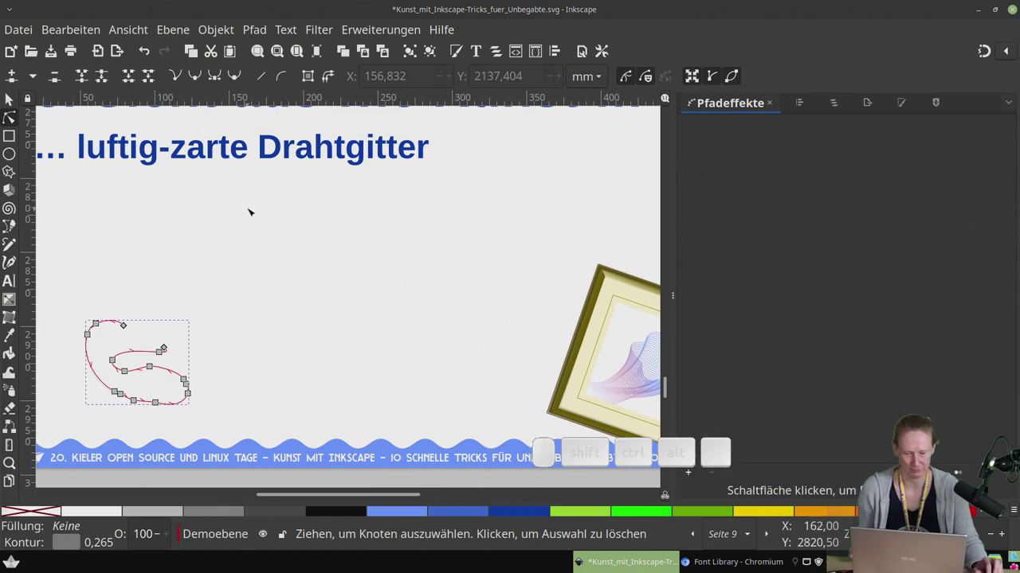
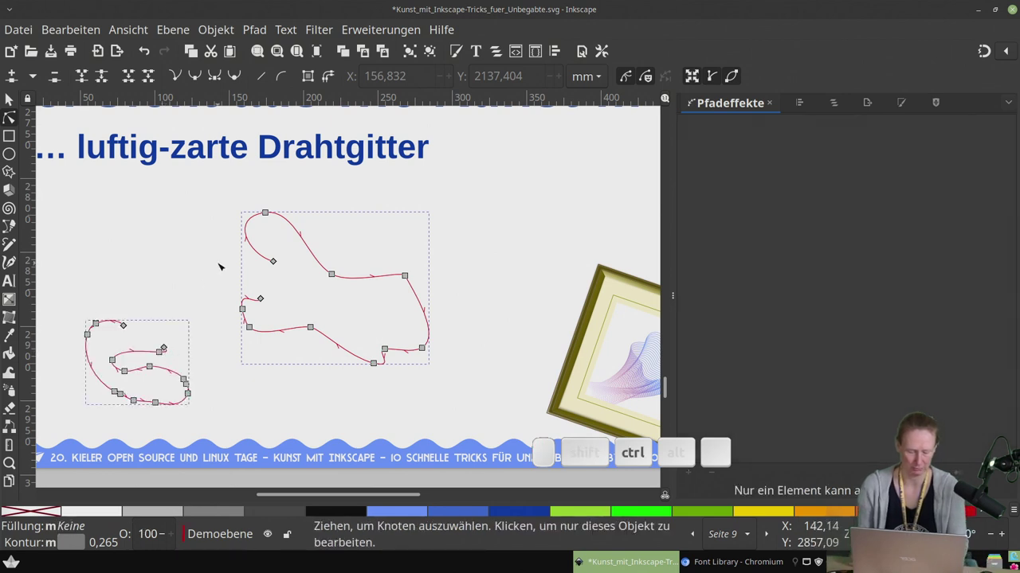
key(ctrl+k)
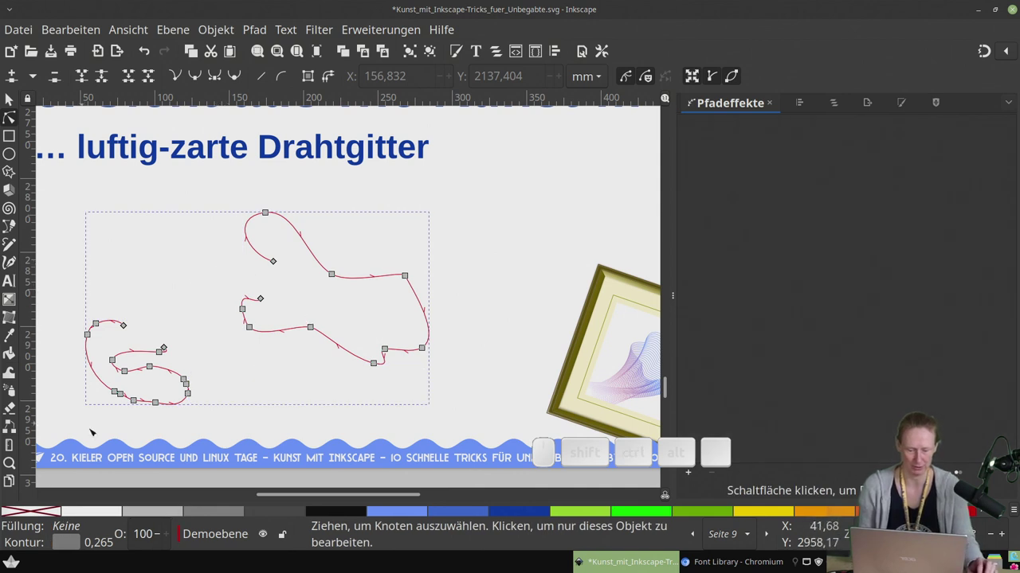
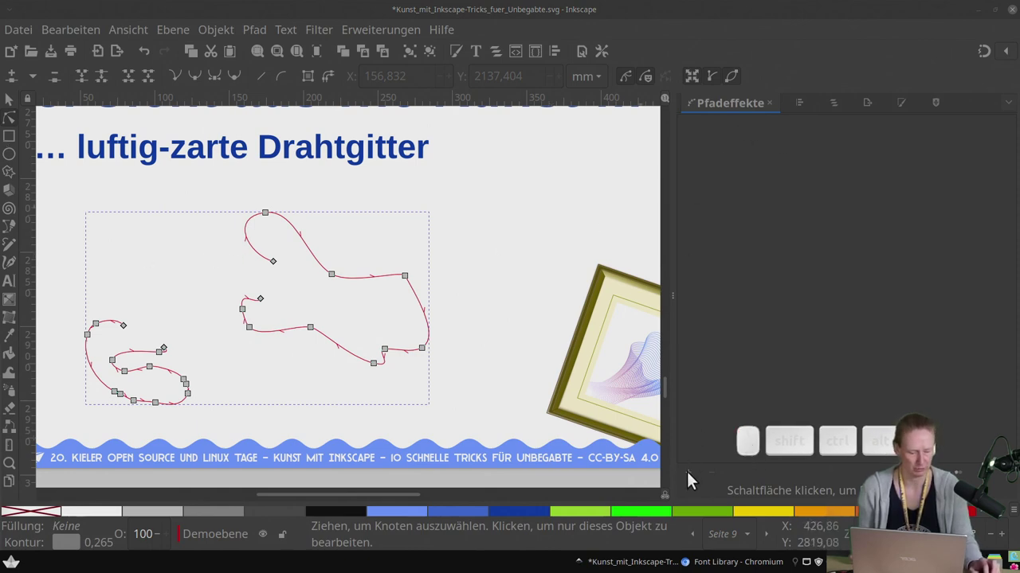
Bring up the path effect chooser to add the Versatz (Offset) effect to both curves
click(691, 481)
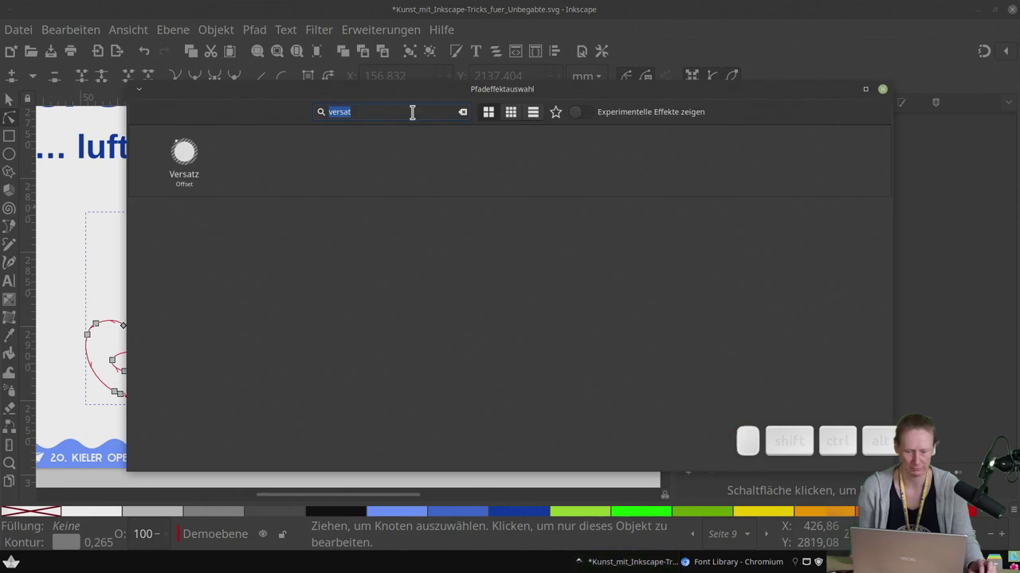
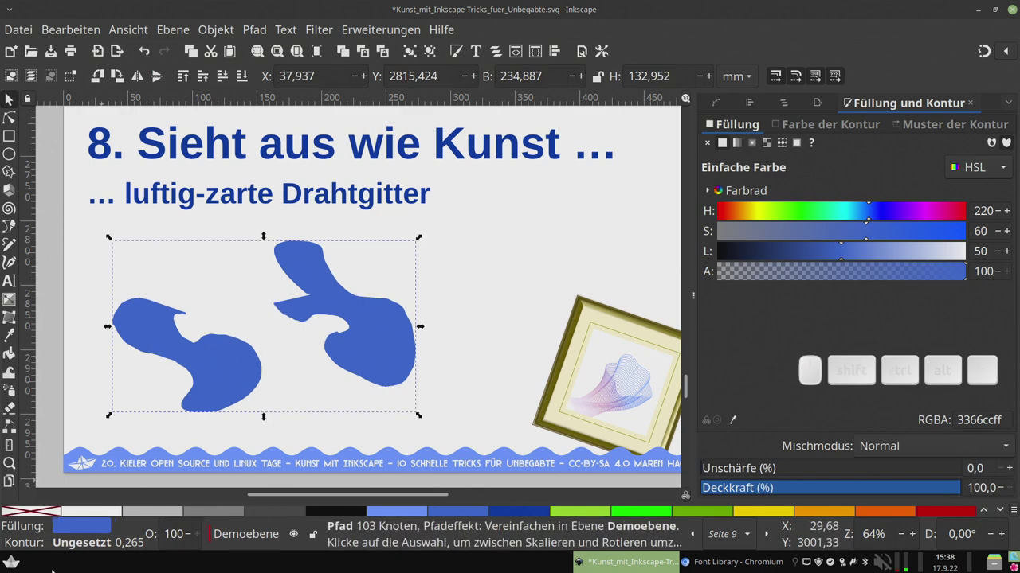
Remove the fill so the two curves are thin blue lines again
right_click(71, 536)
click(163, 466)
right_click(85, 536)
click(145, 523)
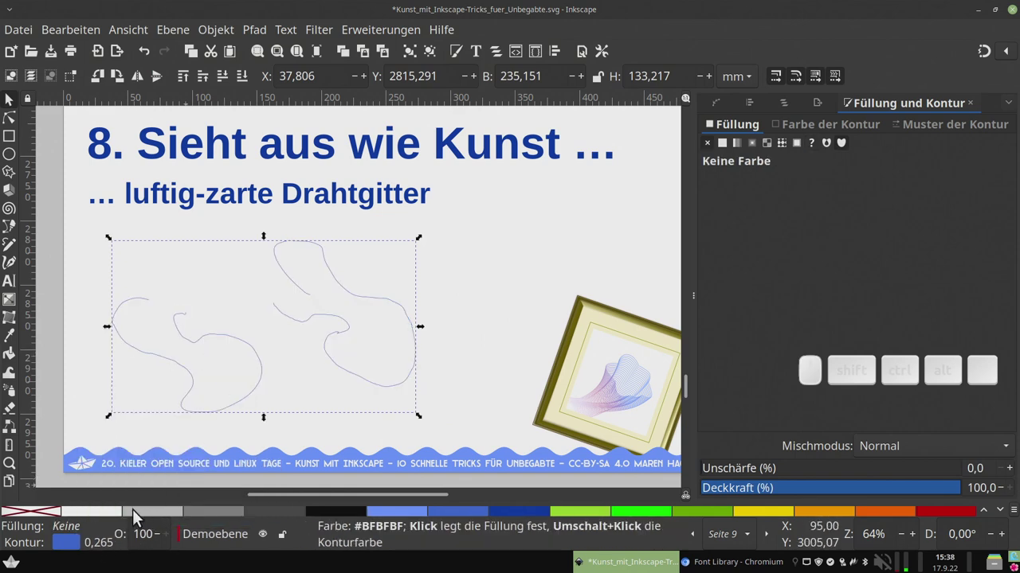
key(ctrl+l)
key(ctrl+l)
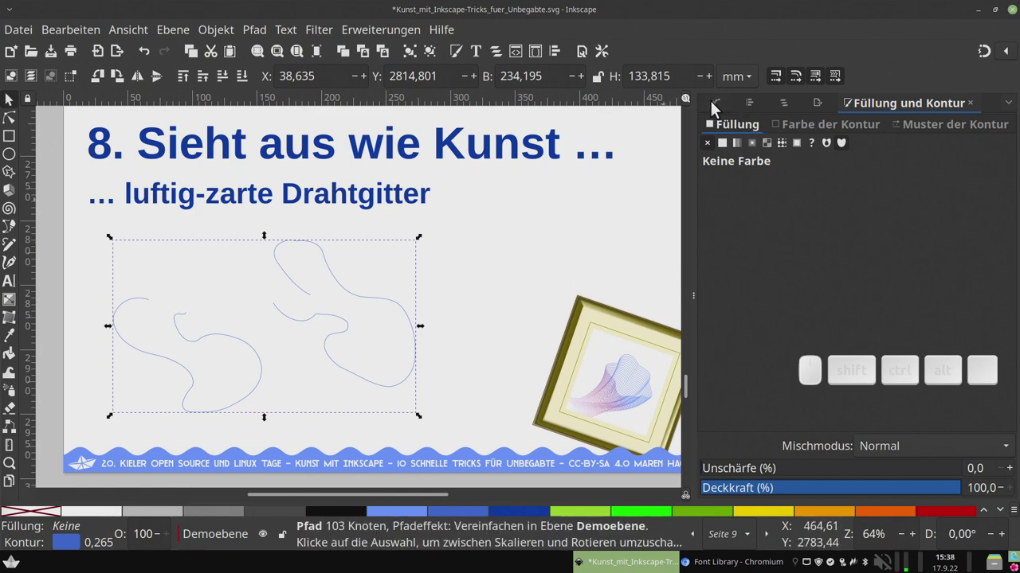
Delete the Vereinfachen effect from the curves in the Path Effects list
click(724, 109)
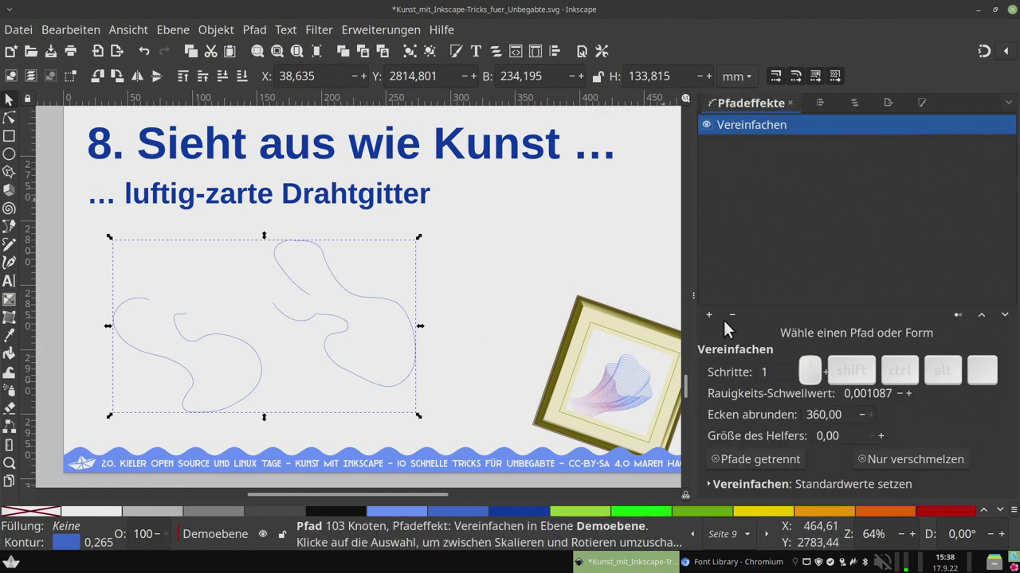
click(737, 328)
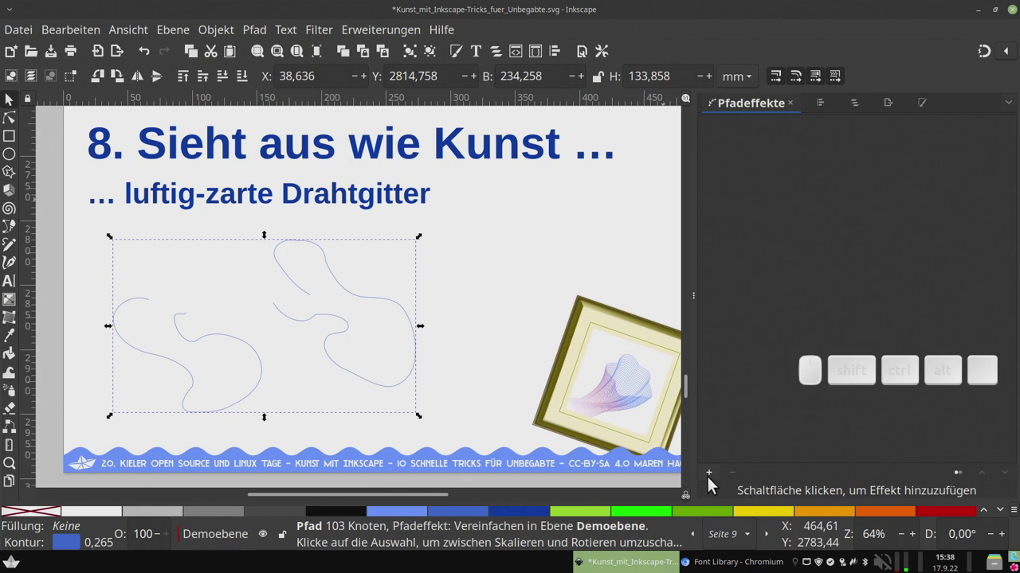
Add Interpolate Sub-Paths so wavy intermediate lines fill the gap between the two curves
click(712, 482)
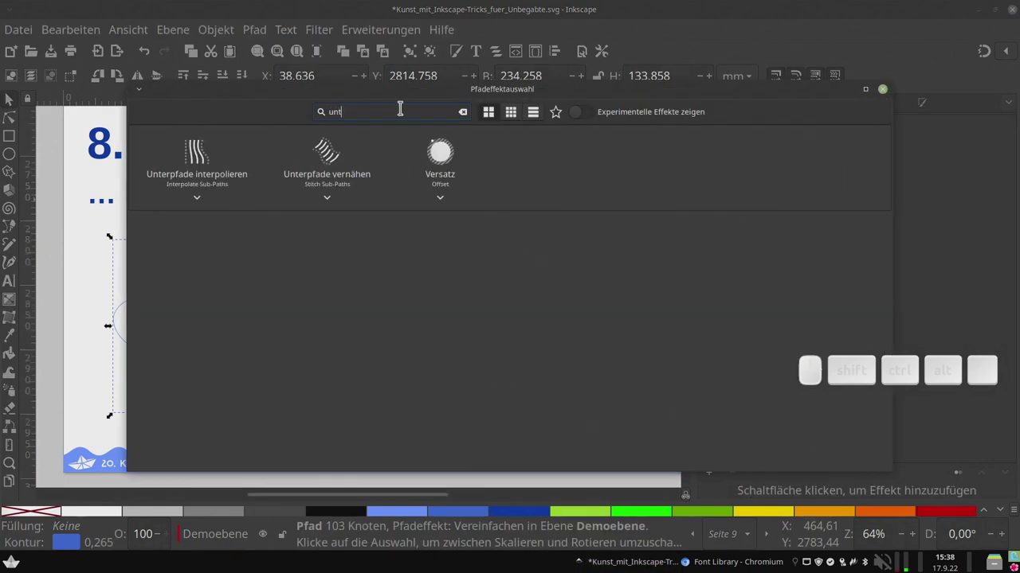
click(198, 150)
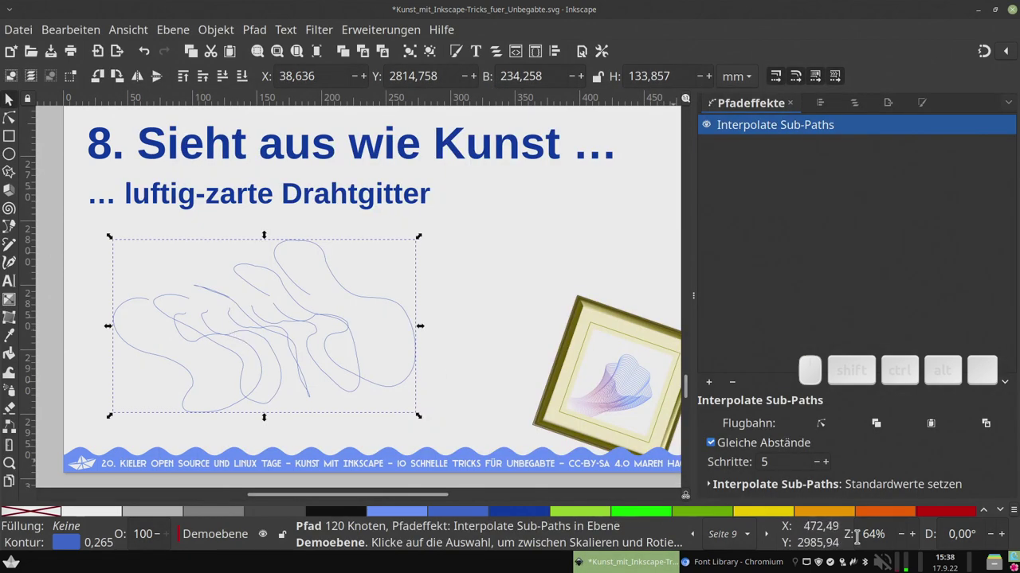
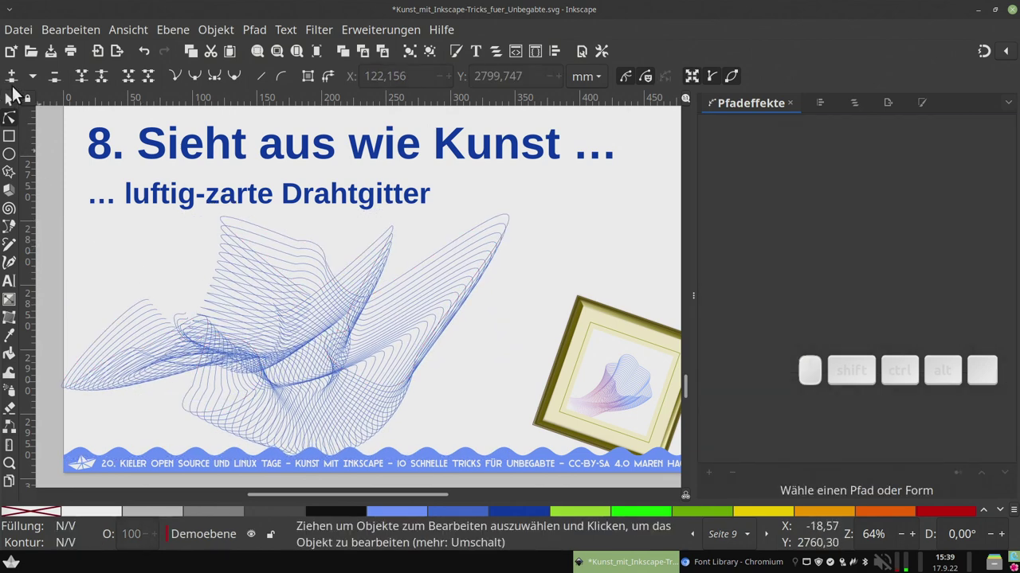
Give the wire mesh a light grey stroke from the palette swatches
click(10, 106)
click(325, 370)
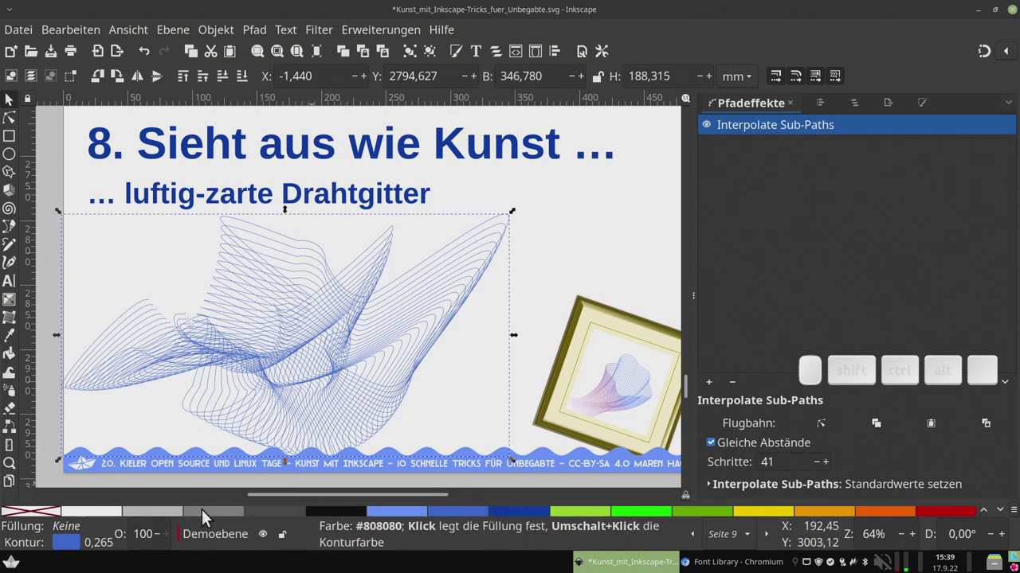
click(178, 512)
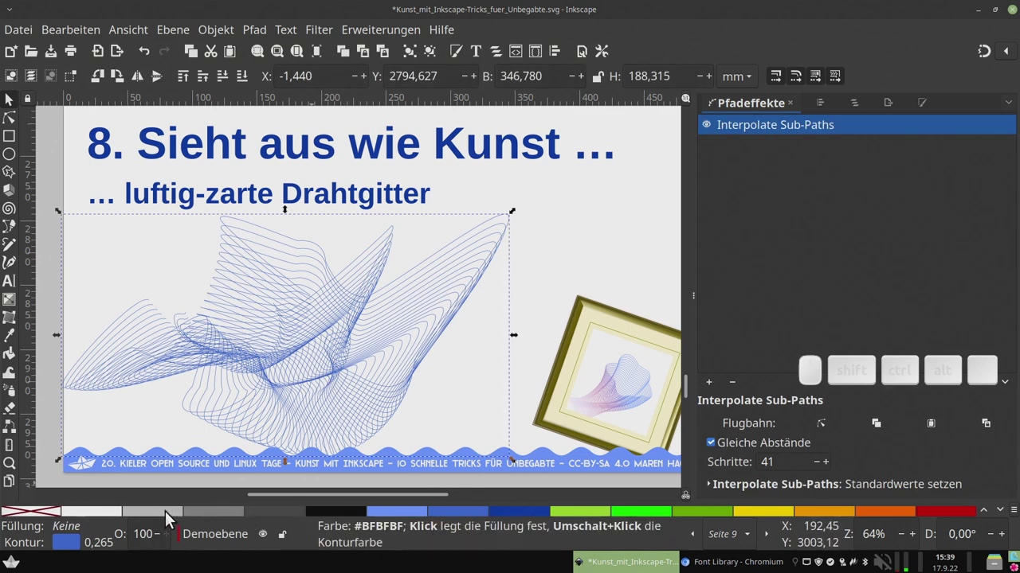
click(169, 517)
Move the mesh up to the top-left corner of slide 8, spilling past the left edge
drag(377, 395, 280, 354)
drag(278, 362, 367, 303)
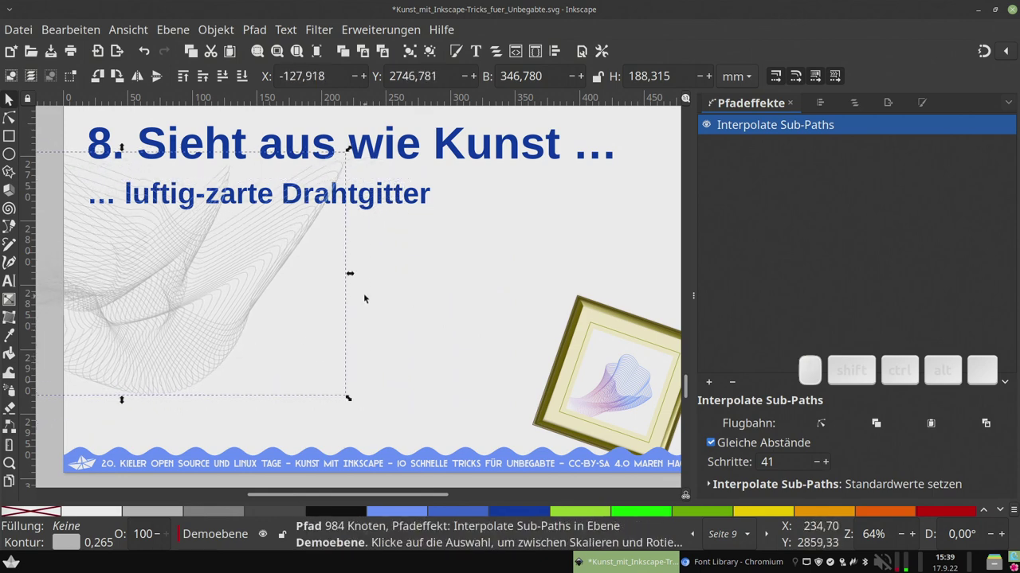
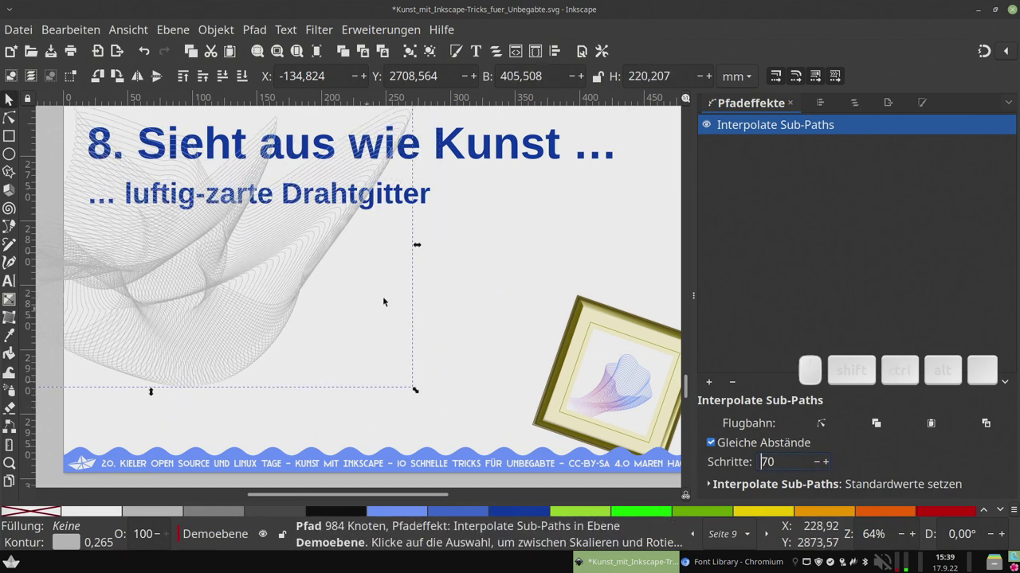
click(422, 282)
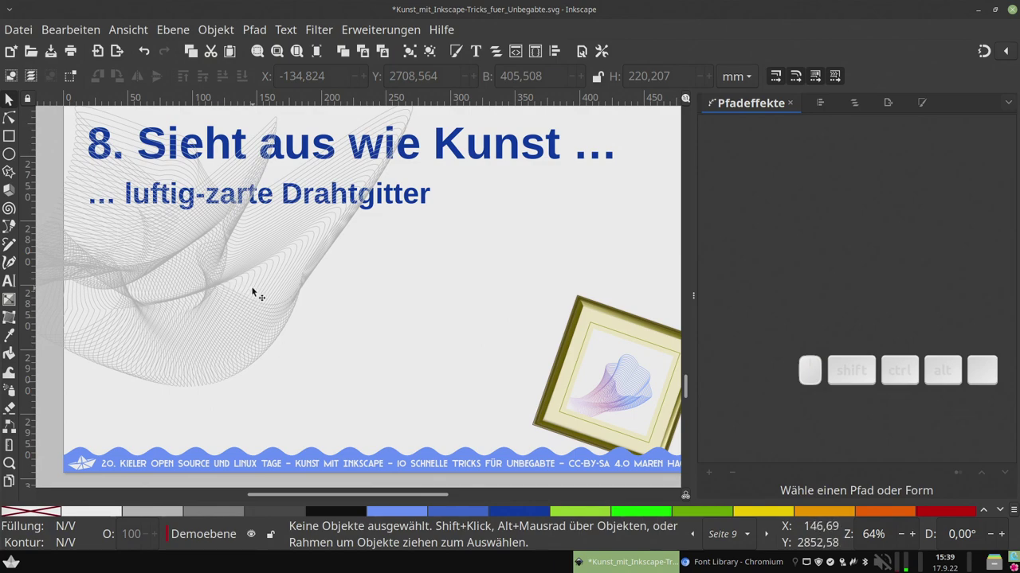
drag(255, 283, 418, 281)
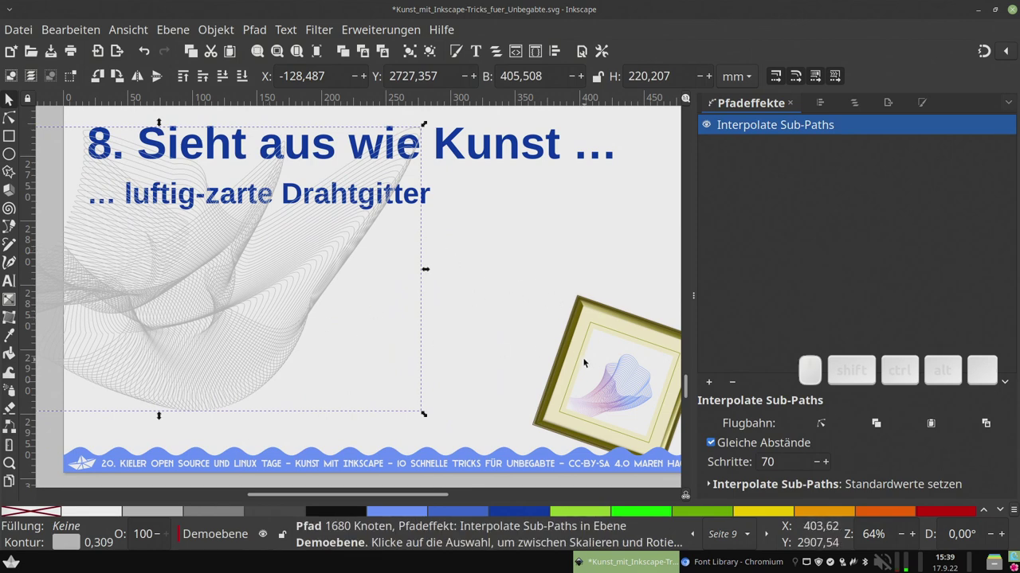
middle_click(591, 374)
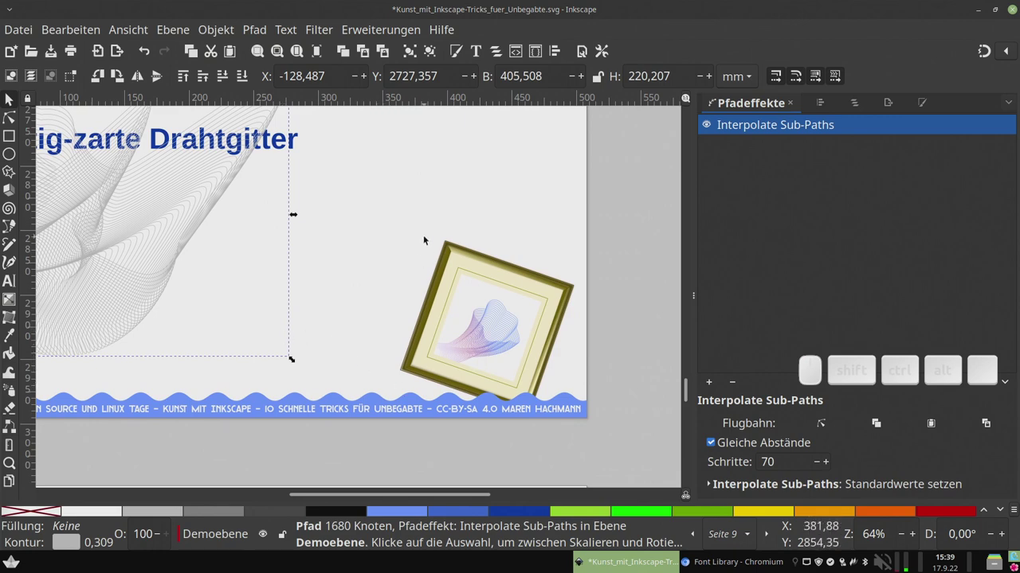
Pan and zoom over the framed example picture beside slide 8
middle_click(213, 333)
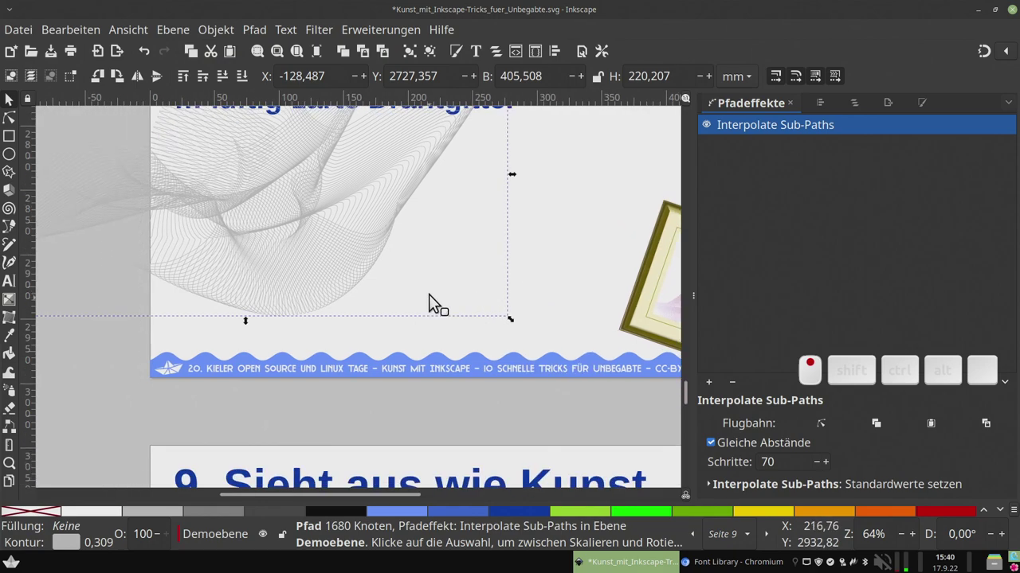
middle_click(599, 376)
scroll(up, 3)
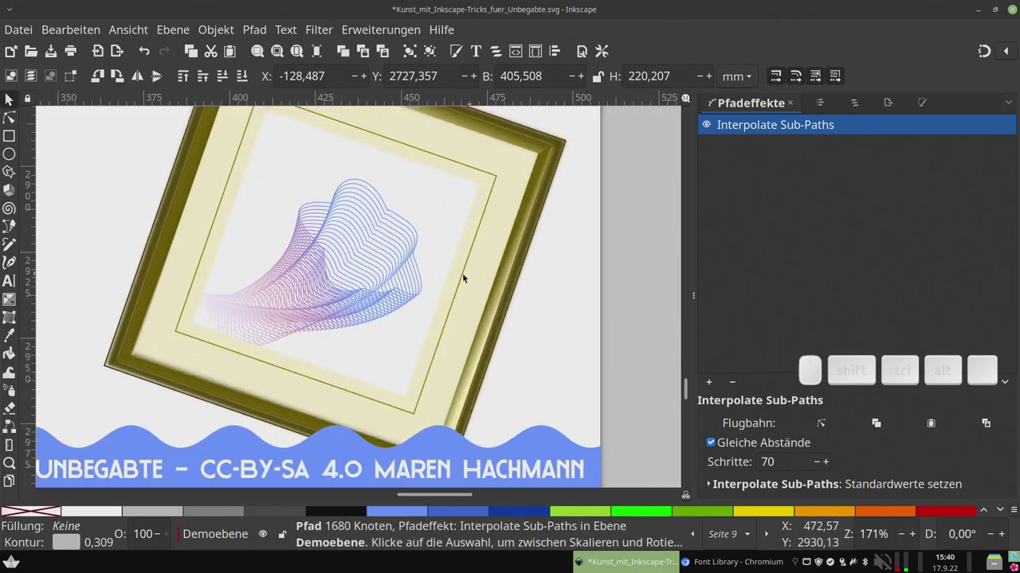
scroll(down, 3)
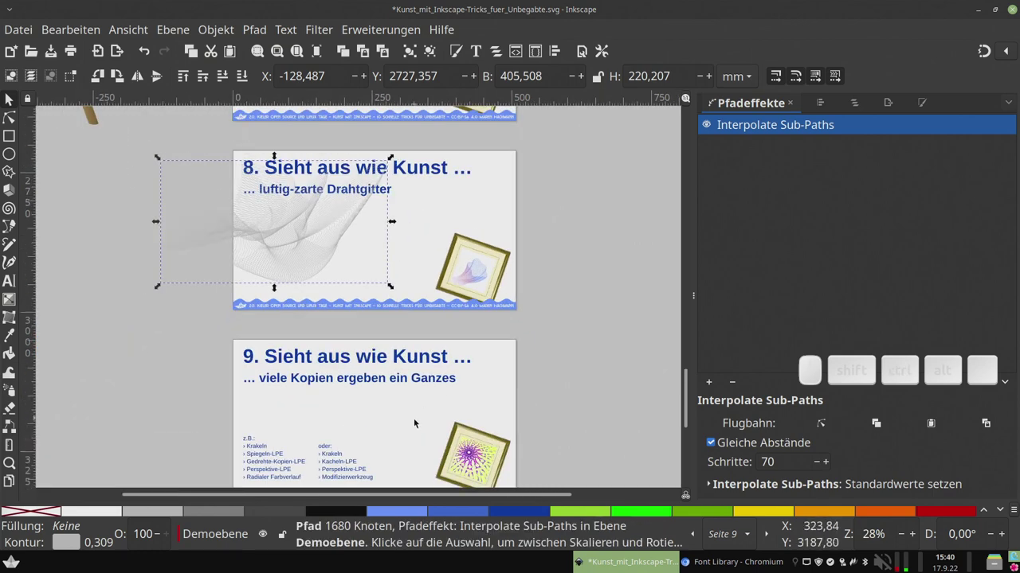
Review slides 9 and 10, then return to the mesh on slide 8 for node editing
drag(417, 421, 358, 334)
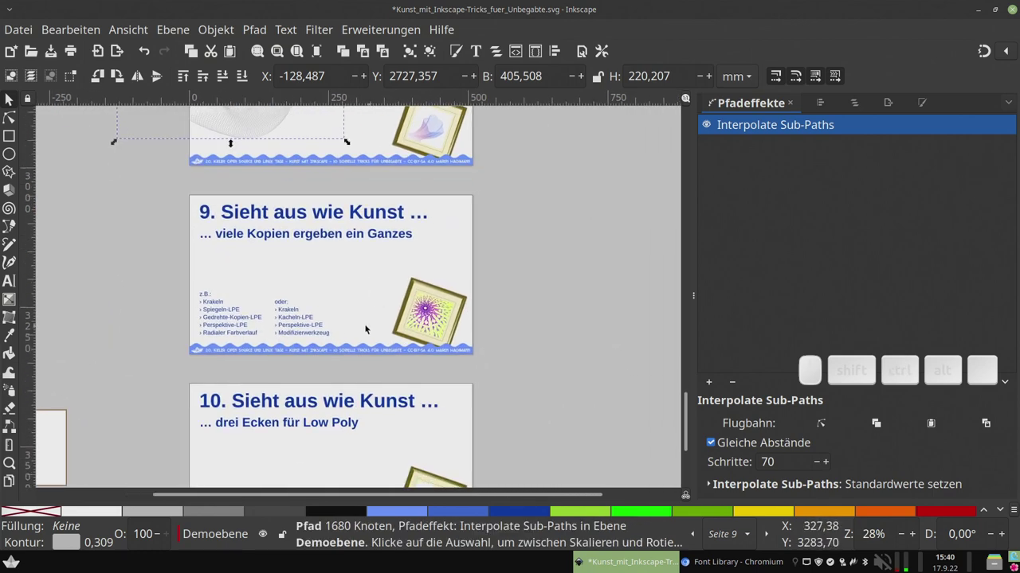
scroll(up, 3)
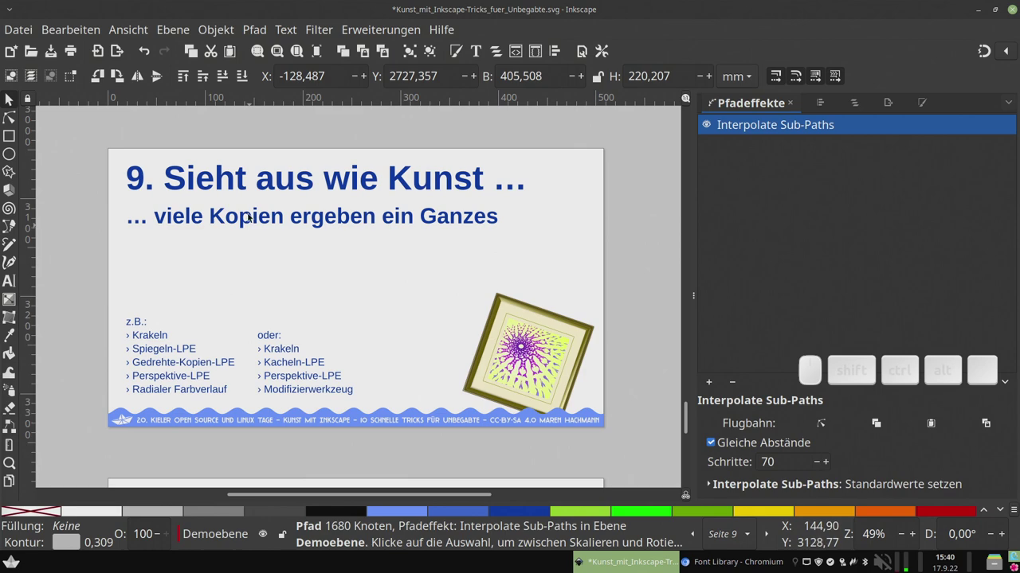
middle_click(401, 217)
middle_click(425, 251)
click(9, 121)
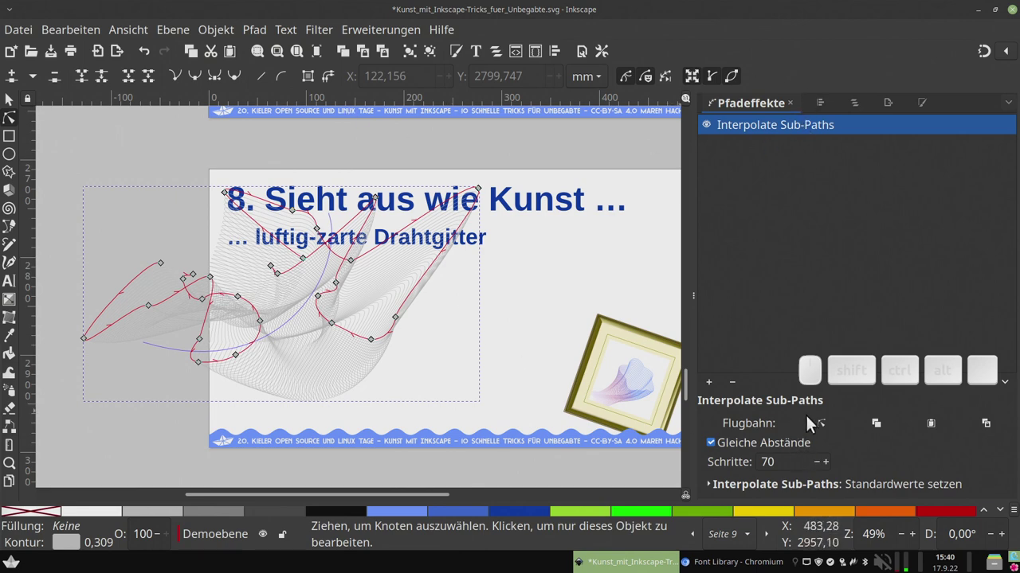
click(259, 35)
click(105, 189)
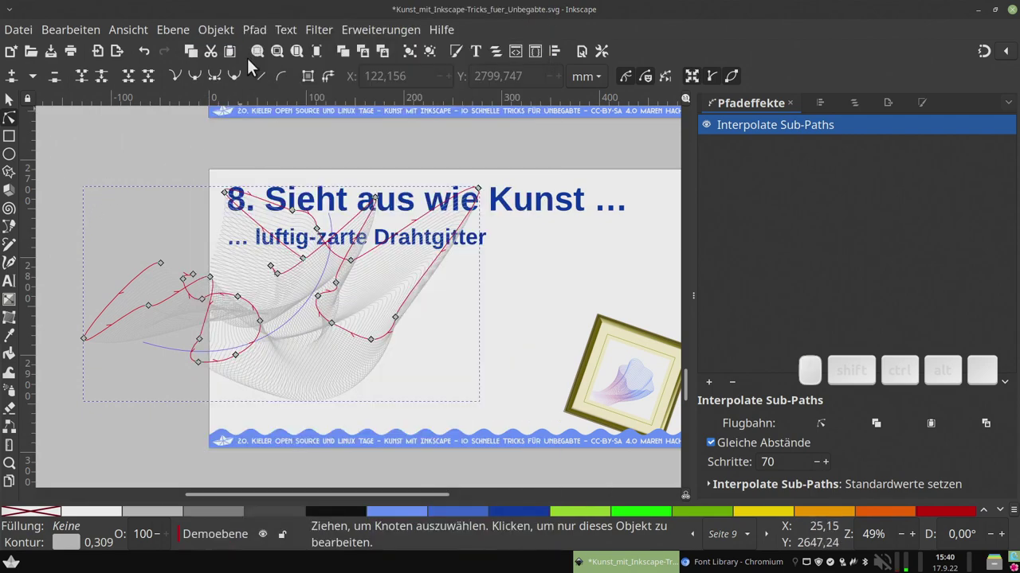
click(257, 37)
Convert the interpolated mesh into an ordinary 1680-node path via Object to Path
click(268, 58)
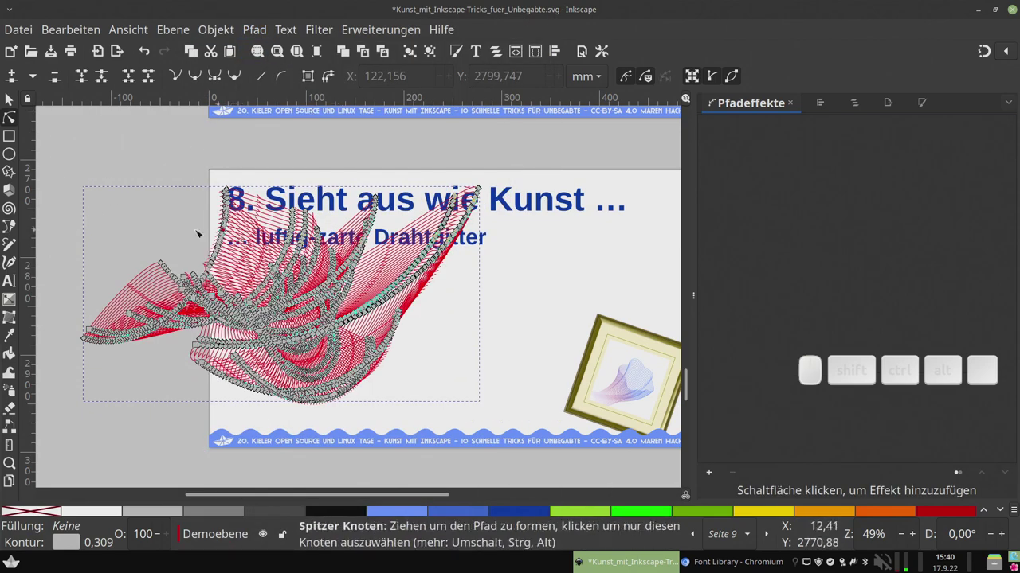
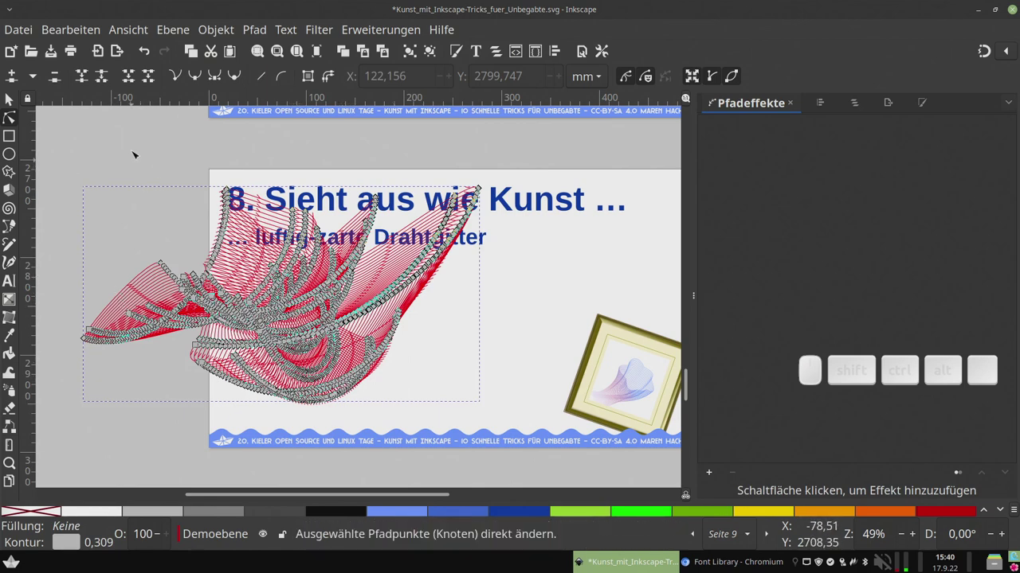
click(9, 99)
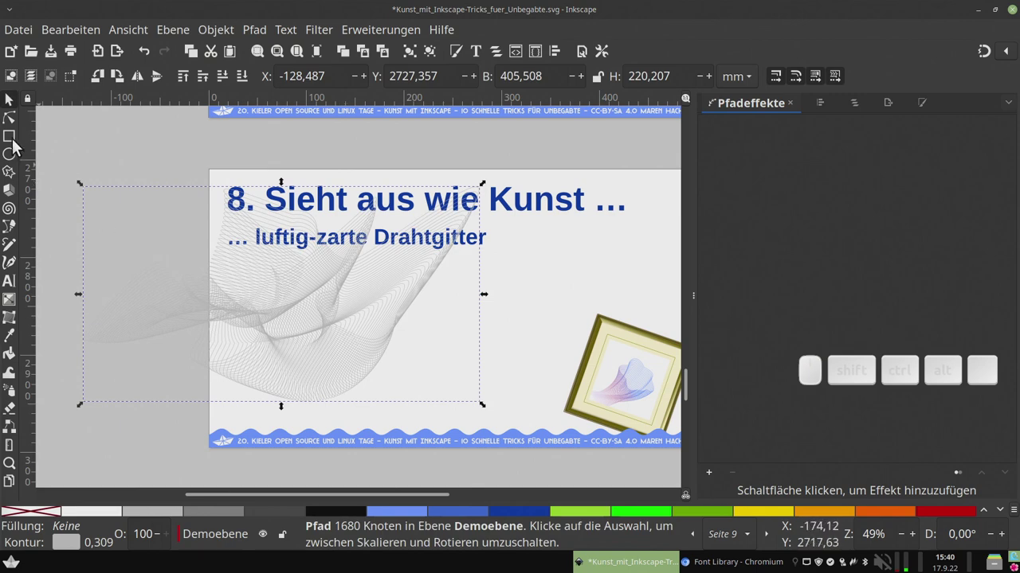
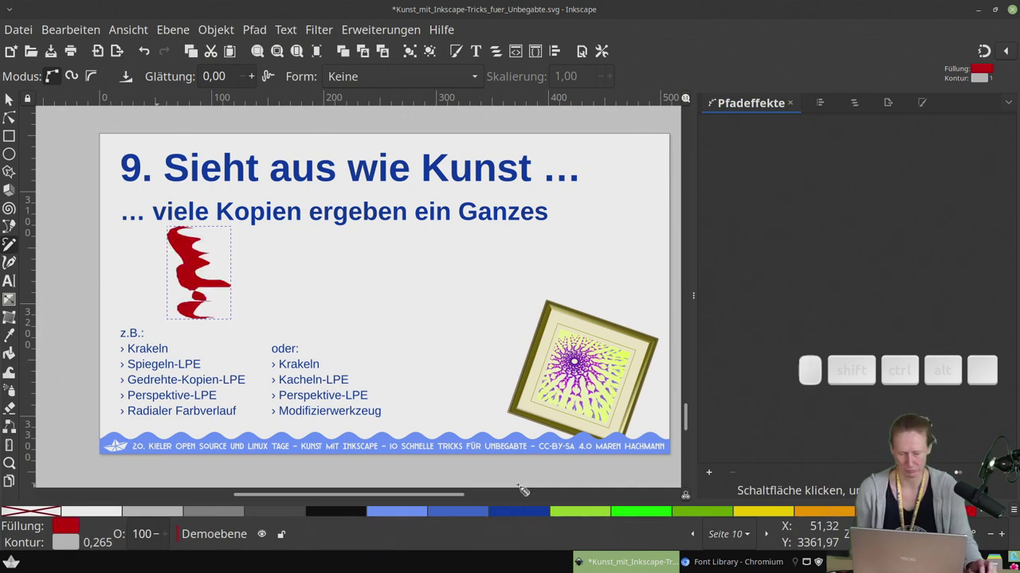
Remove the red shape's stroke and rotate it three steps into a new tilt
right_click(71, 546)
click(112, 533)
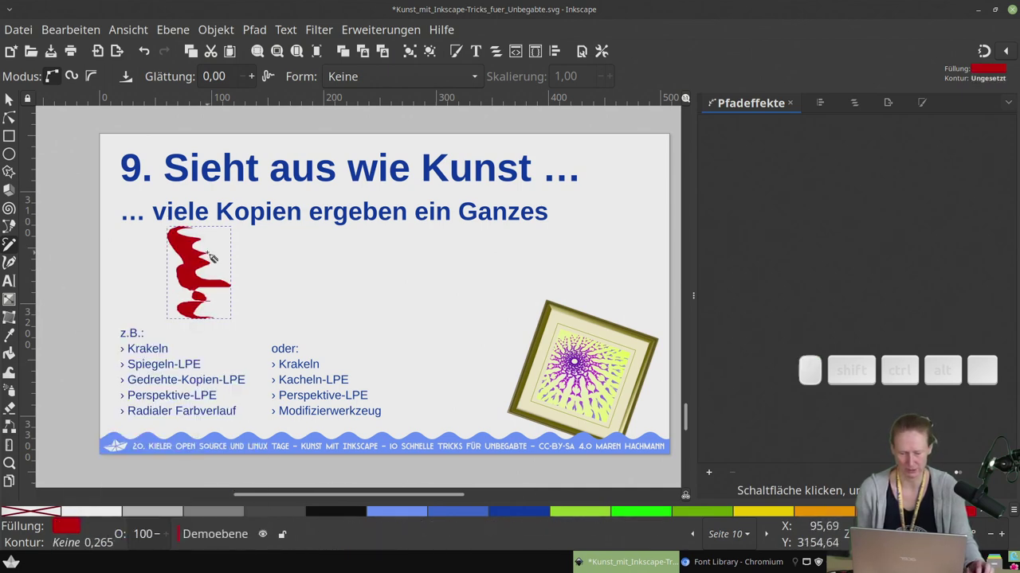
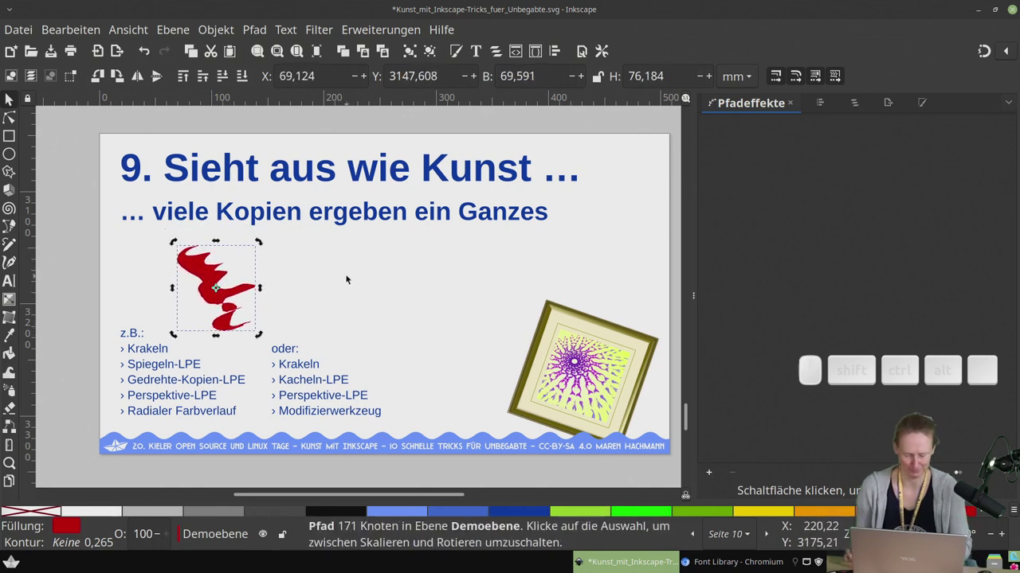
key(ctrl+l)
key(ctrl+l)
key(ctrl+l)
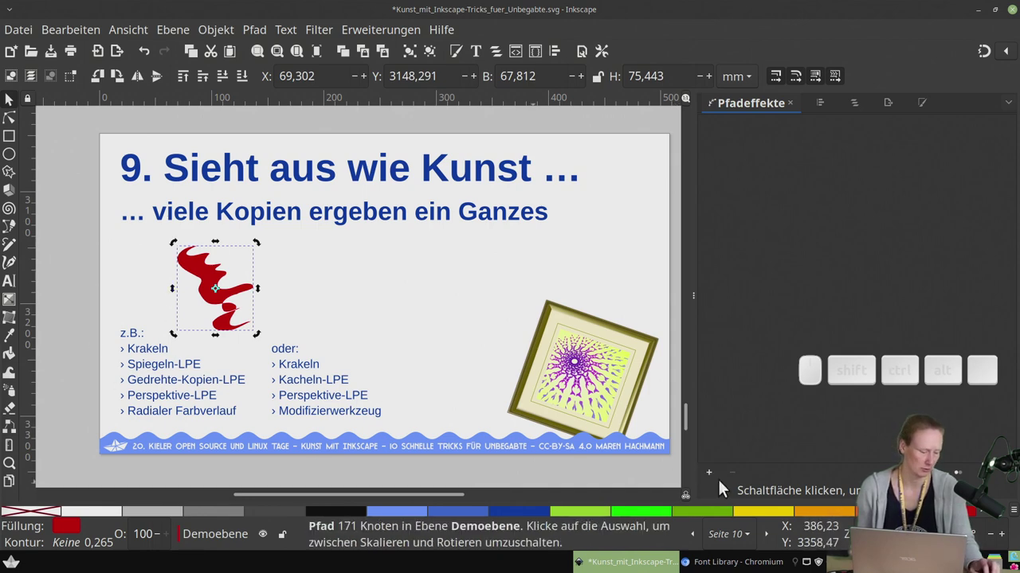
Apply Mirror symmetry and drag its axis start so the red squiggle mirrors symmetrically
click(712, 483)
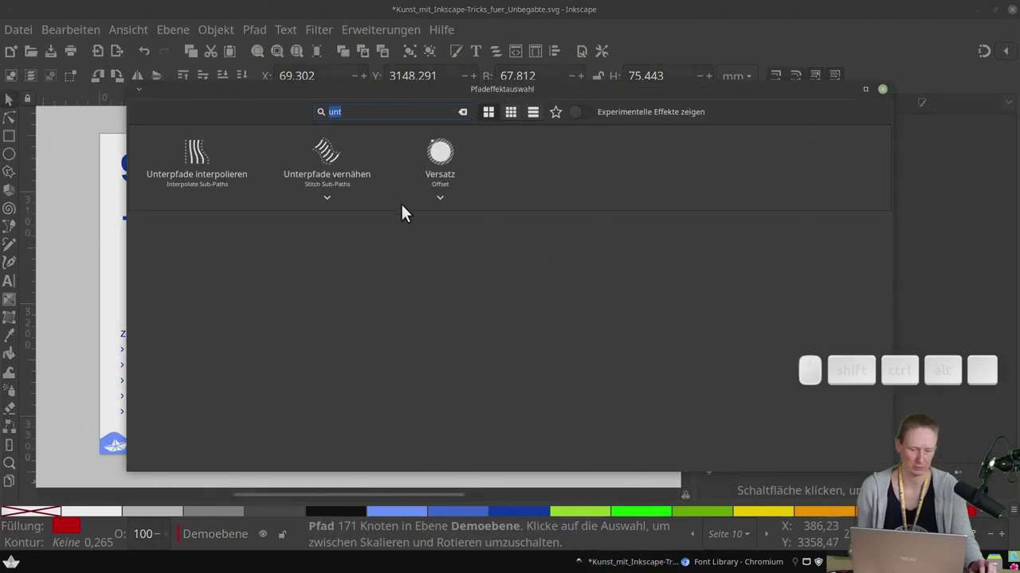
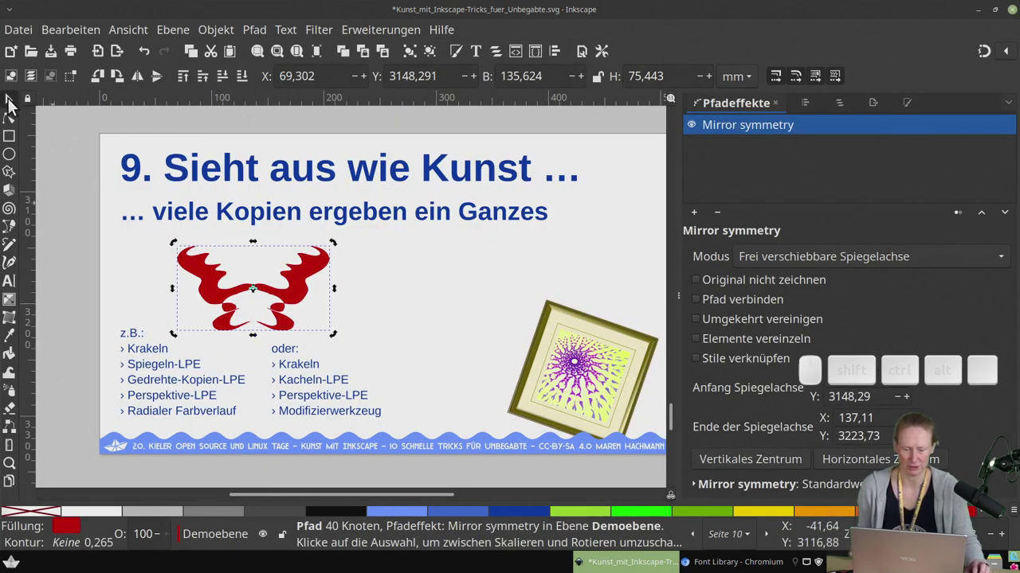
click(11, 127)
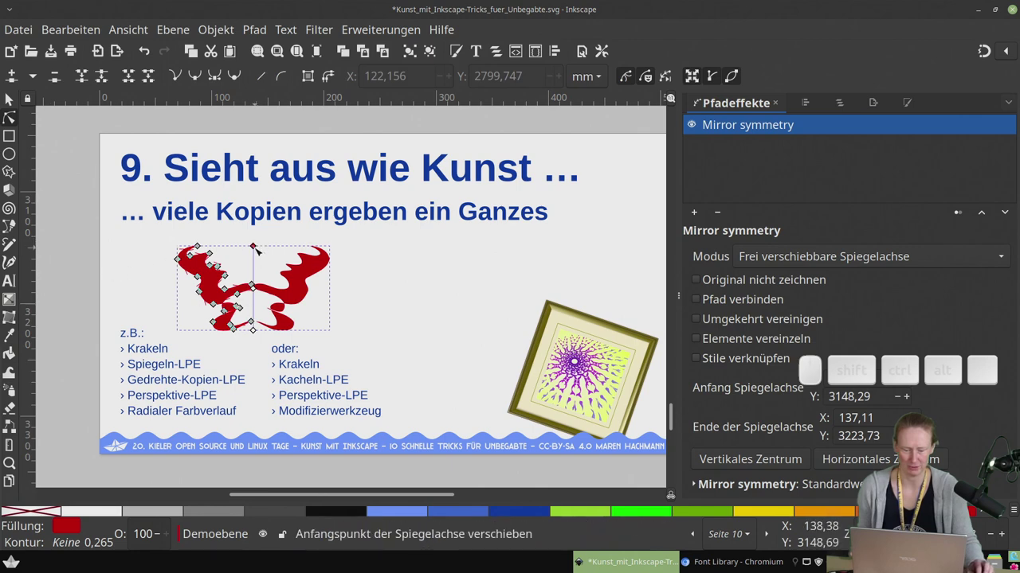
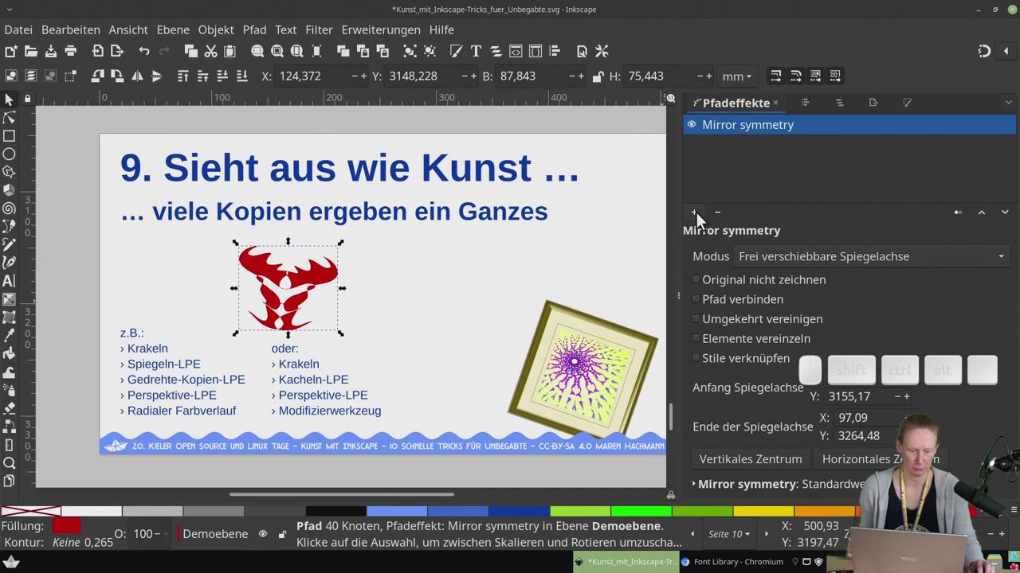
Add a Rotate copies effect with 10 copies, turning the figure into a spiky ring
click(699, 221)
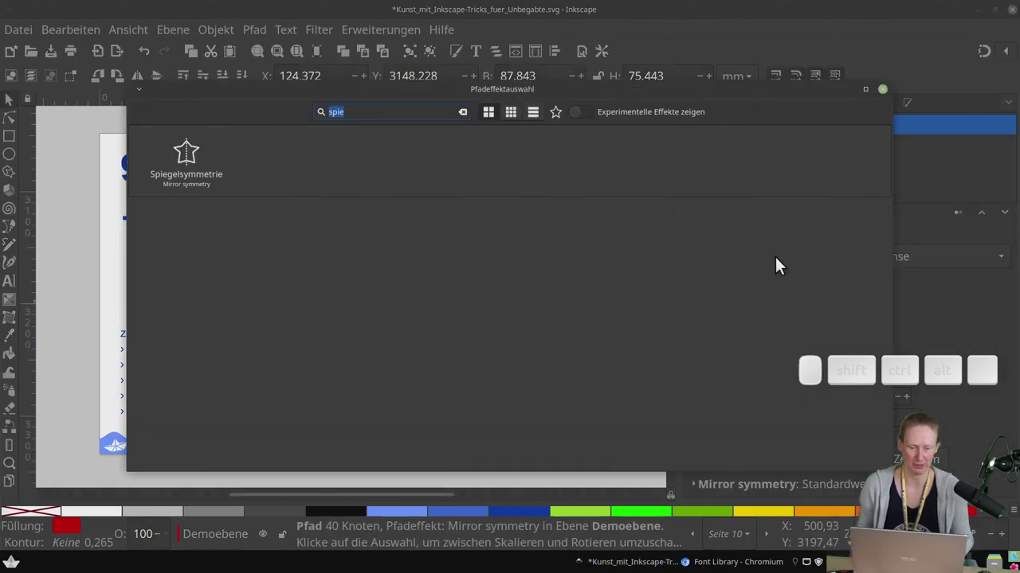
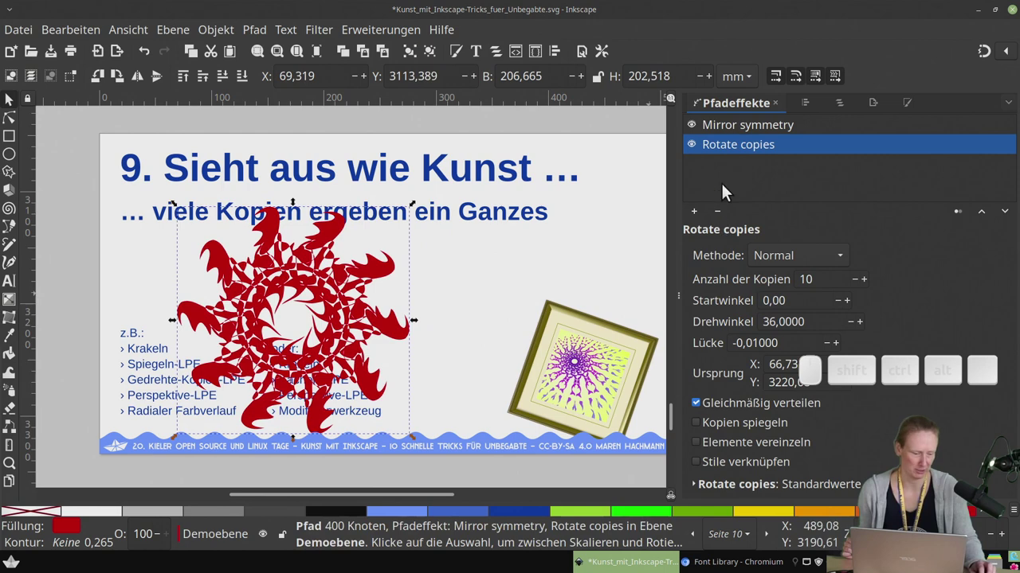
Add a Perspective/Envelope effect to the red ring and skew it with the corner handles
click(700, 217)
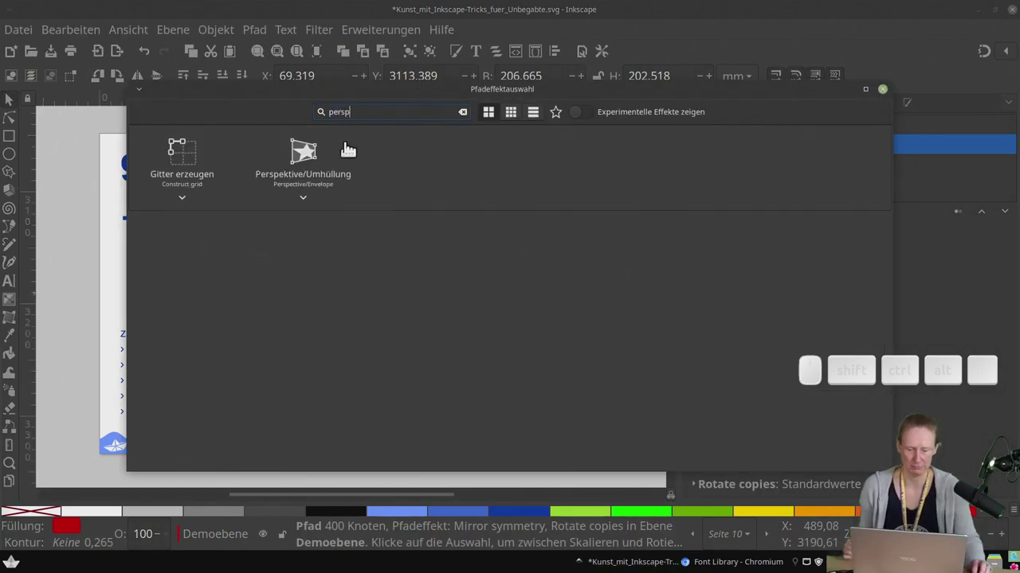
click(303, 163)
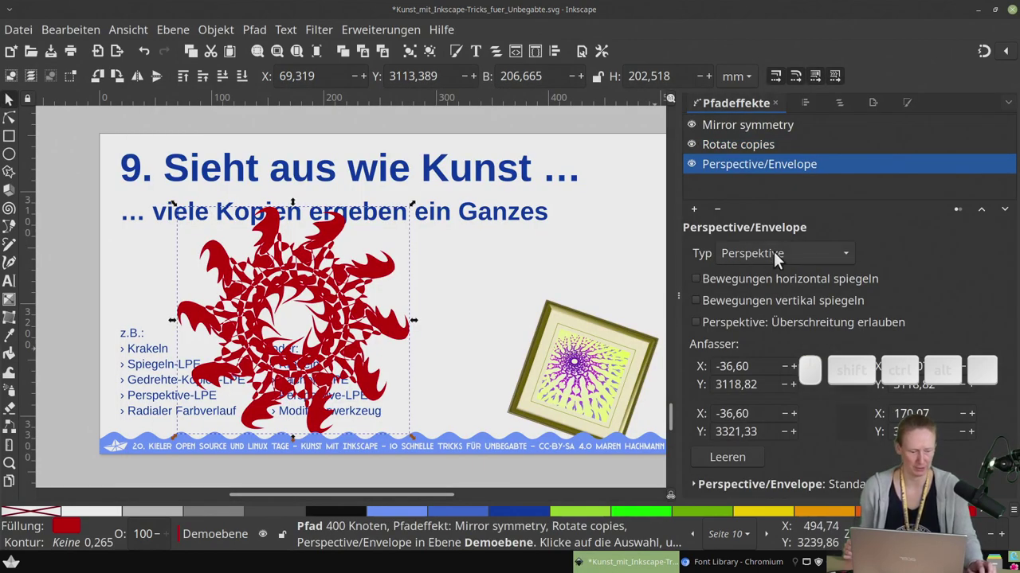
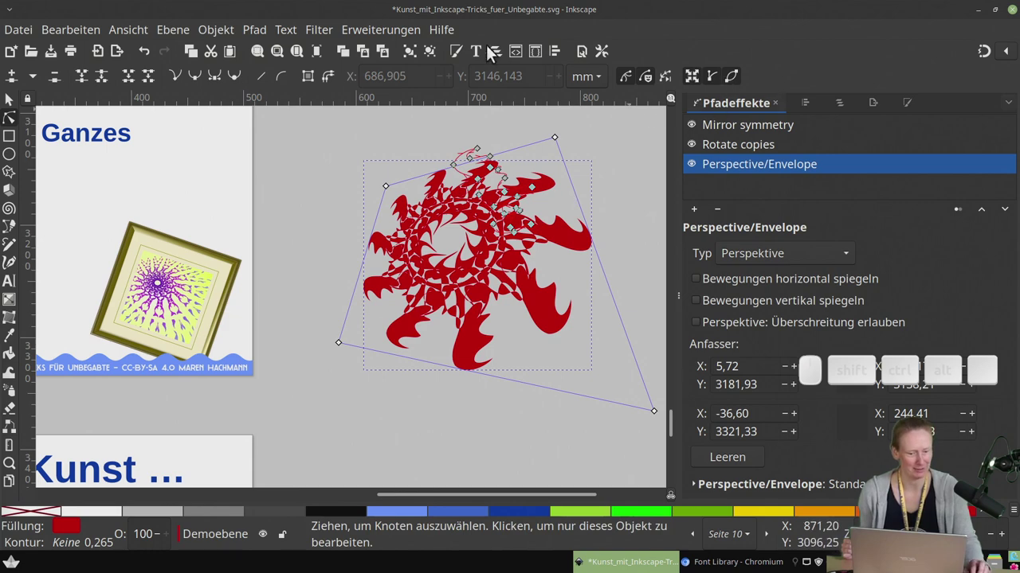
Switch the ring's fill to a radial gradient and add three extra stops
click(464, 54)
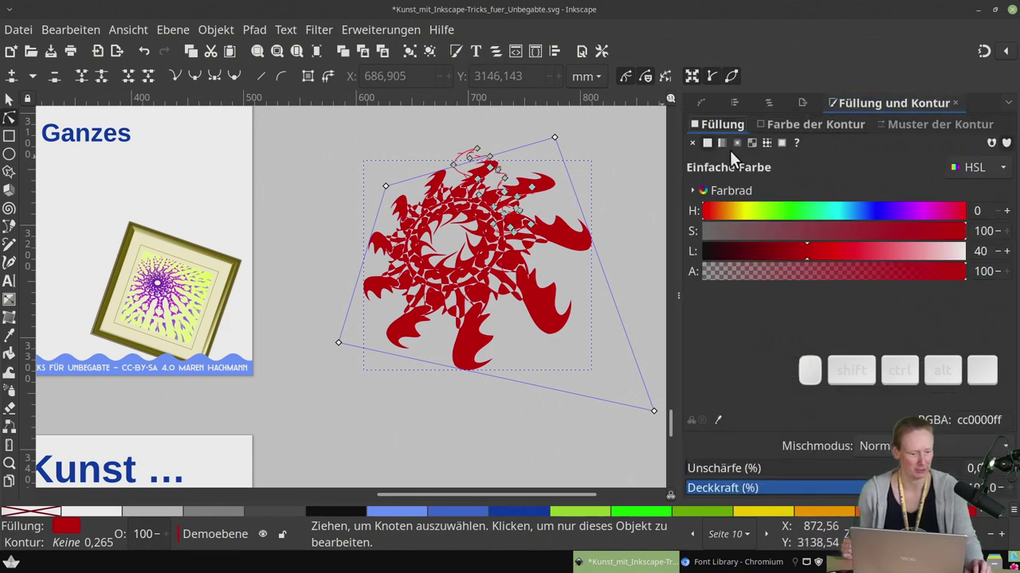
click(741, 151)
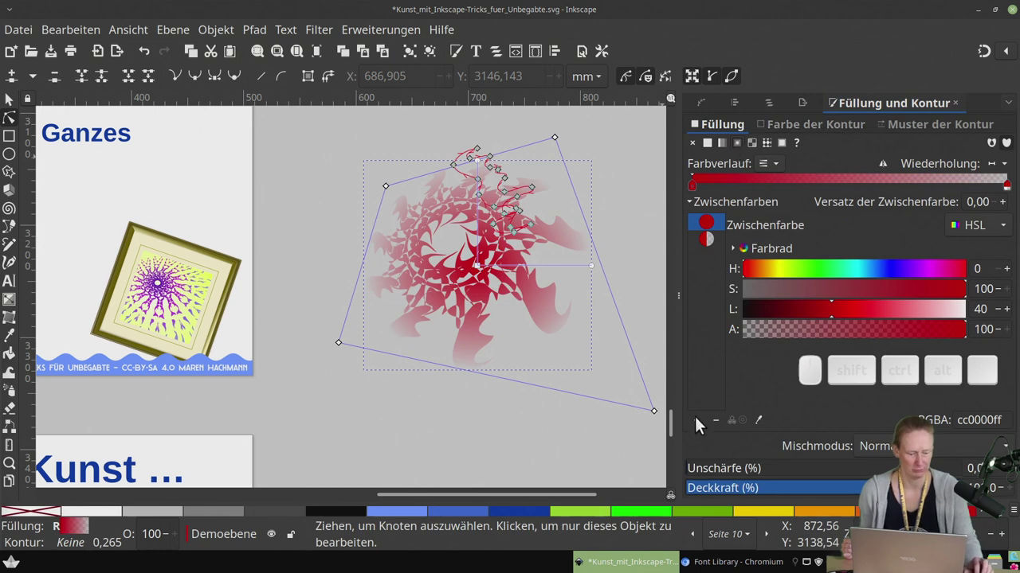
click(702, 429)
click(701, 430)
click(701, 430)
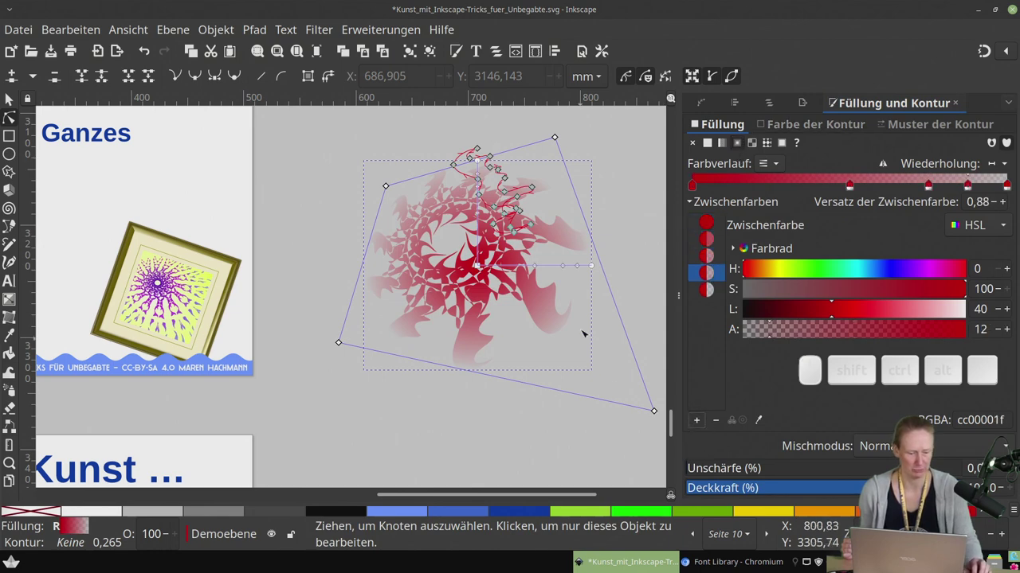
Colour the centre stop purple and the middle stop blue-violet with the HSL sliders
click(712, 241)
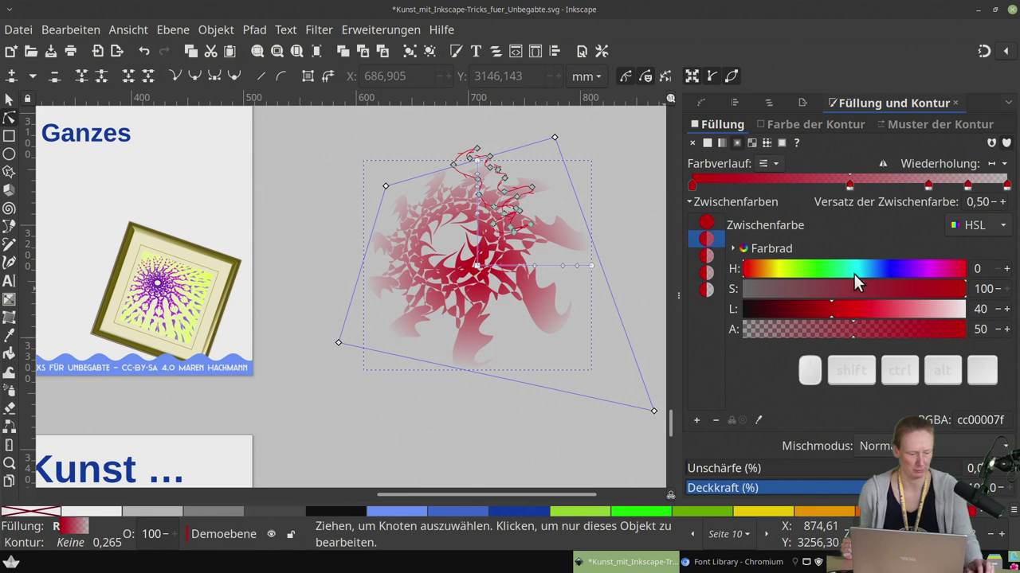
click(710, 226)
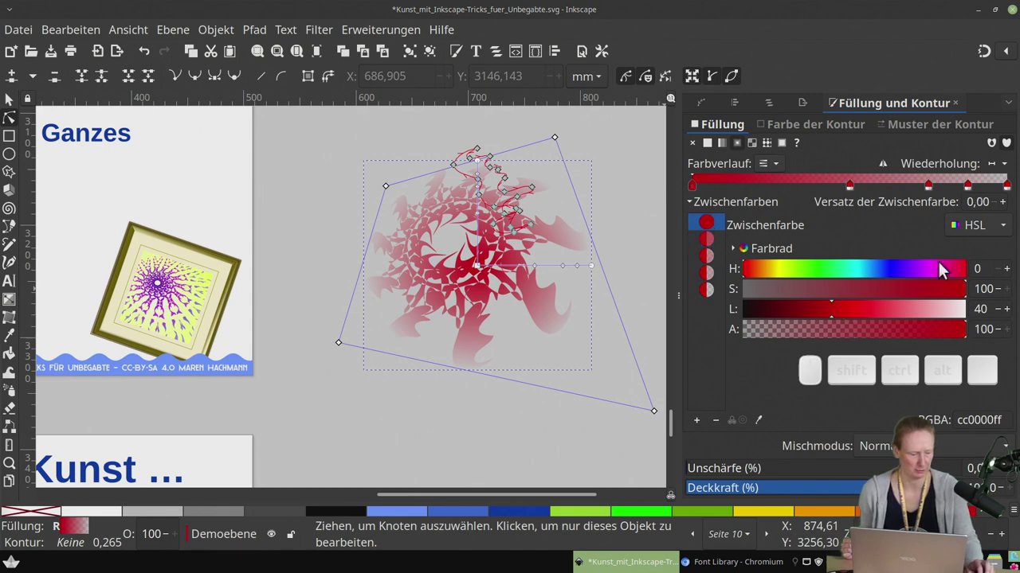
click(921, 272)
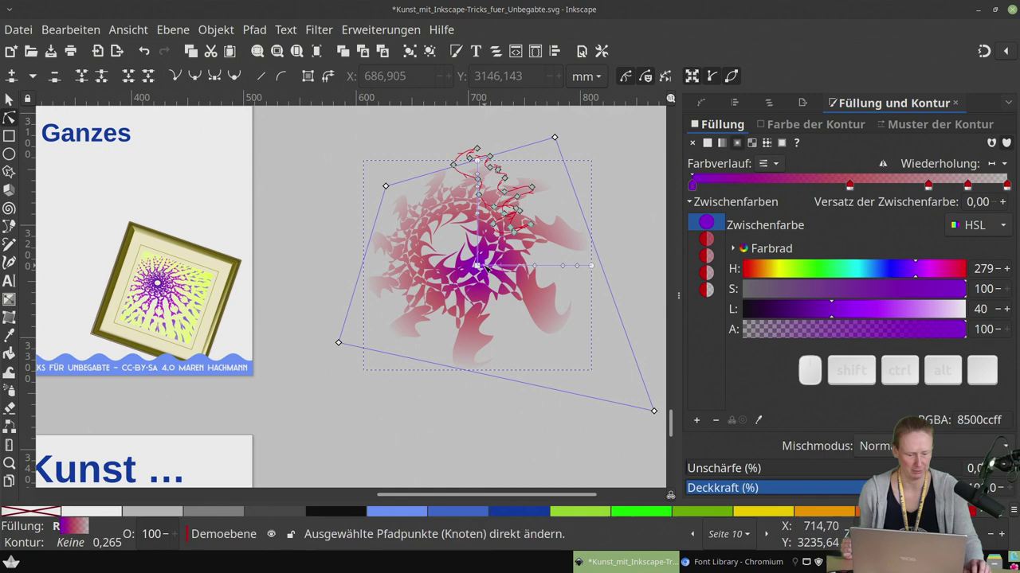
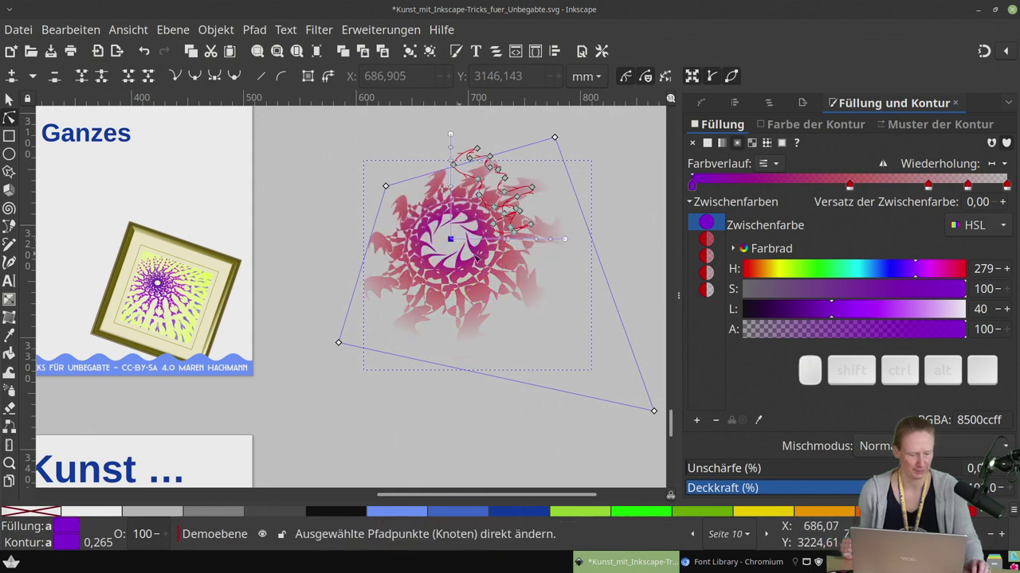
click(713, 246)
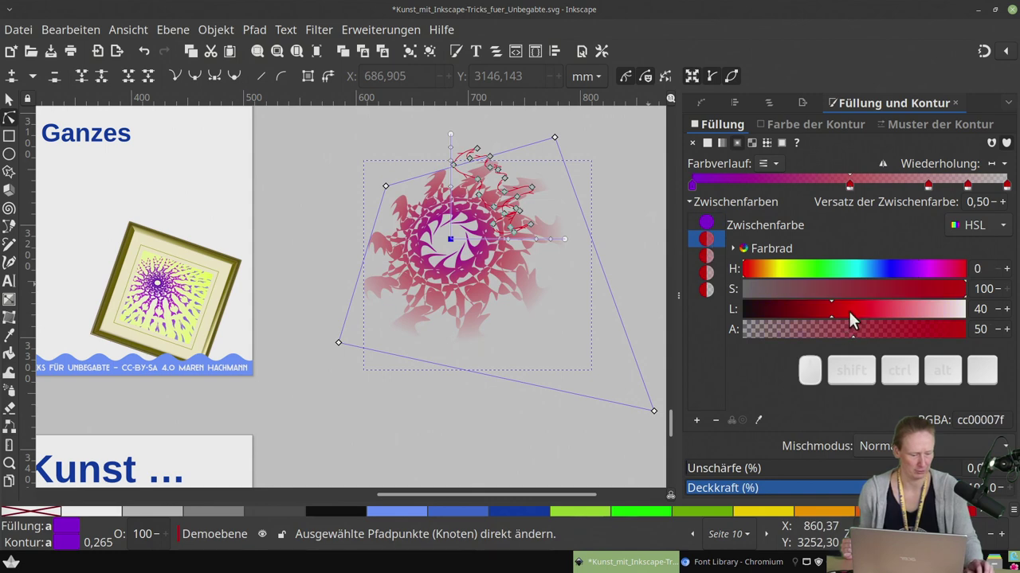
click(862, 336)
drag(796, 273, 697, 304)
click(711, 265)
click(716, 249)
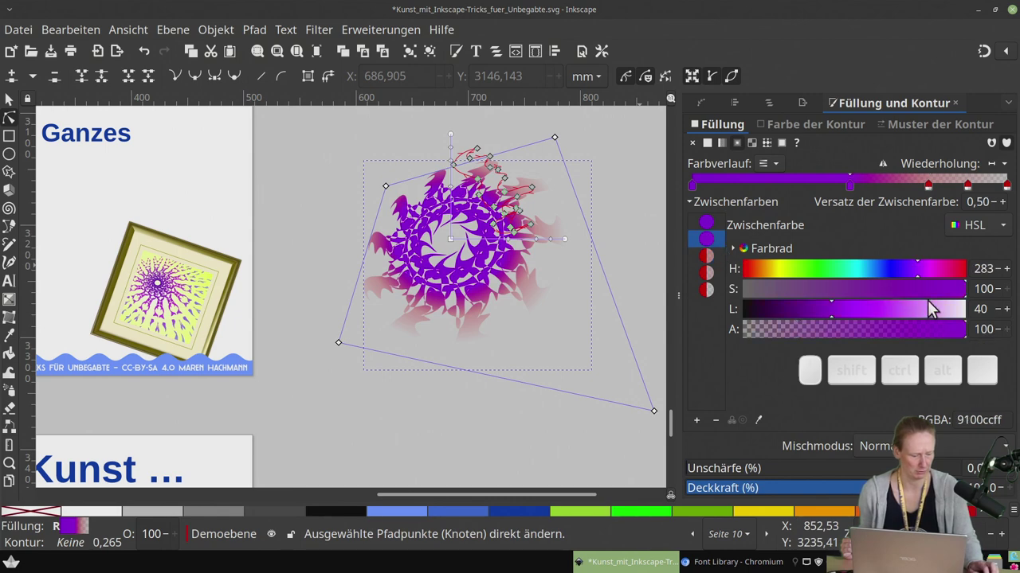
drag(918, 277, 843, 311)
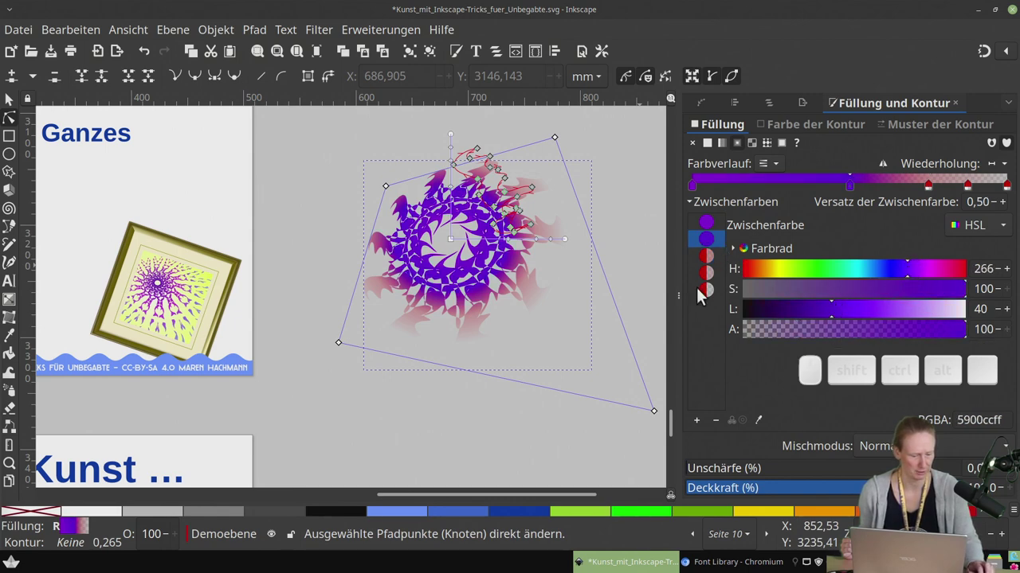
Colour the outer stops cyan and magenta, then nudge the ring slightly left
click(712, 266)
click(831, 331)
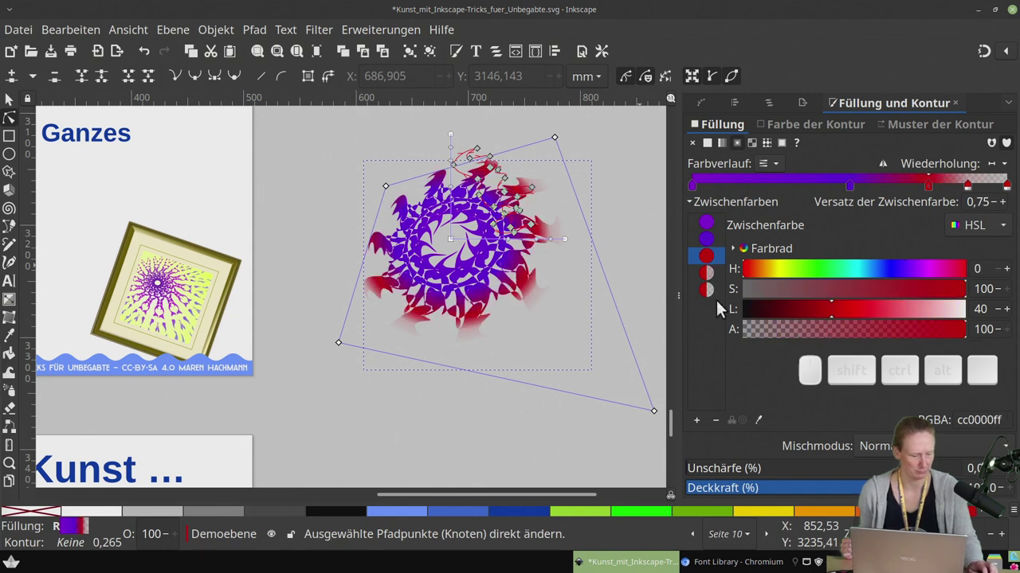
drag(861, 274, 430, 223)
click(430, 223)
click(835, 334)
click(930, 275)
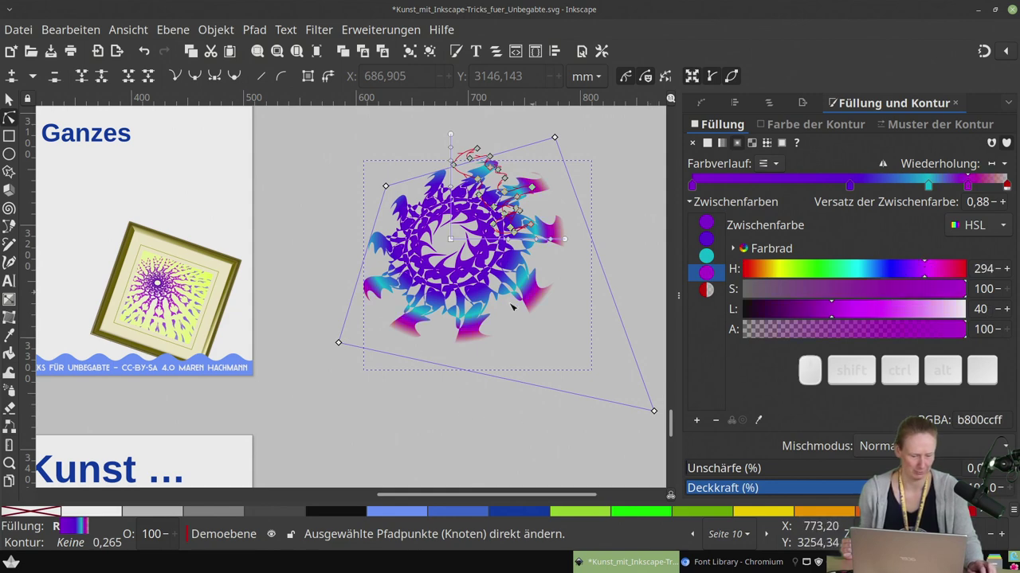
click(430, 223)
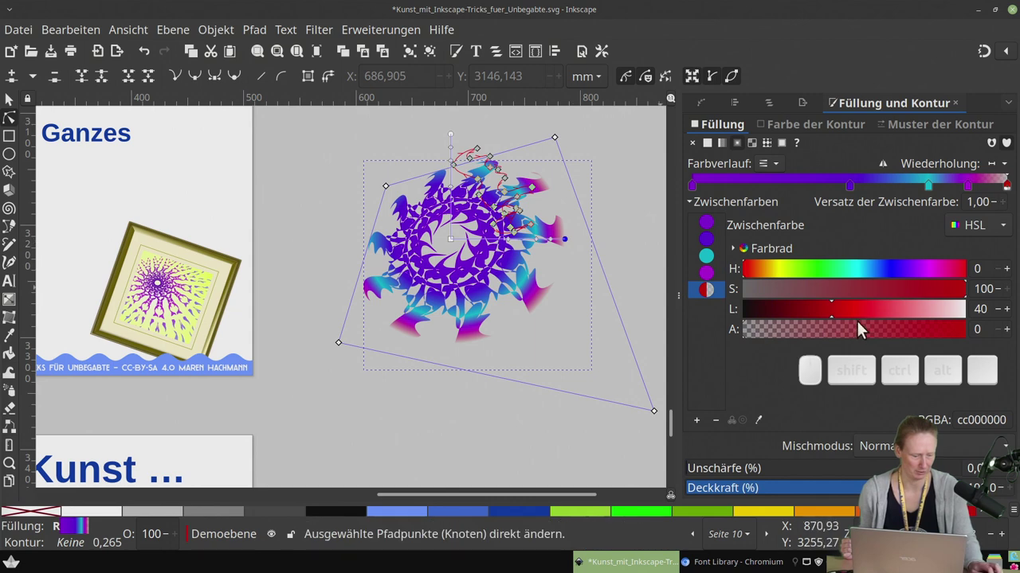
drag(830, 336, 430, 223)
click(430, 223)
click(430, 223)
drag(431, 223, 508, 293)
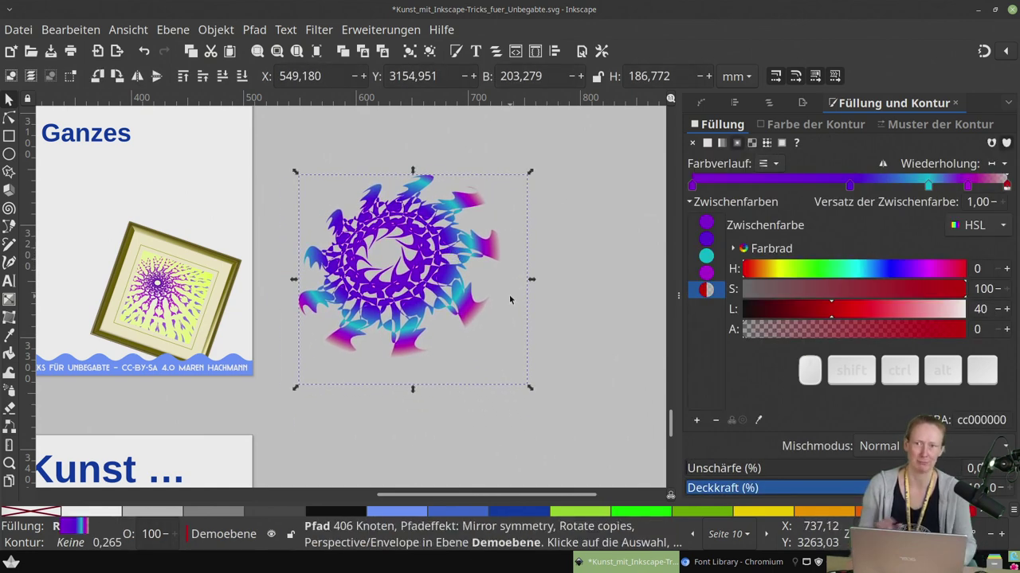
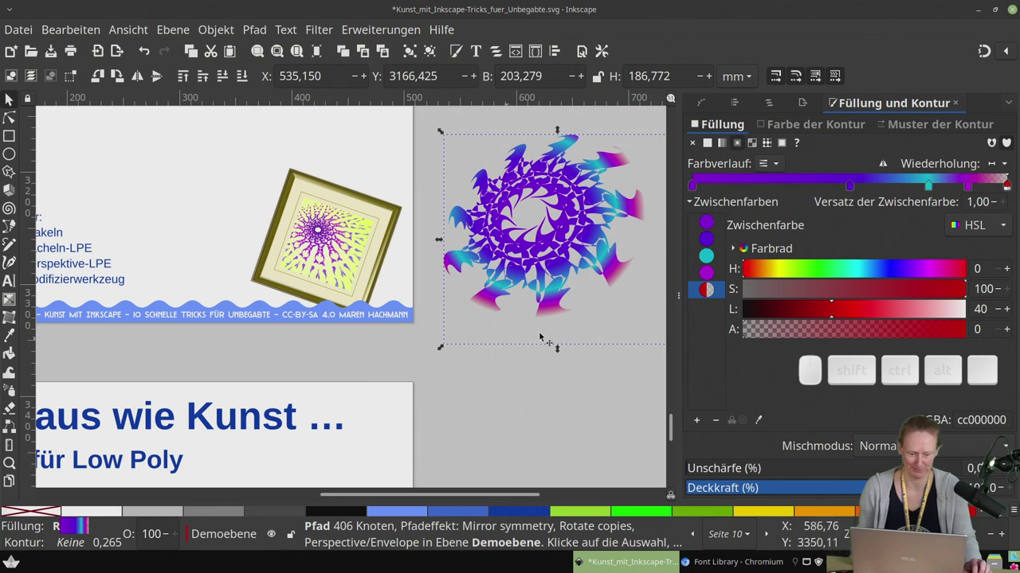
Pan down to slide 10 and zoom in on its framed low-poly wolf picture
drag(315, 343, 394, 385)
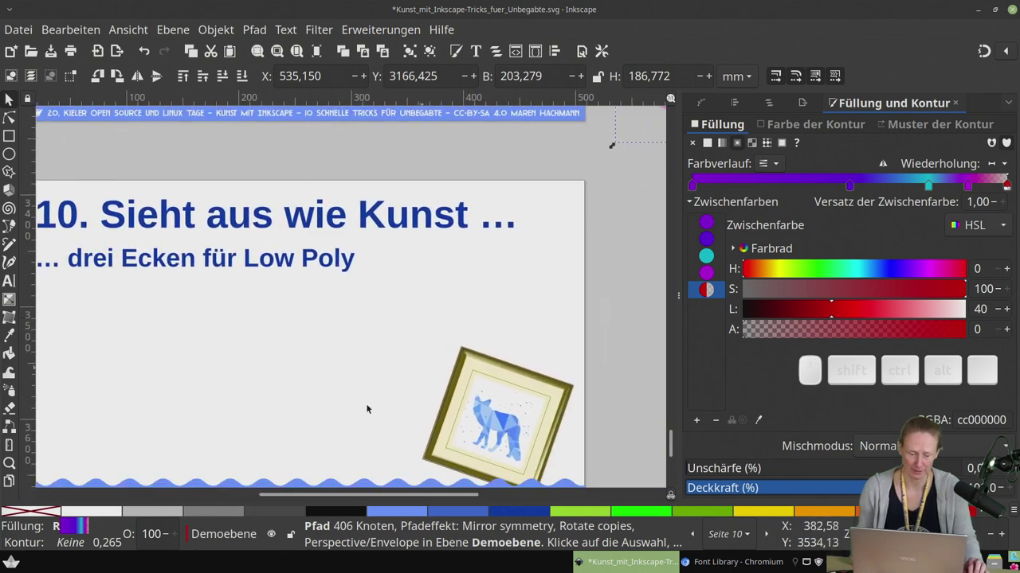
drag(334, 419, 377, 432)
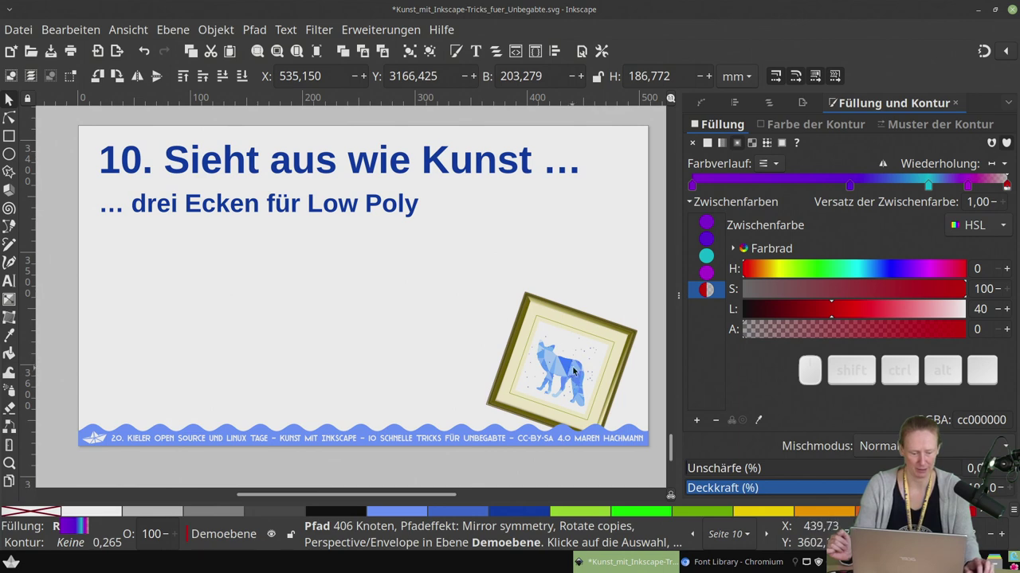
middle_click(576, 369)
Inspect the wolf picture up close, then zoom back out to see all of slide 10
scroll(up, 3)
click(483, 375)
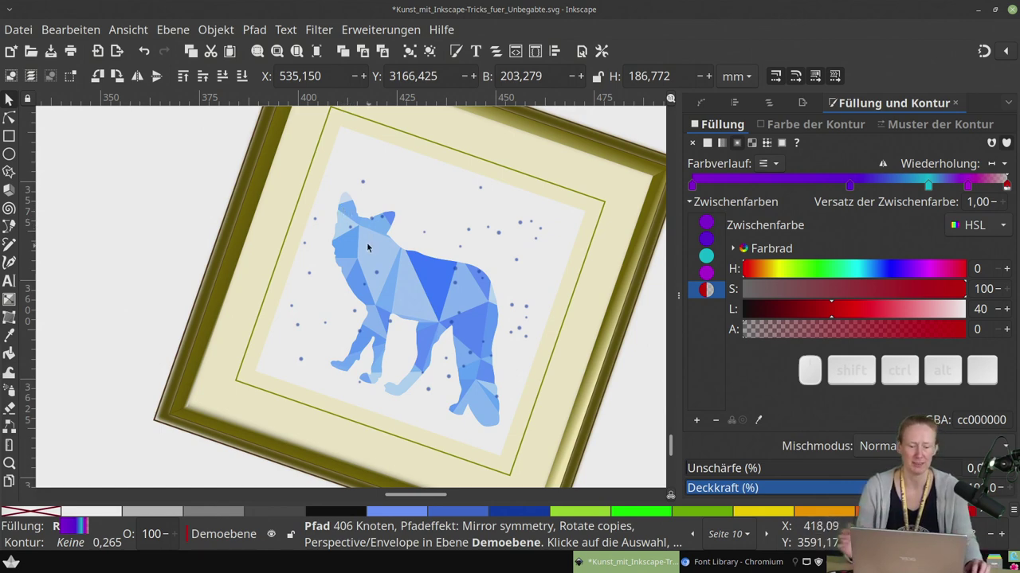
middle_click(369, 260)
click(402, 277)
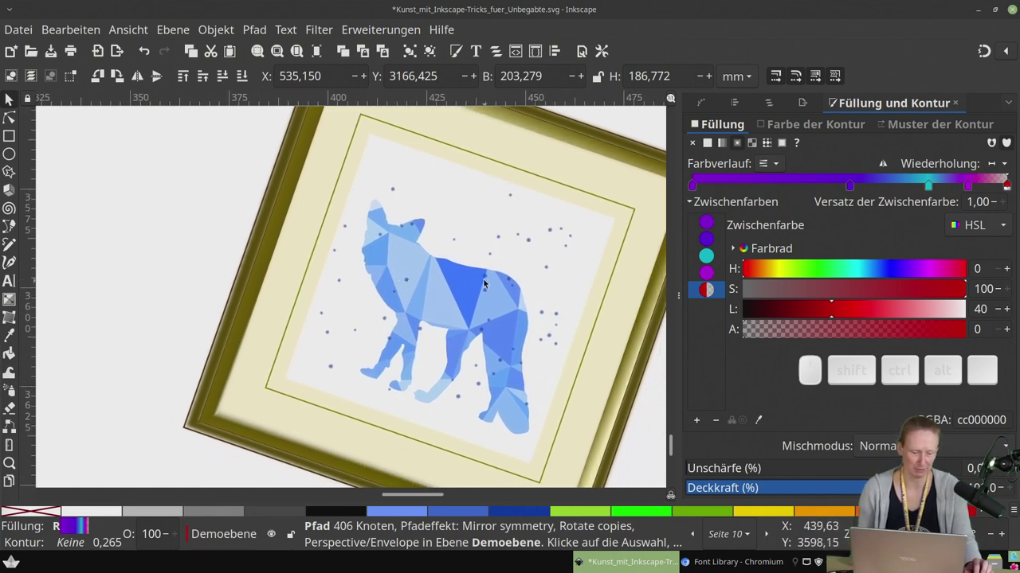
scroll(down, 3)
click(362, 230)
middle_click(434, 279)
middle_click(374, 292)
Drag the grey penguin silhouette from the easel onto slide 10 below the title
drag(167, 241, 563, 319)
middle_click(497, 321)
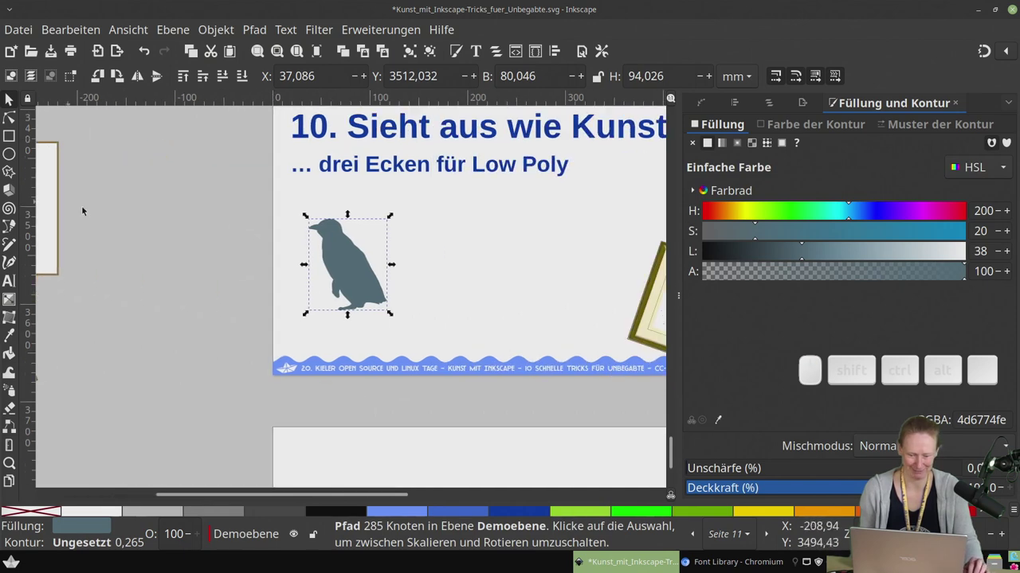
middle_click(138, 219)
drag(90, 173, 370, 260)
Spray about forty copies of the small red dot onto the canvas beside the penguin
click(313, 256)
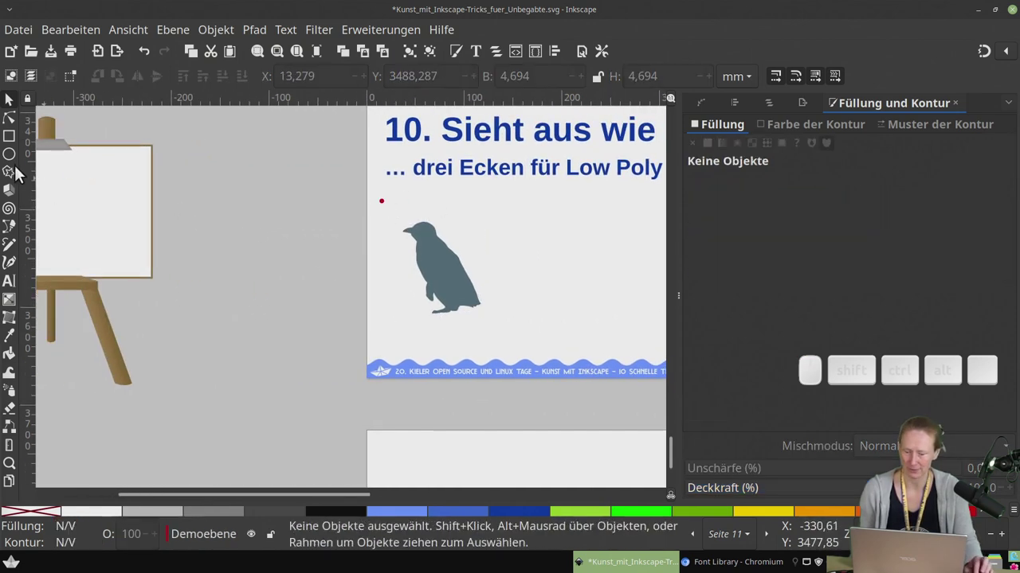
click(348, 183)
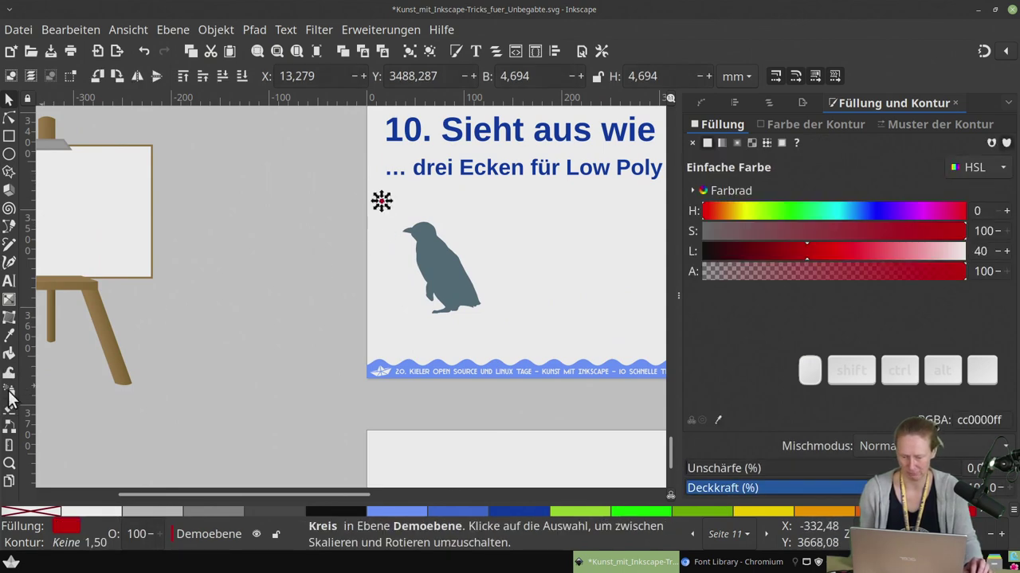
click(16, 395)
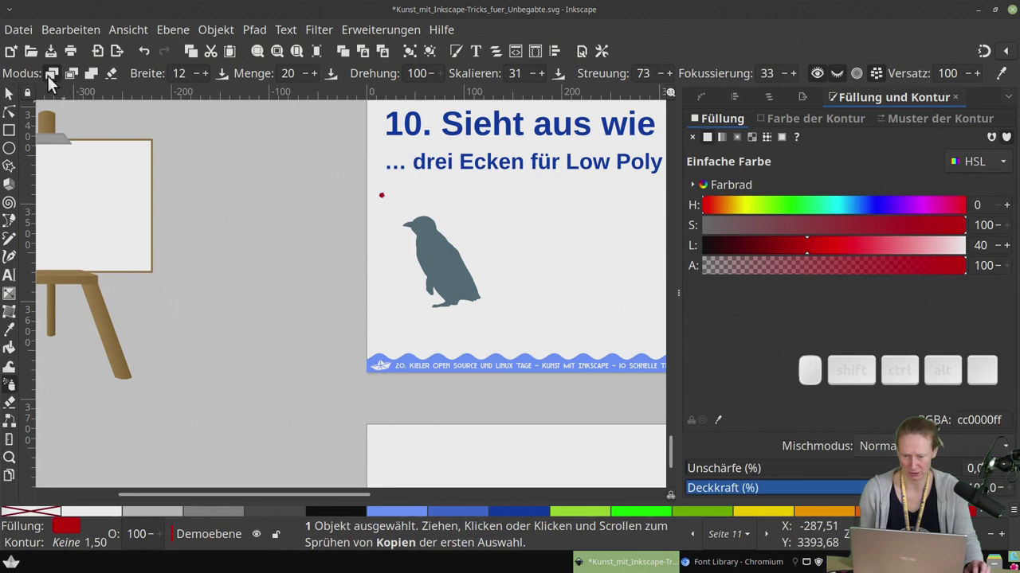
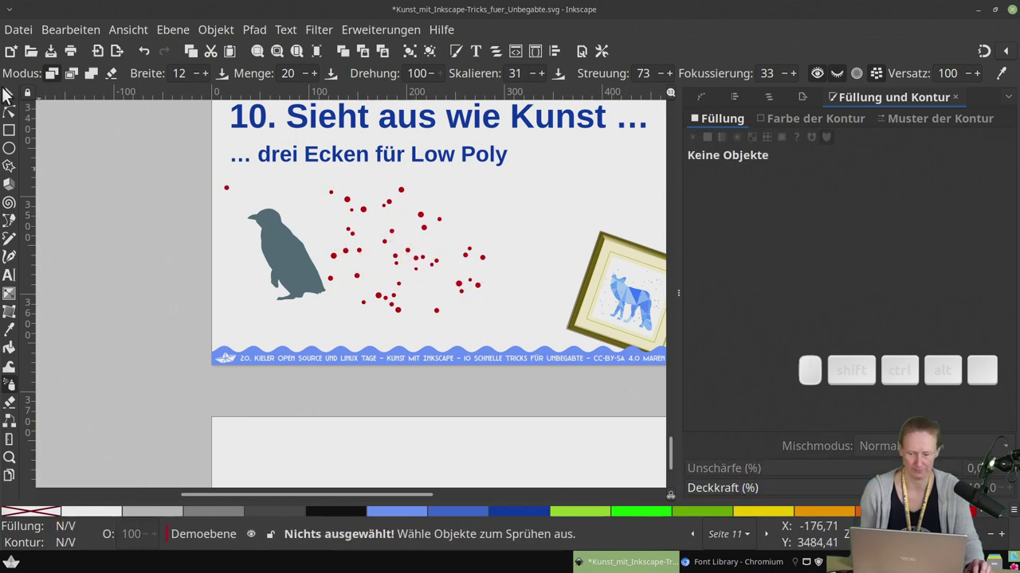
Nudge the grey penguin aside and rubber-band select all the sprayed red dots
click(17, 99)
click(286, 261)
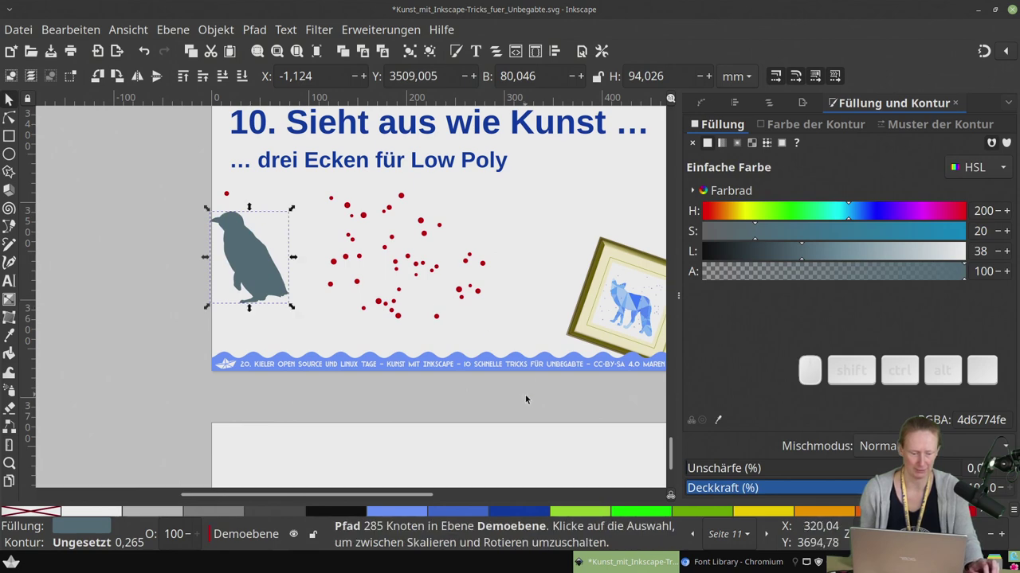
drag(529, 392, 460, 356)
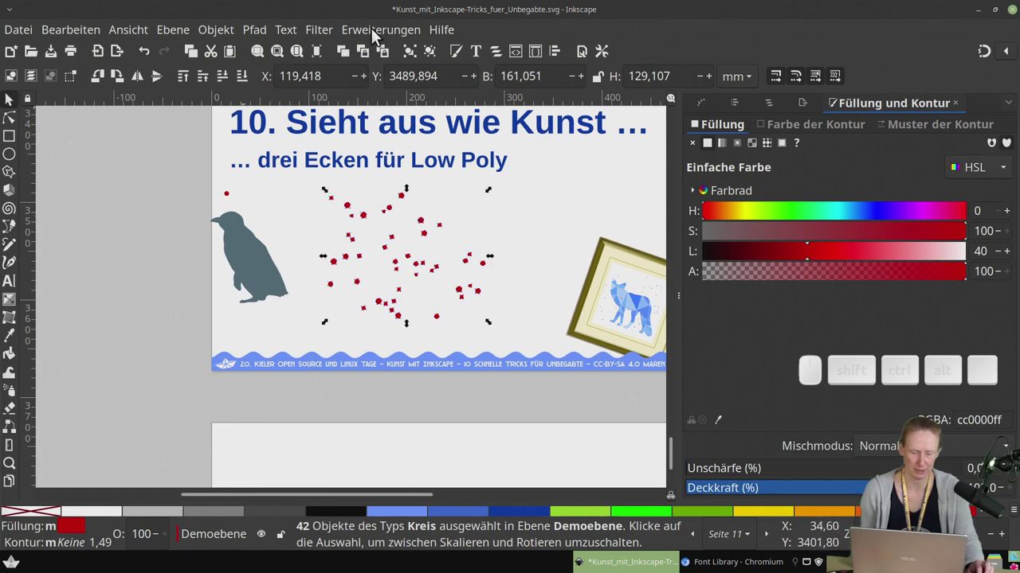
Launch the Voronoi Diagram generator from Extensions > Generate from Path
click(377, 36)
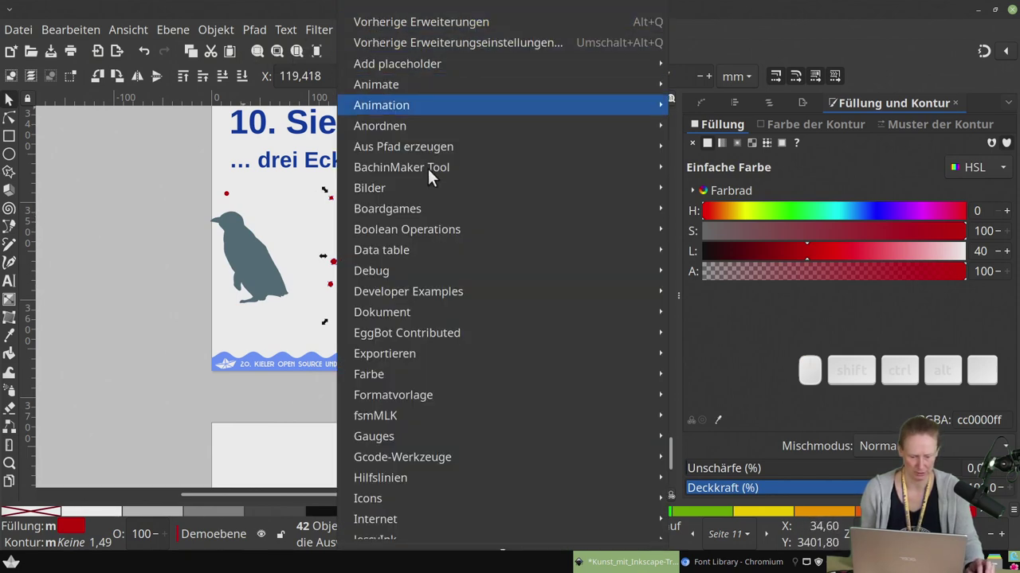
scroll(down, 3)
scroll(down, 3)
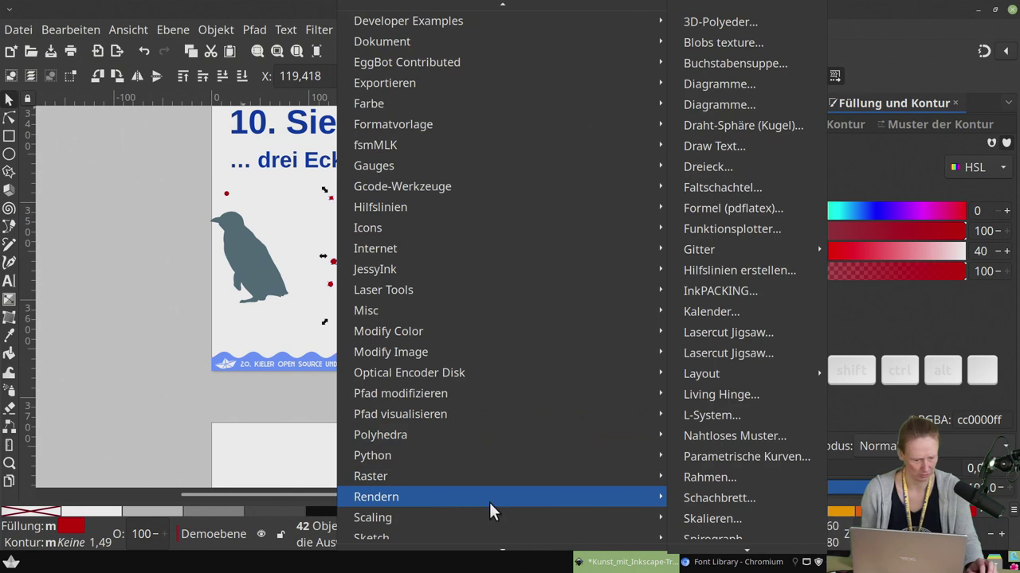
scroll(up, 3)
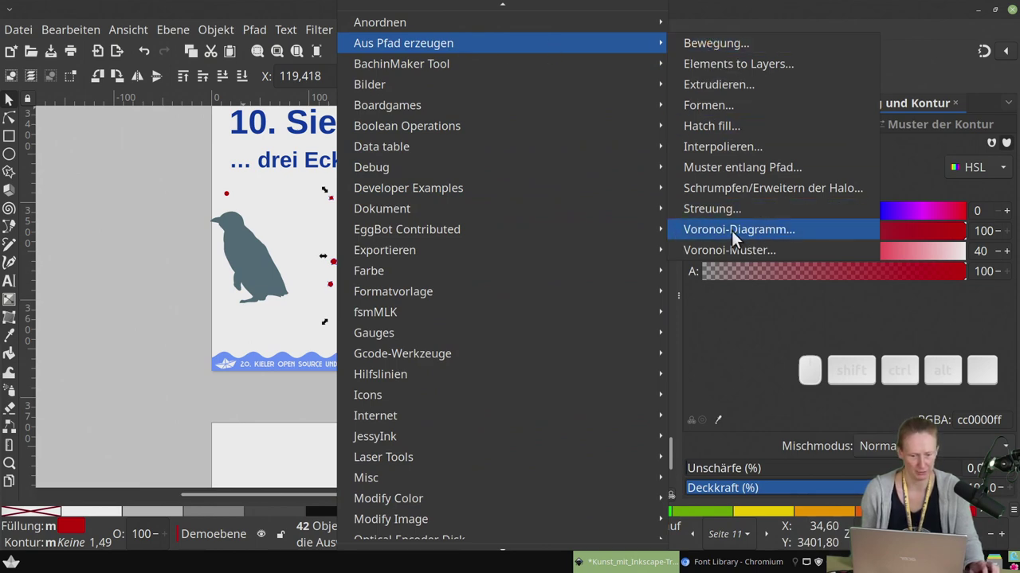
click(781, 238)
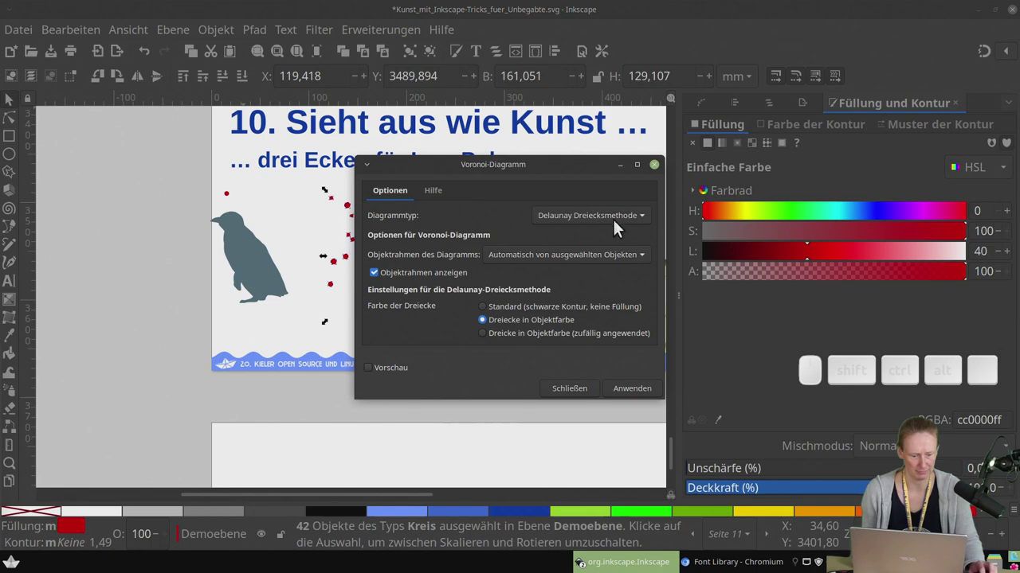
Choose Delaunay triangulation, preview it on the dots and apply the red triangle mesh
click(544, 167)
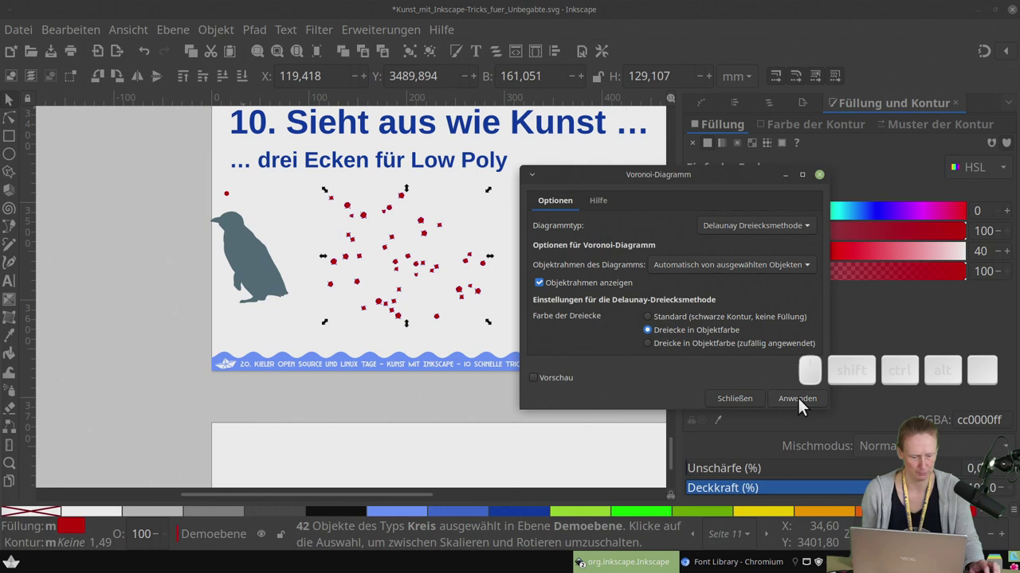
click(805, 405)
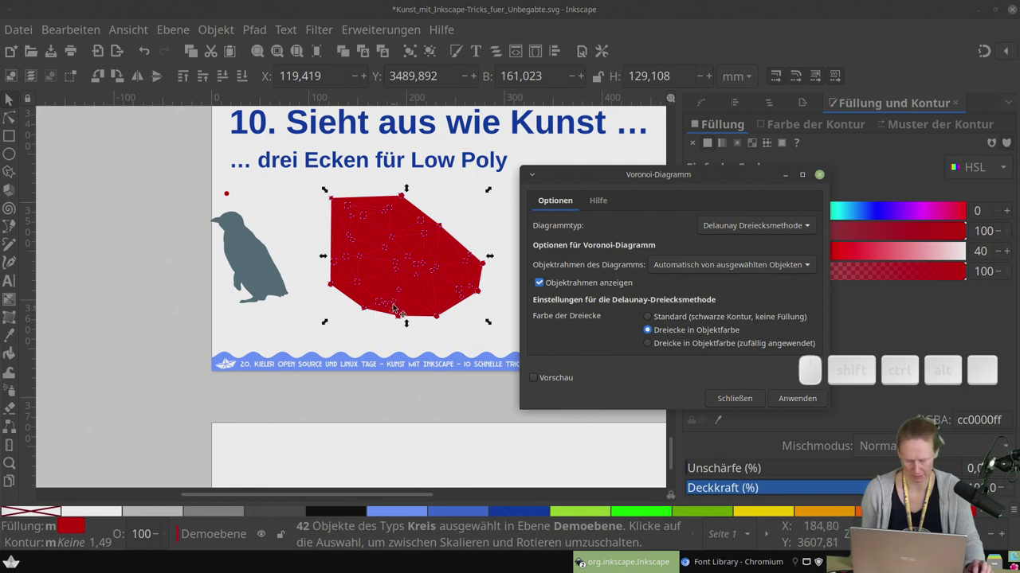
drag(394, 288, 154, 320)
drag(220, 178, 331, 275)
click(264, 256)
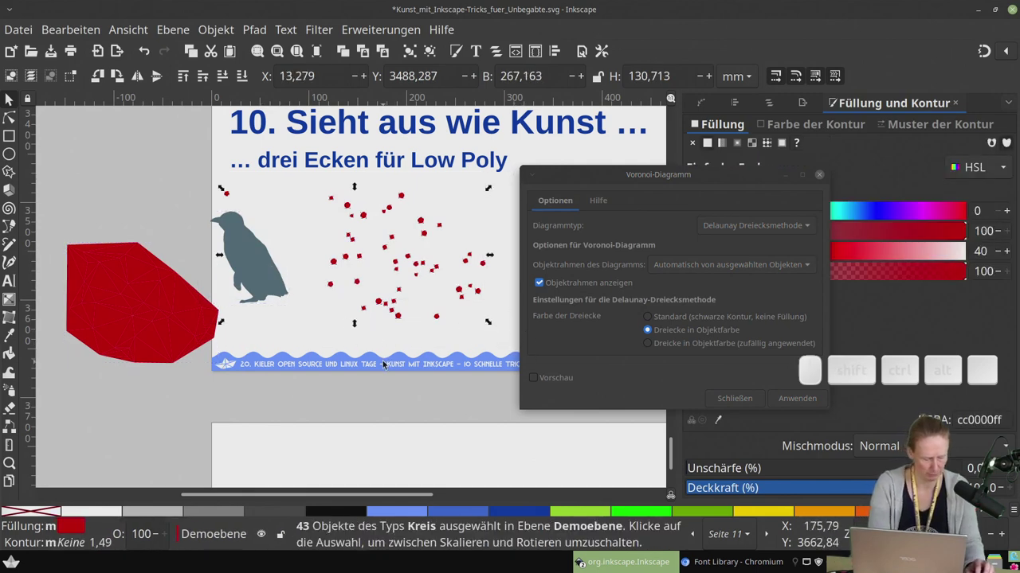
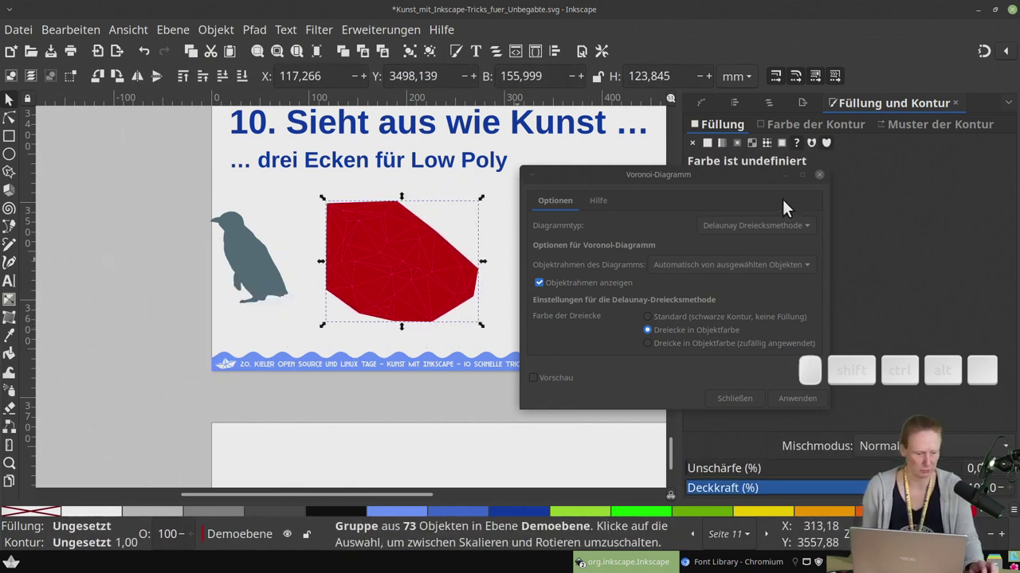
Sweep the Tweak tool in random-colour mode over the mesh for varied red shades
click(824, 185)
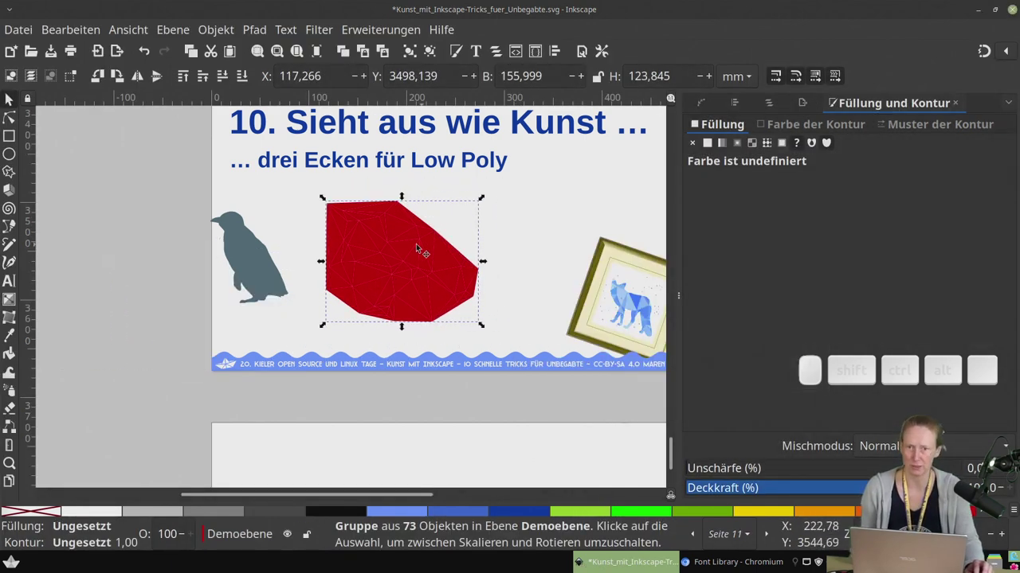
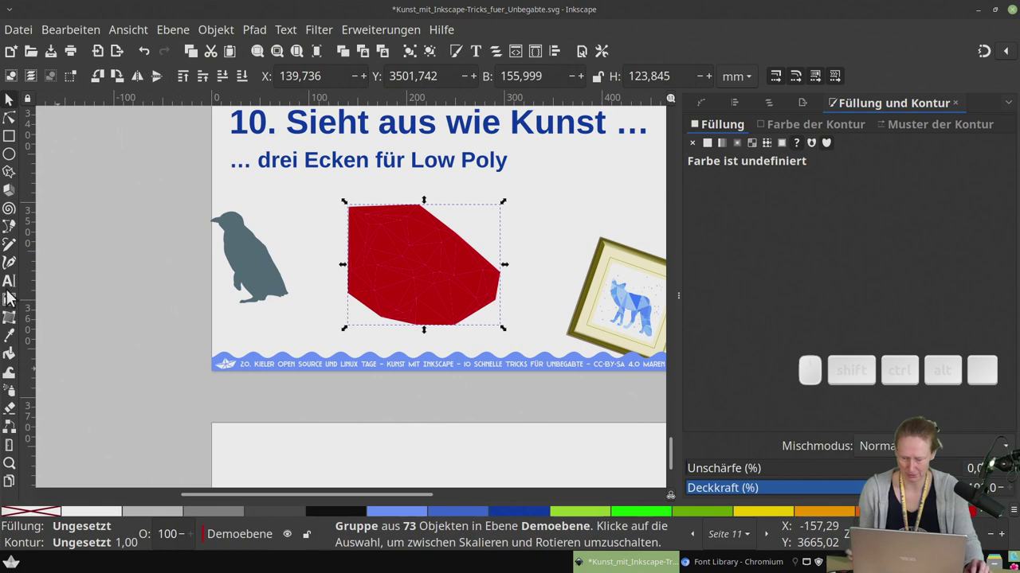
click(11, 381)
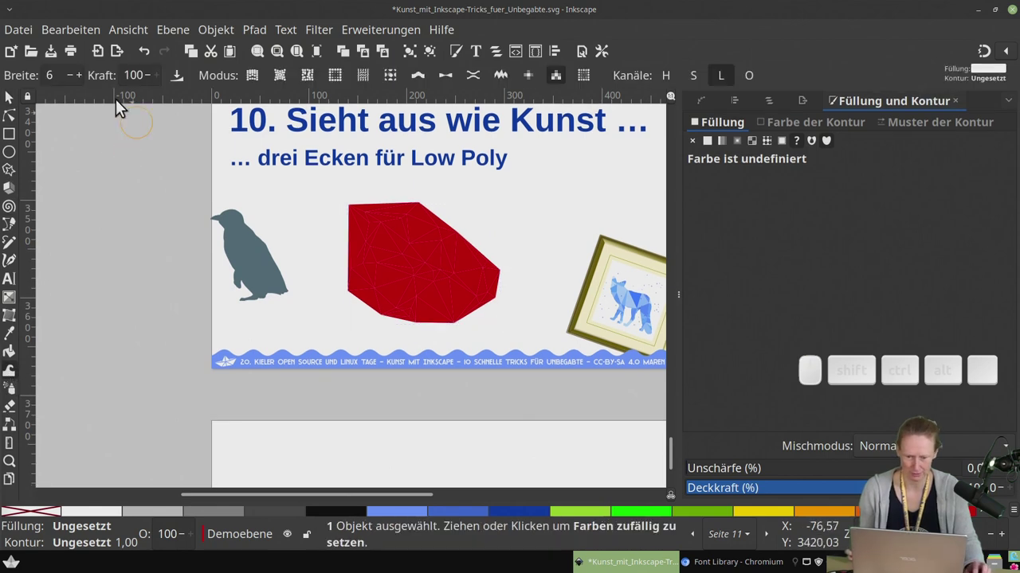
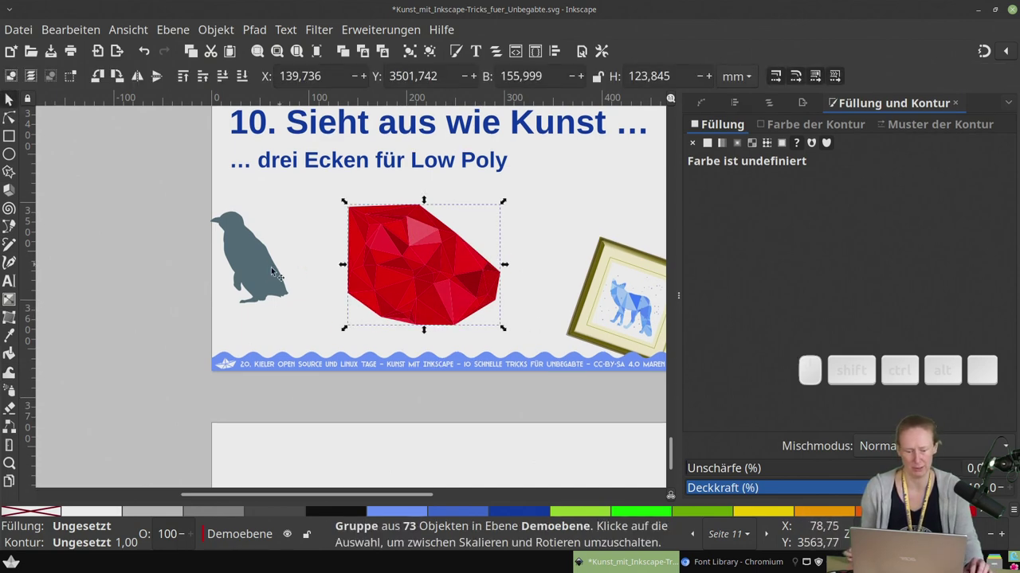
Move the penguin onto the mesh and clip the mesh to the penguin silhouette via Object > Clip
drag(247, 258, 241, 131)
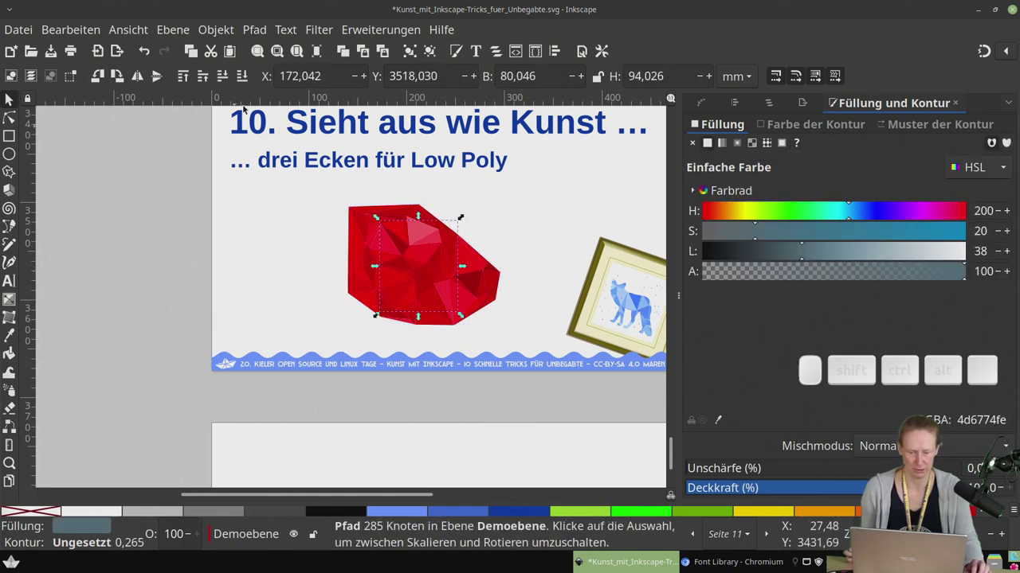
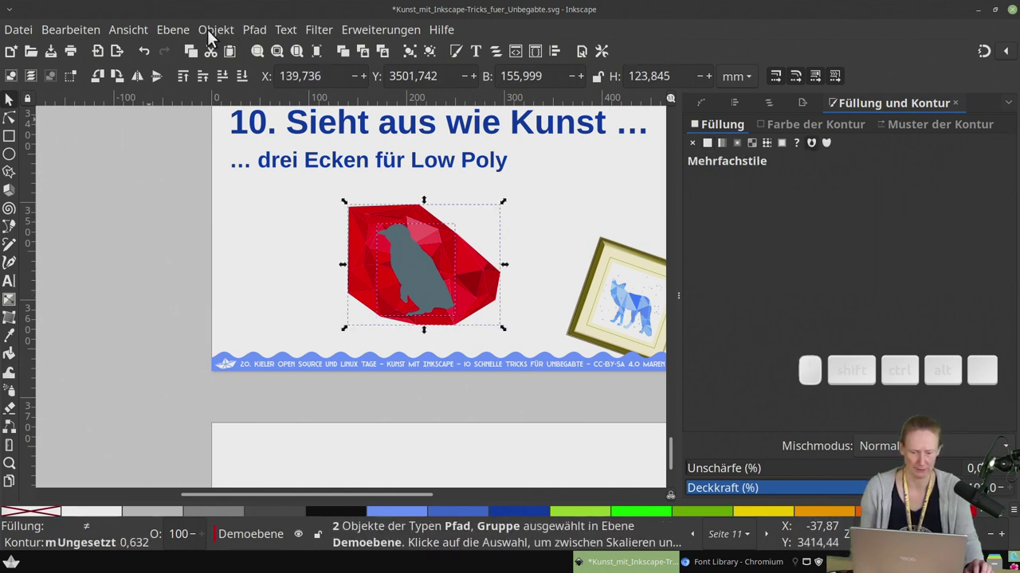
click(212, 37)
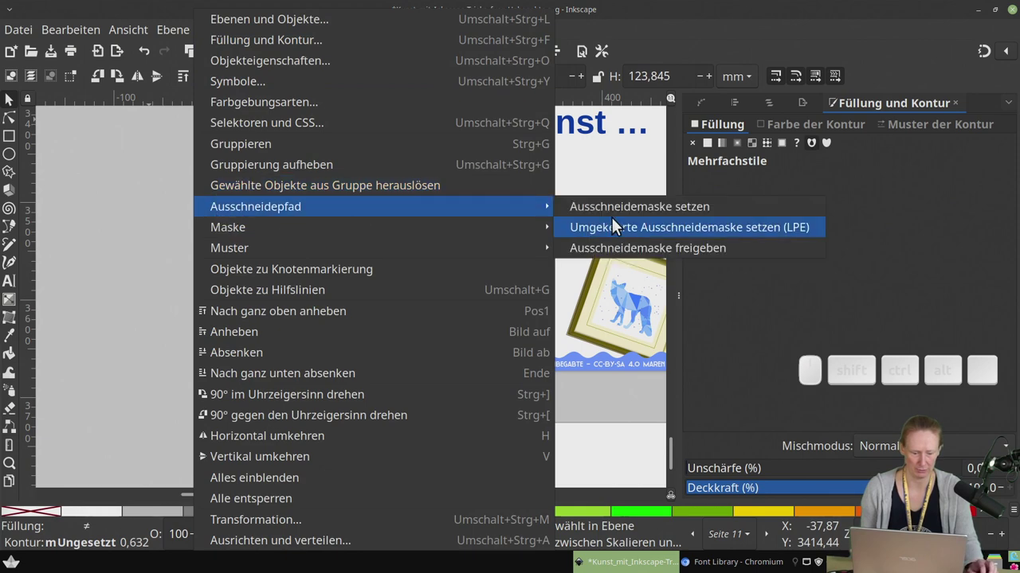
click(677, 220)
click(523, 240)
Deselect and adjust the view to inspect the finished red low-poly penguin
click(441, 284)
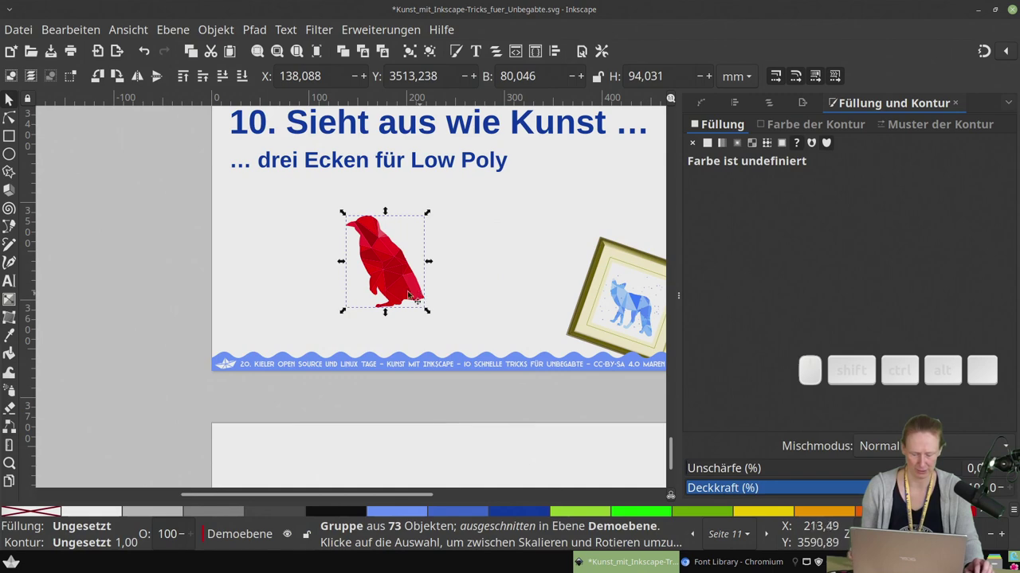
scroll(up, 3)
click(504, 232)
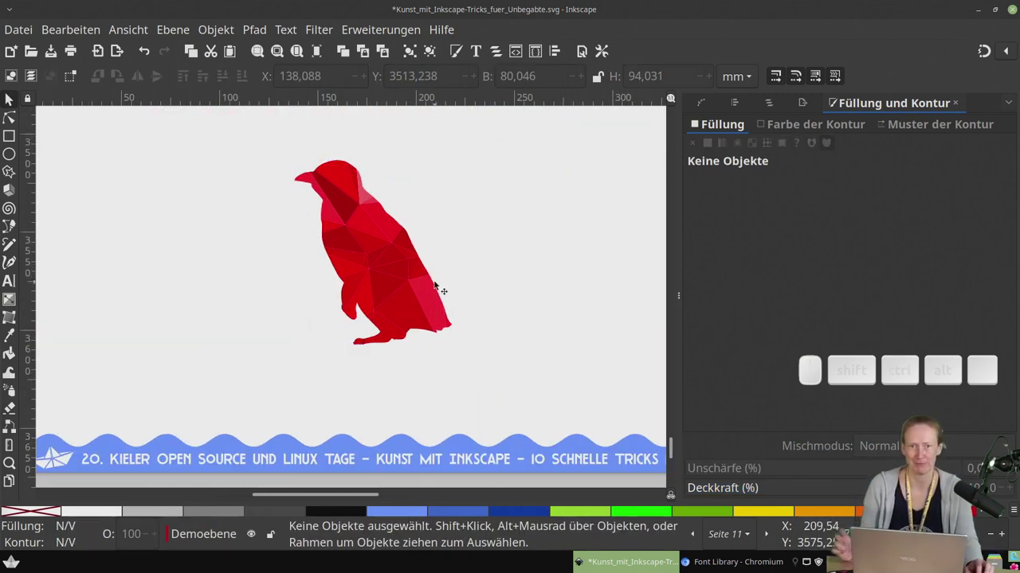
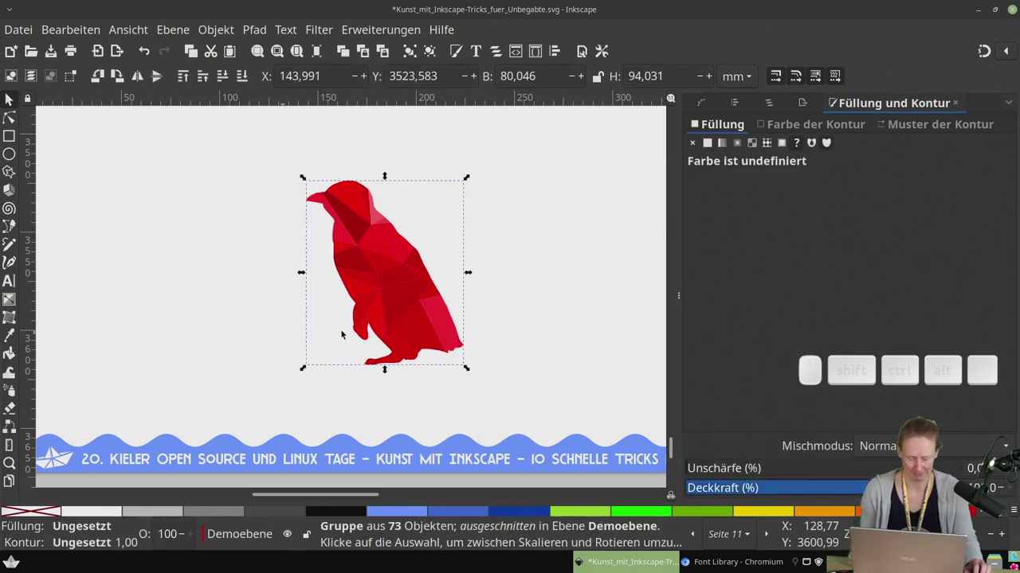
Scroll the canvas to the final "Fragen? Vielen Dank!" slide with the repository link
scroll(down, 3)
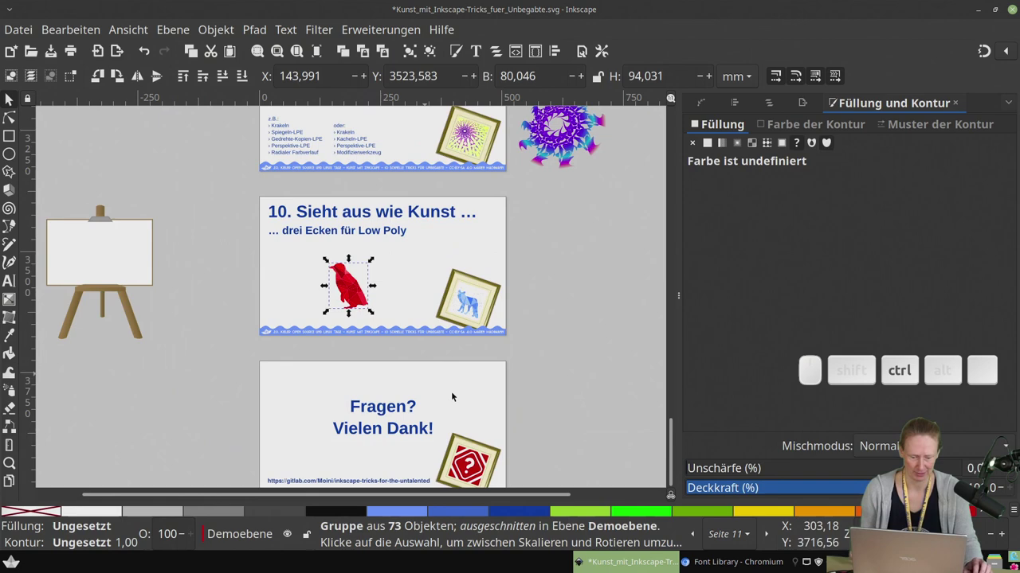
scroll(down, 3)
scroll(up, 3)
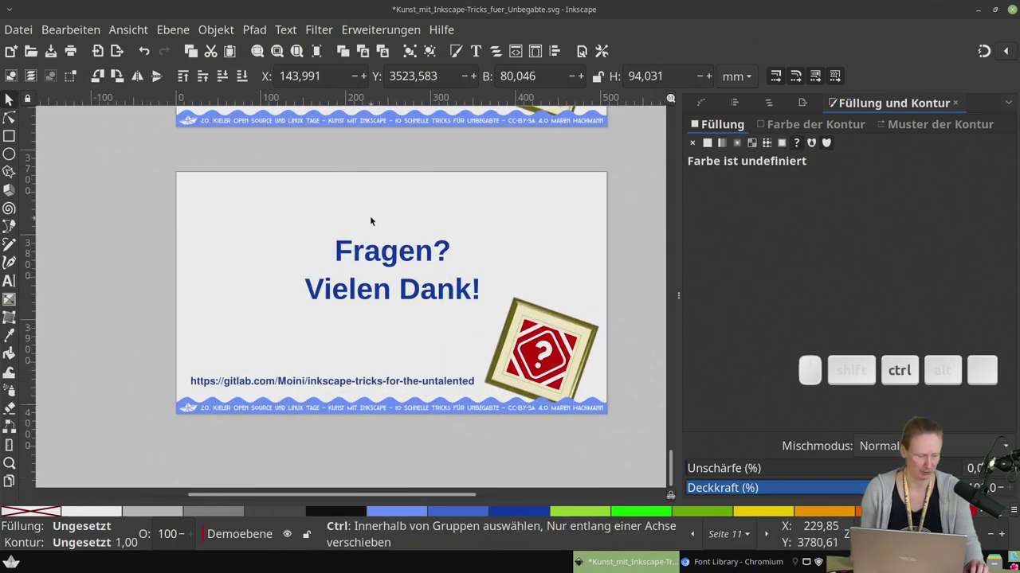
scroll(up, 3)
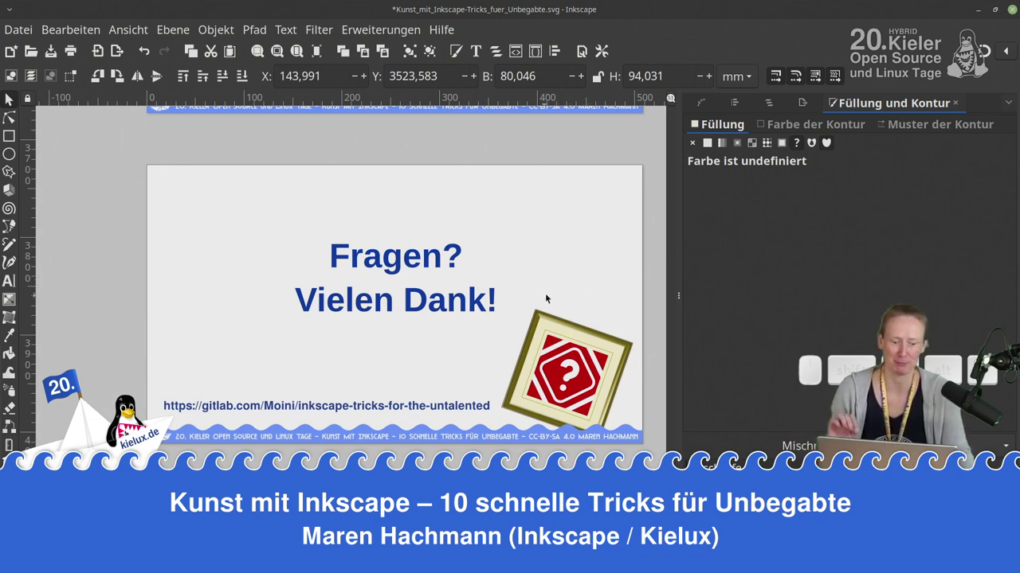
click(569, 292)
middle_click(524, 298)
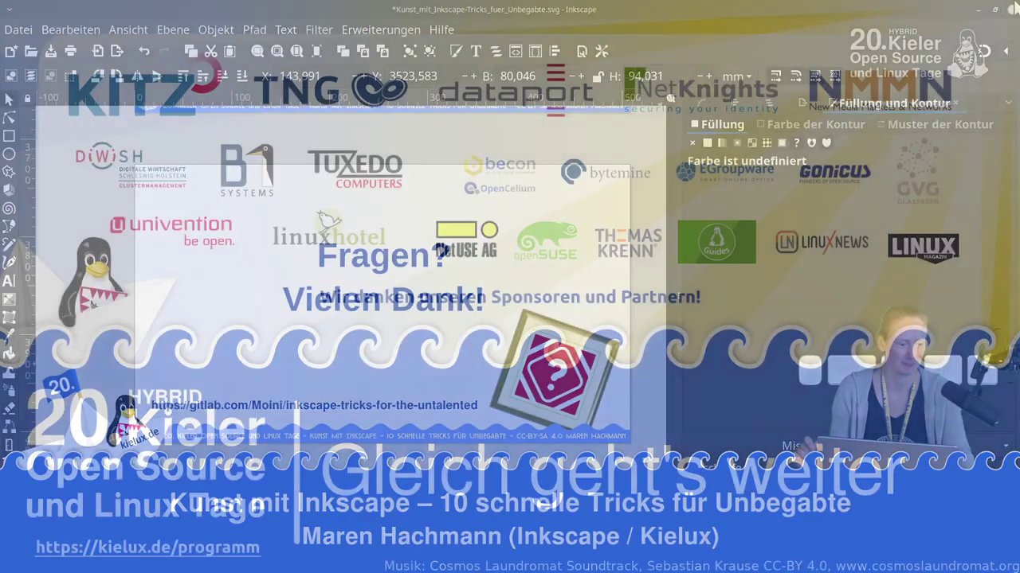